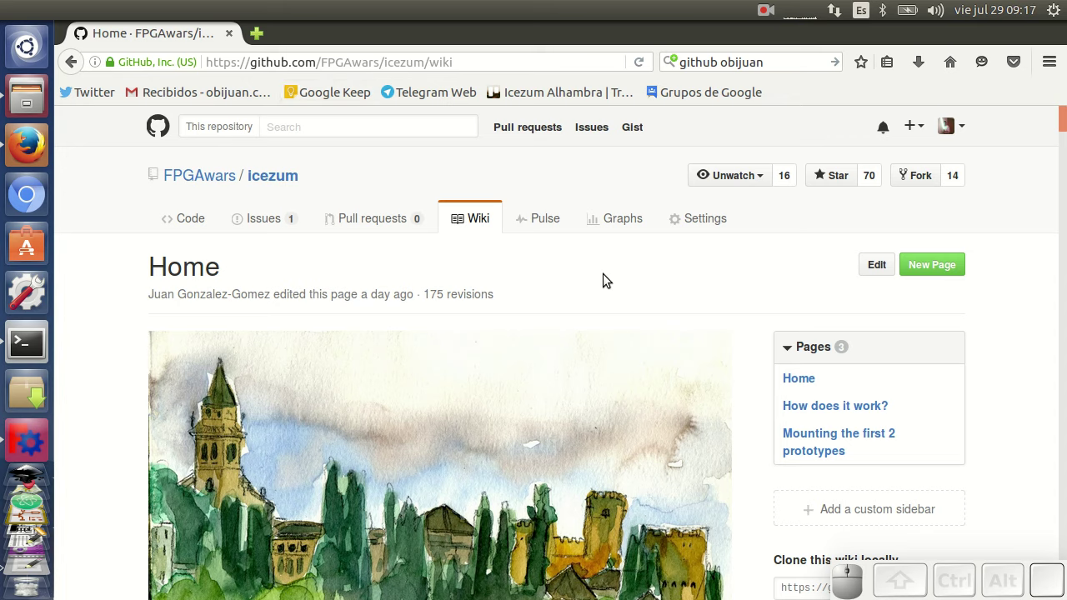
Step: Scroll down through the icezum repository page and back up to the top
{"action": "scroll", "scroll_direction": "down", "scroll_amount": 3}
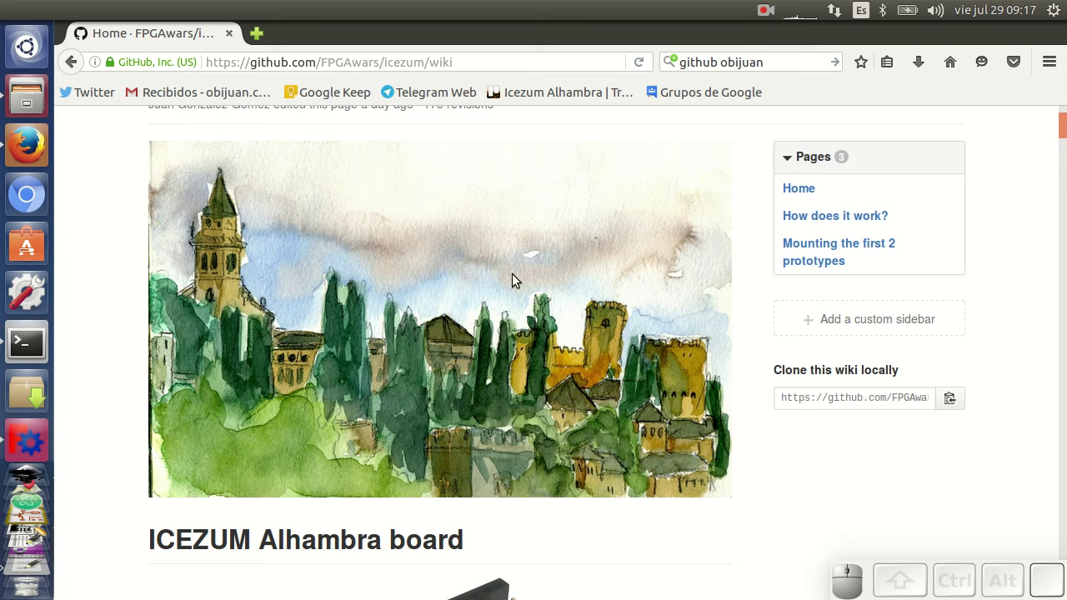
{"action": "scroll", "scroll_direction": "down", "scroll_amount": 3}
{"action": "scroll", "scroll_direction": "down", "scroll_amount": 3}
{"action": "scroll", "scroll_direction": "down", "scroll_amount": 3}
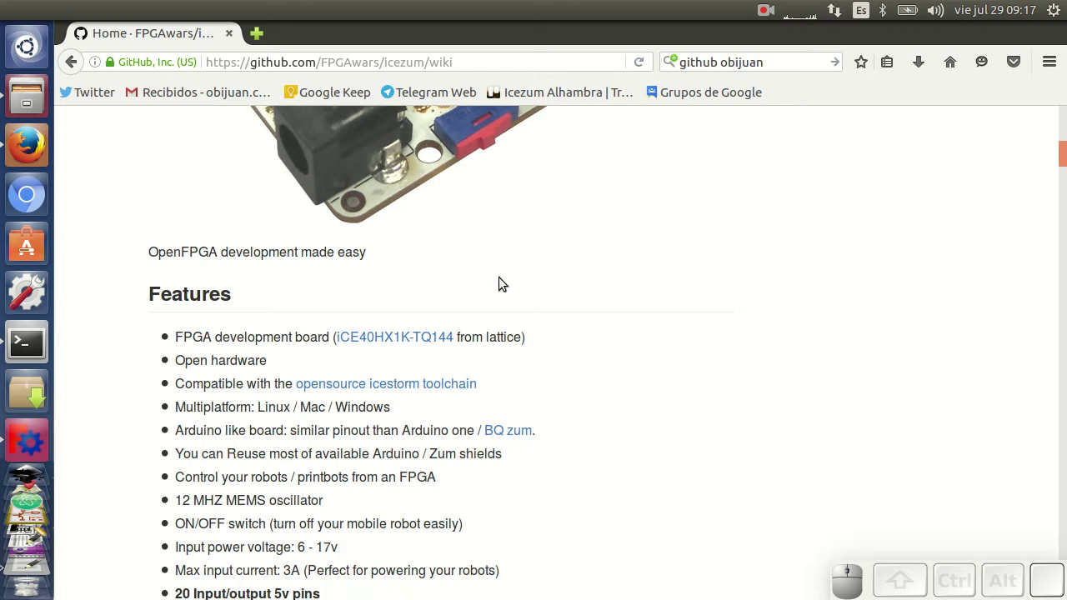
{"action": "scroll", "scroll_direction": "up", "scroll_amount": 3}
{"action": "scroll", "scroll_direction": "up", "scroll_amount": 3}
{"action": "scroll", "scroll_direction": "up", "scroll_amount": 3}
{"action": "scroll", "scroll_direction": "up", "scroll_amount": 3}
{"action": "scroll", "scroll_direction": "up", "scroll_amount": 3}
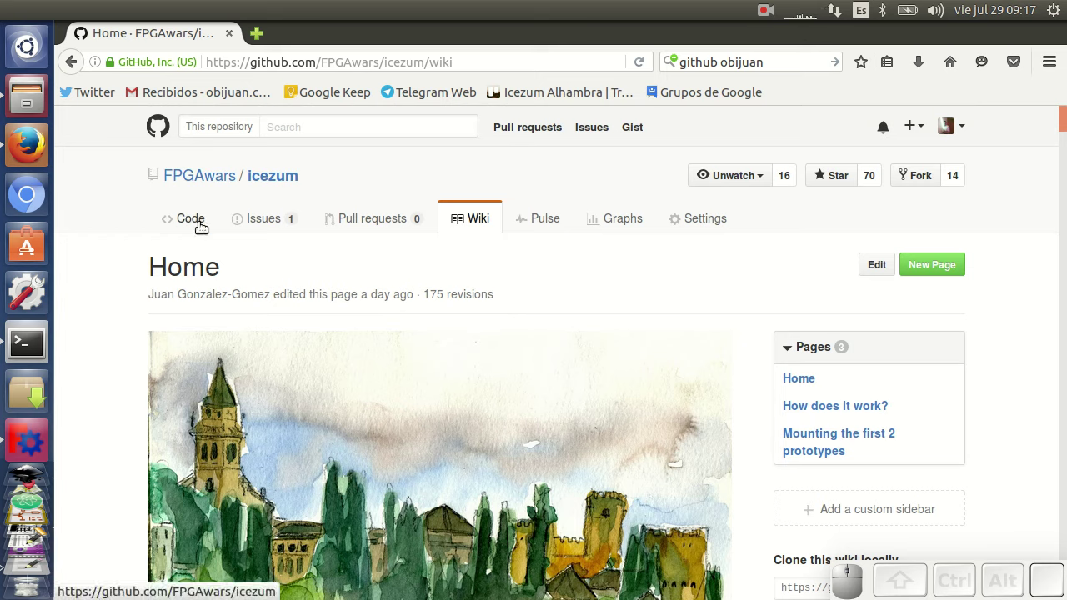
Step: Show the Code page in a new tab and its releases list, down to the V1.0K release downloads
{"action": "right_click", "coordinate": [185, 217]}
{"action": "left_click", "coordinate": [241, 238]}
{"action": "left_click", "coordinate": [318, 32]}
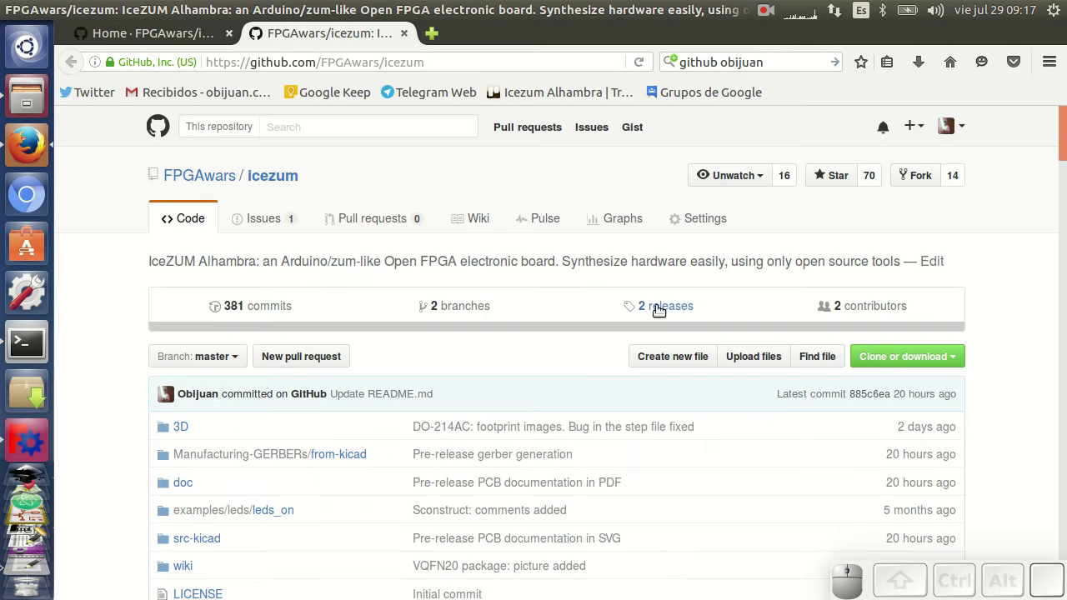
{"action": "left_click", "coordinate": [661, 309]}
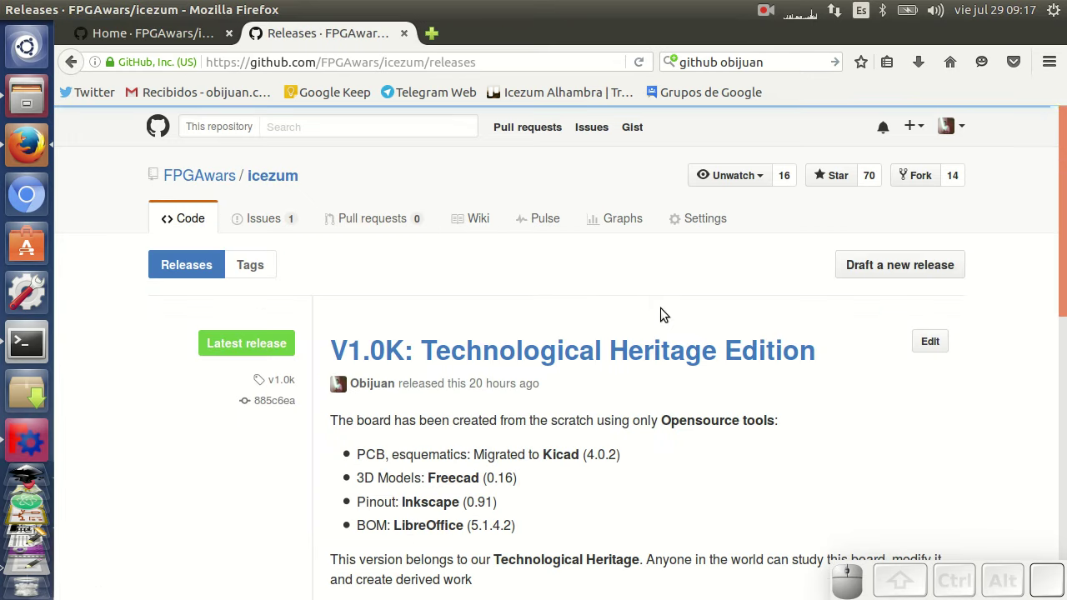
{"action": "scroll", "scroll_direction": "down", "scroll_amount": 3}
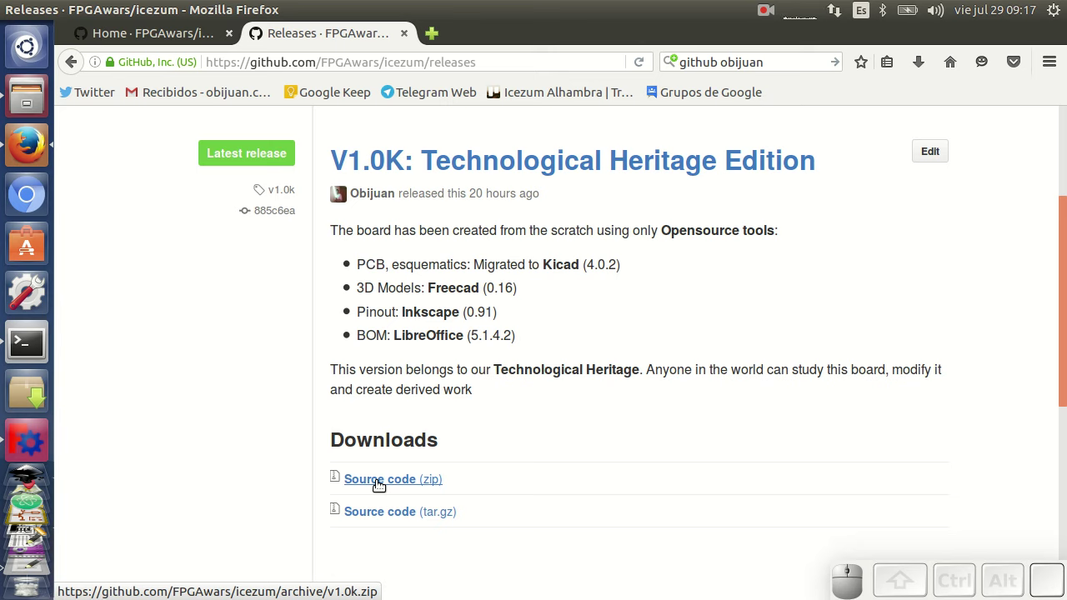
Step: Browse Files to icezum/src-kicad and open icezum.pro in the KiCad project manager
{"action": "left_click", "coordinate": [34, 95]}
{"action": "left_click", "coordinate": [269, 64]}
{"action": "left_click", "coordinate": [463, 264]}
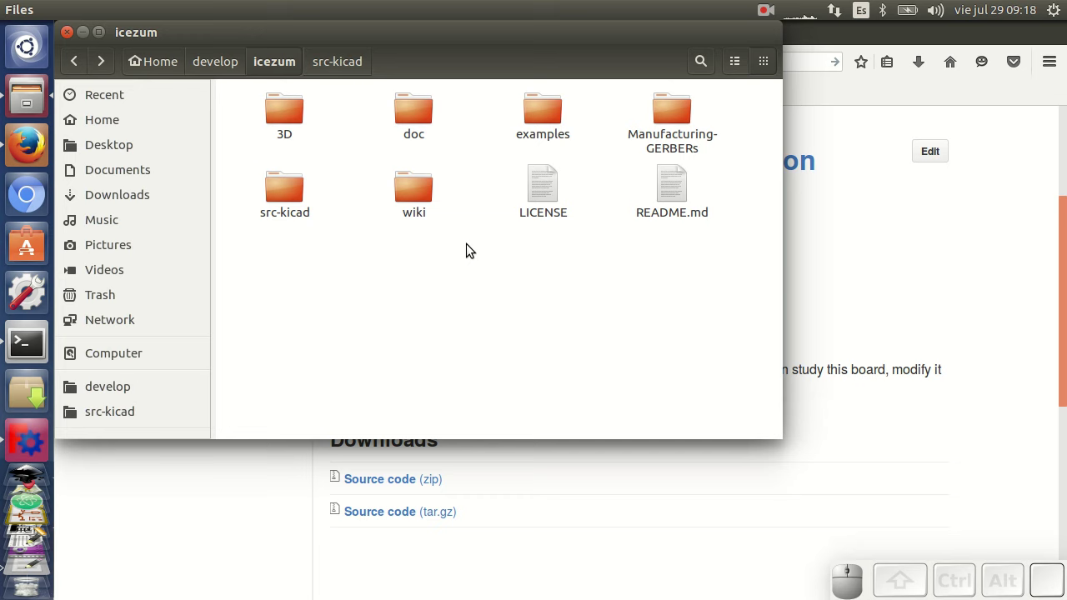
{"action": "left_click", "coordinate": [286, 190]}
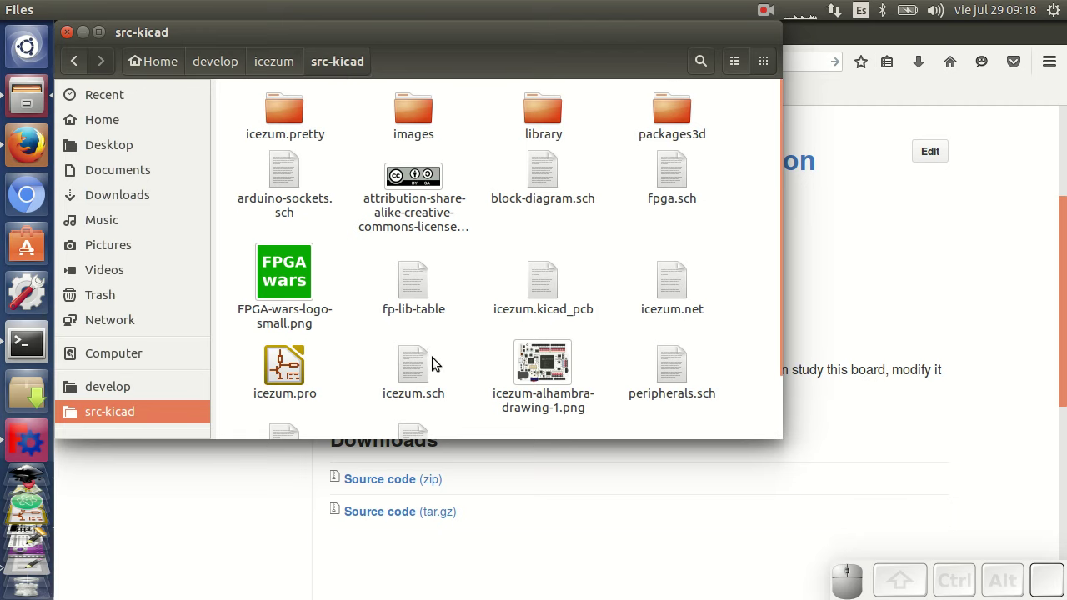
{"action": "scroll", "scroll_direction": "down", "scroll_amount": 3}
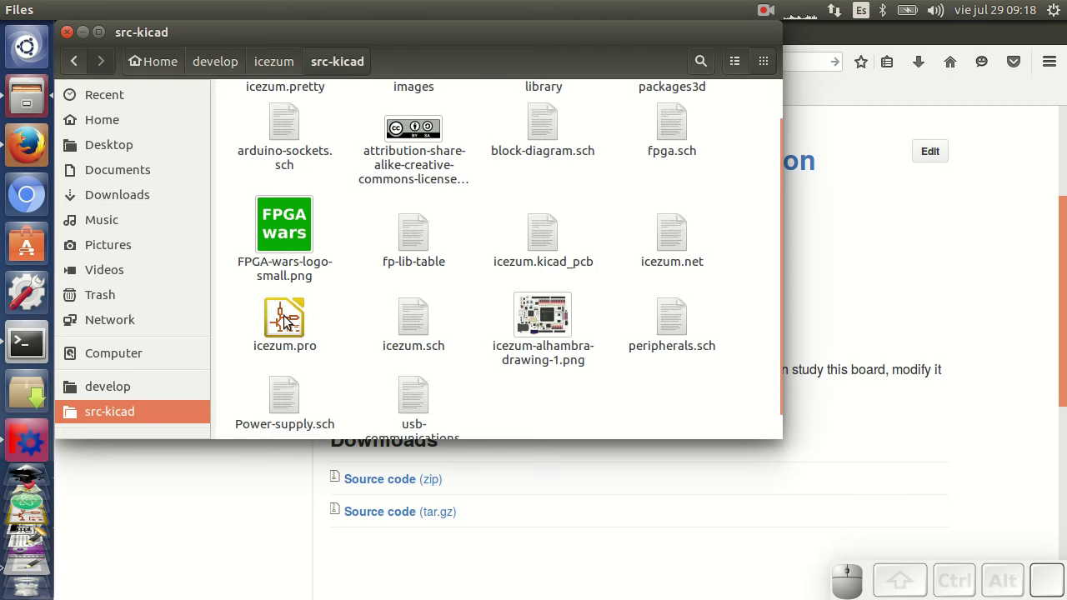
{"action": "left_click", "coordinate": [293, 315]}
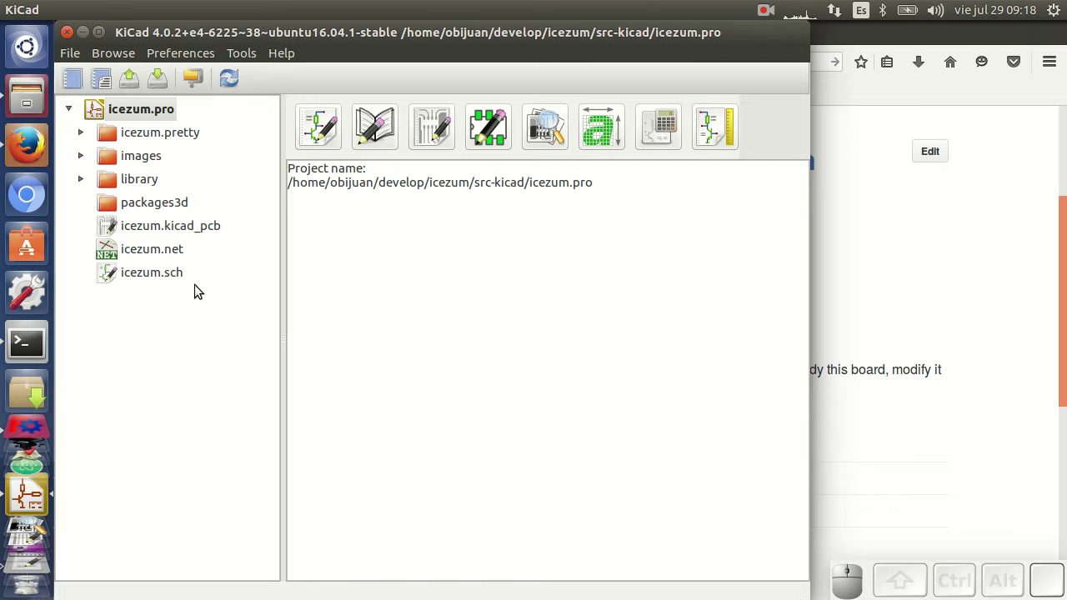
Step: Open the icezum schematic in Eeschema and zoom around the top-level sheet
{"action": "left_click", "coordinate": [177, 277]}
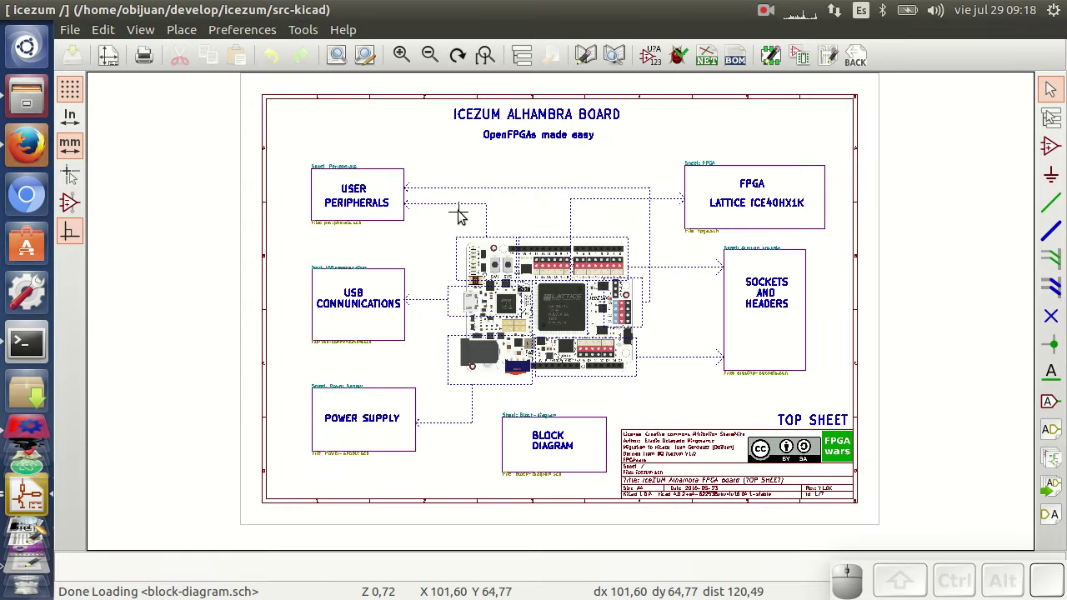
{"action": "scroll", "scroll_direction": "up", "scroll_amount": 3}
{"action": "scroll", "scroll_direction": "up", "scroll_amount": 3}
{"action": "middle_click", "coordinate": [564, 319]}
{"action": "scroll", "scroll_direction": "up", "scroll_amount": 3}
{"action": "scroll", "scroll_direction": "down", "scroll_amount": 3}
Step: Enter the USER PERIPHERALS sheet, inspect the I2C ADC area, then return to the project manager
{"action": "left_click", "coordinate": [241, 130]}
{"action": "scroll", "scroll_direction": "up", "scroll_amount": 3}
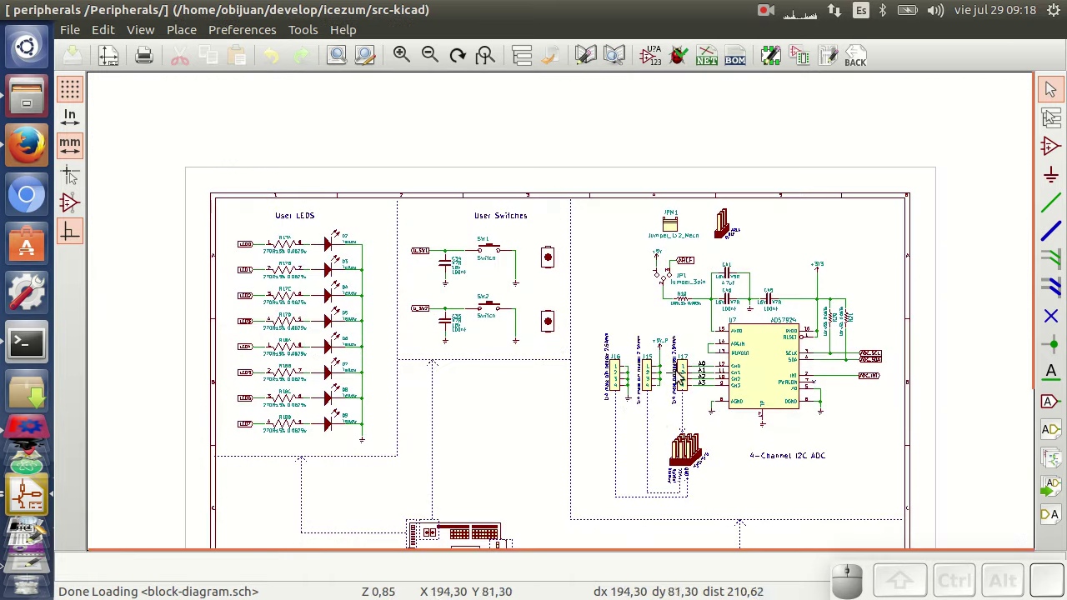
{"action": "scroll", "scroll_direction": "down", "scroll_amount": 3}
{"action": "scroll", "scroll_direction": "up", "scroll_amount": 3}
{"action": "scroll", "scroll_direction": "down", "scroll_amount": 3}
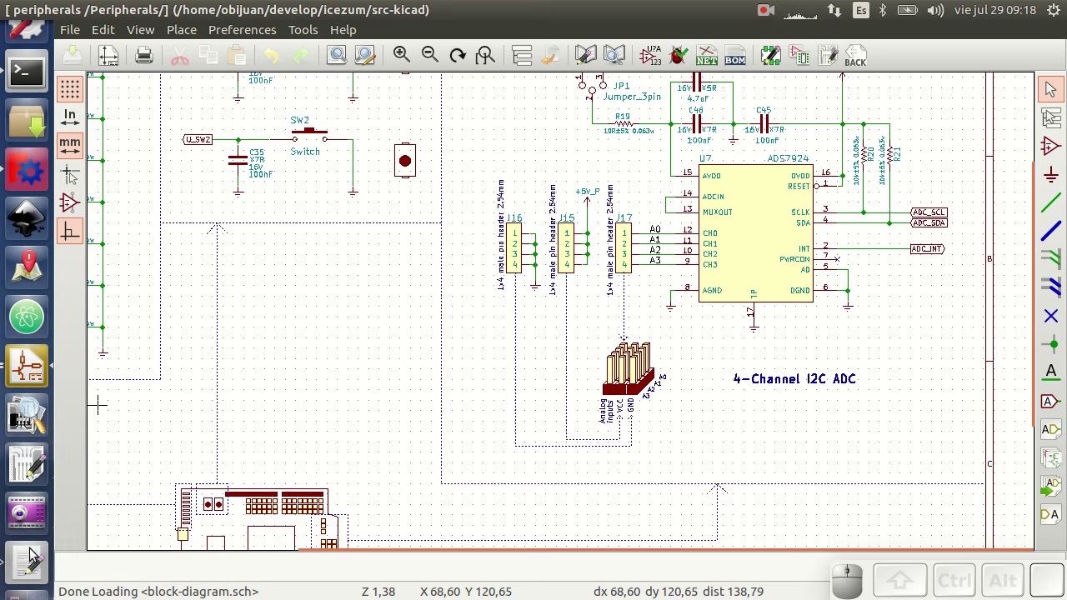
{"action": "left_click_drag", "start_coordinate": [36, 370], "coordinate": [297, 346]}
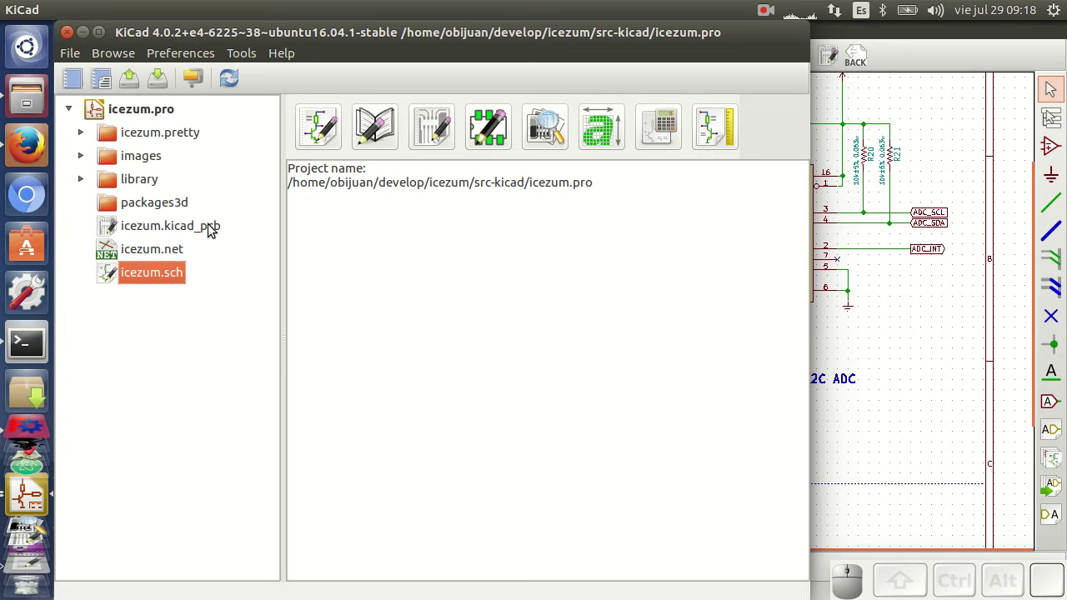
{"action": "left_click", "coordinate": [211, 228]}
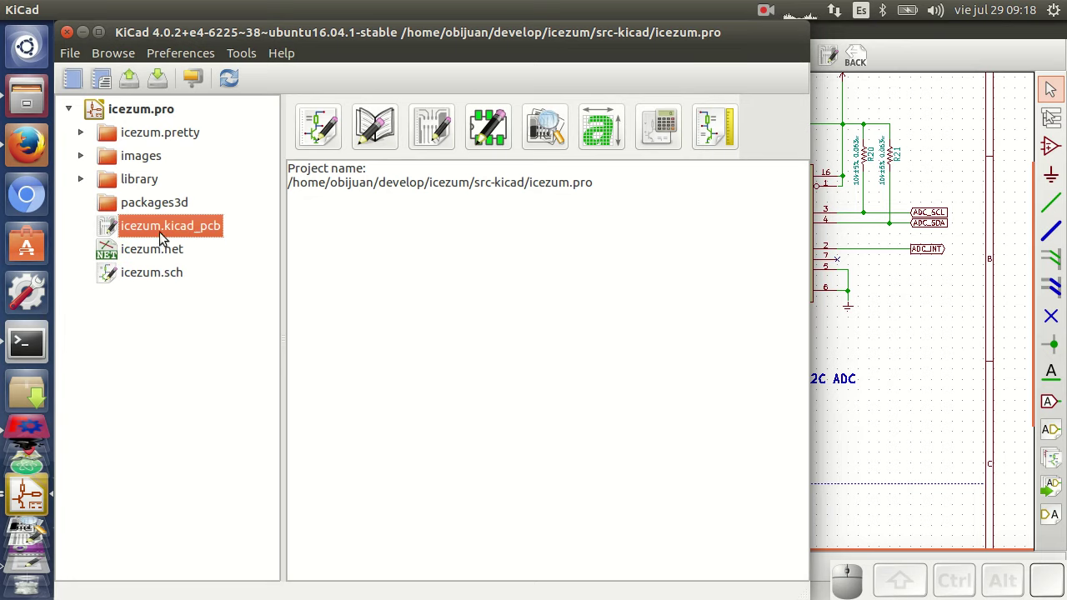
Step: Open icezum.kicad_pcb in Pcbnew and zoom into the Rev 1.0K area of the board
{"action": "left_click", "coordinate": [206, 229]}
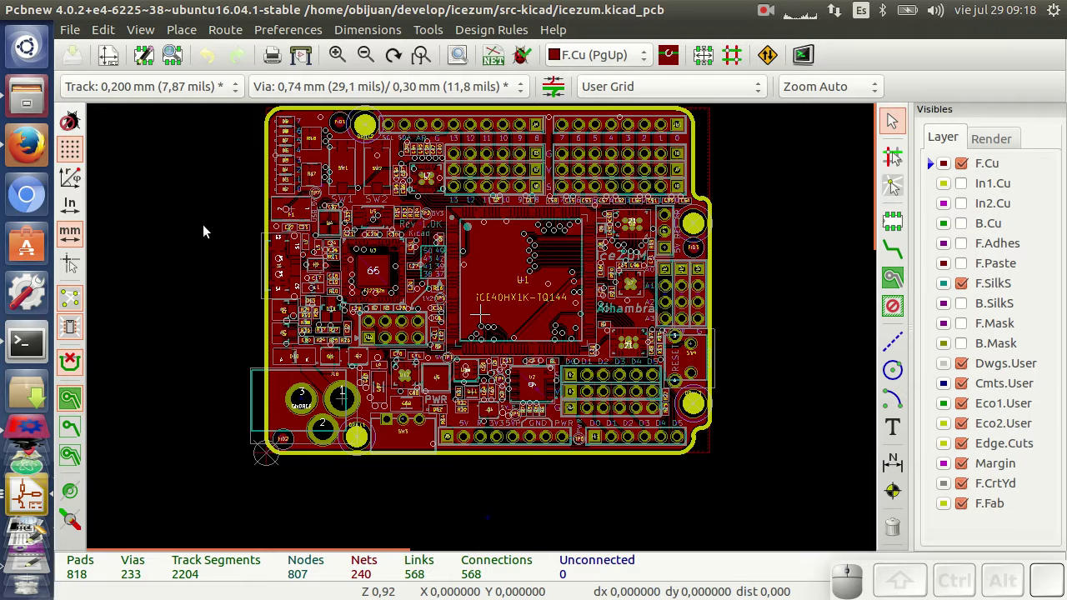
{"action": "scroll", "scroll_direction": "down", "scroll_amount": 3}
{"action": "scroll", "scroll_direction": "up", "scroll_amount": 3}
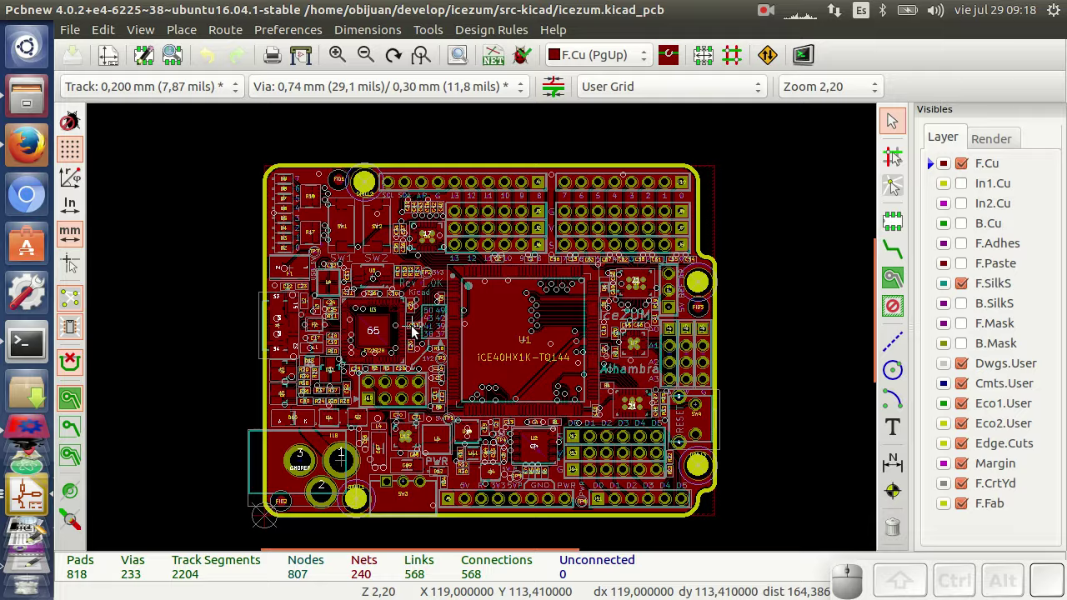
{"action": "scroll", "scroll_direction": "down", "scroll_amount": 3}
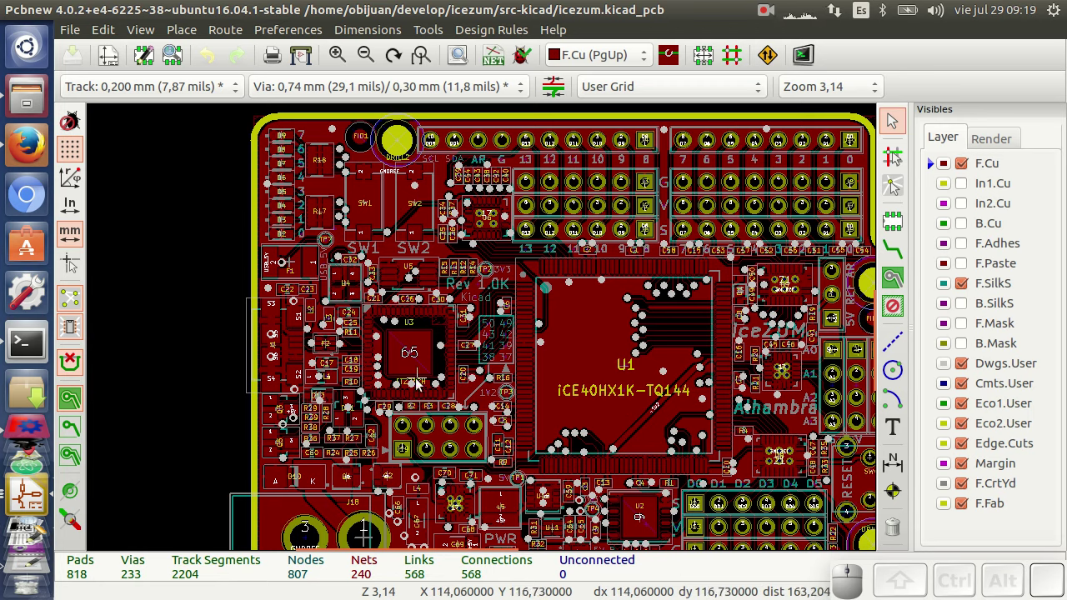
{"action": "scroll", "scroll_direction": "up", "scroll_amount": 3}
{"action": "scroll", "scroll_direction": "down", "scroll_amount": 3}
{"action": "scroll", "scroll_direction": "down", "scroll_amount": 3}
{"action": "scroll", "scroll_direction": "down", "scroll_amount": 3}
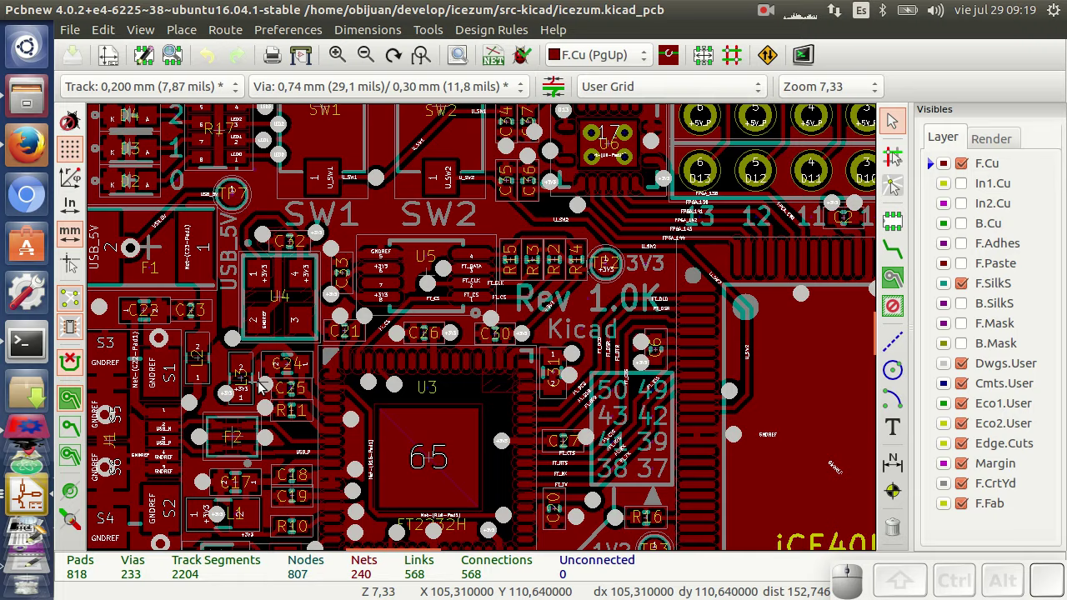
{"action": "scroll", "scroll_direction": "up", "scroll_amount": 3}
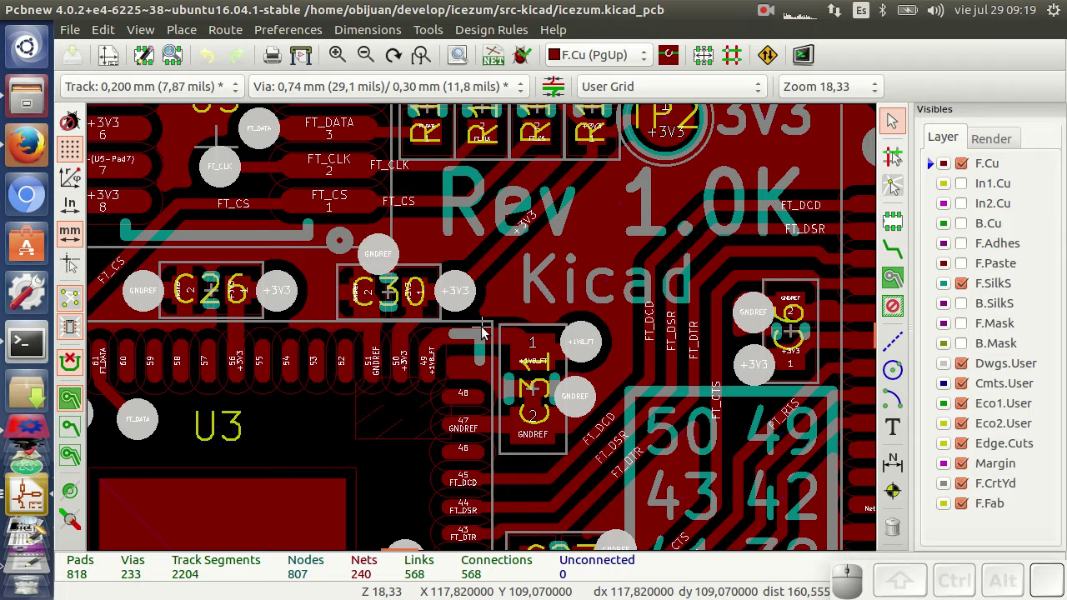
{"action": "scroll", "scroll_direction": "up", "scroll_amount": 3}
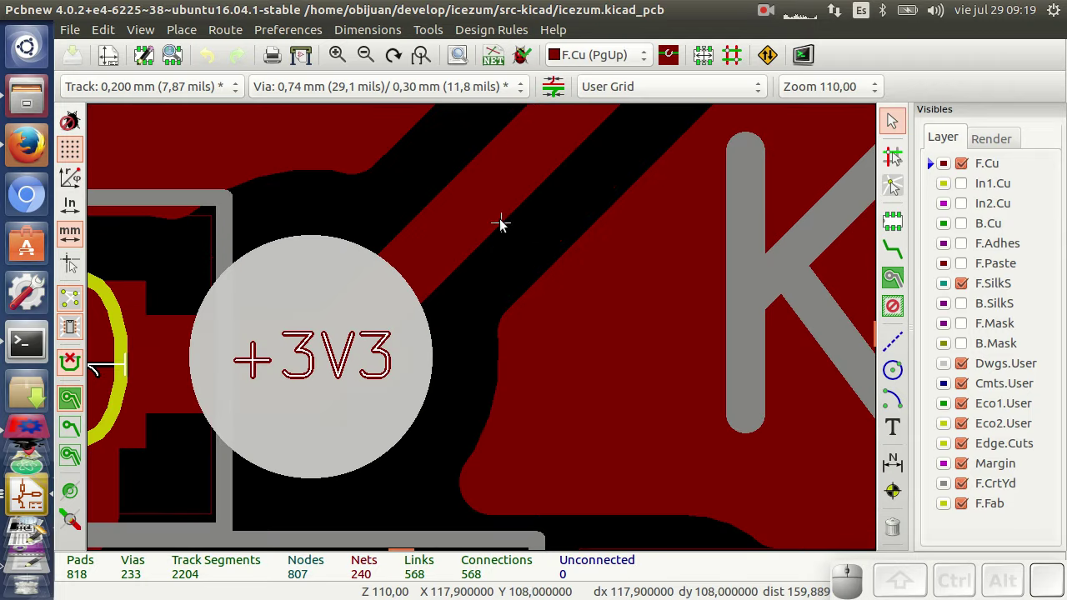
Step: Select a +3V3 track on F.Cu to show its details in the status bar, then zoom back out
{"action": "left_click", "coordinate": [485, 193]}
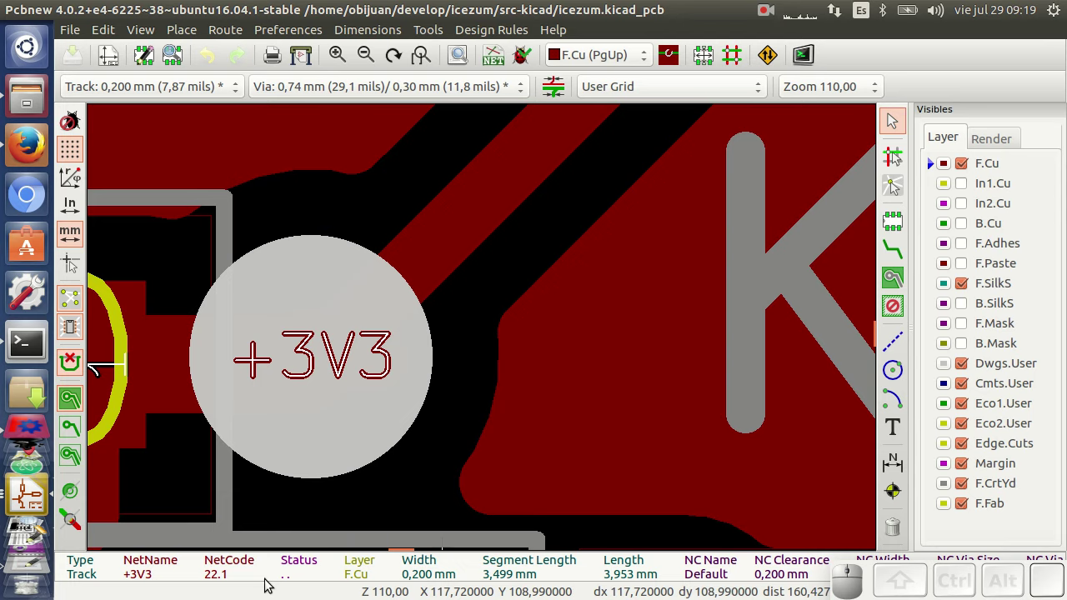
{"action": "scroll", "scroll_direction": "down", "scroll_amount": 3}
{"action": "scroll", "scroll_direction": "down", "scroll_amount": 3}
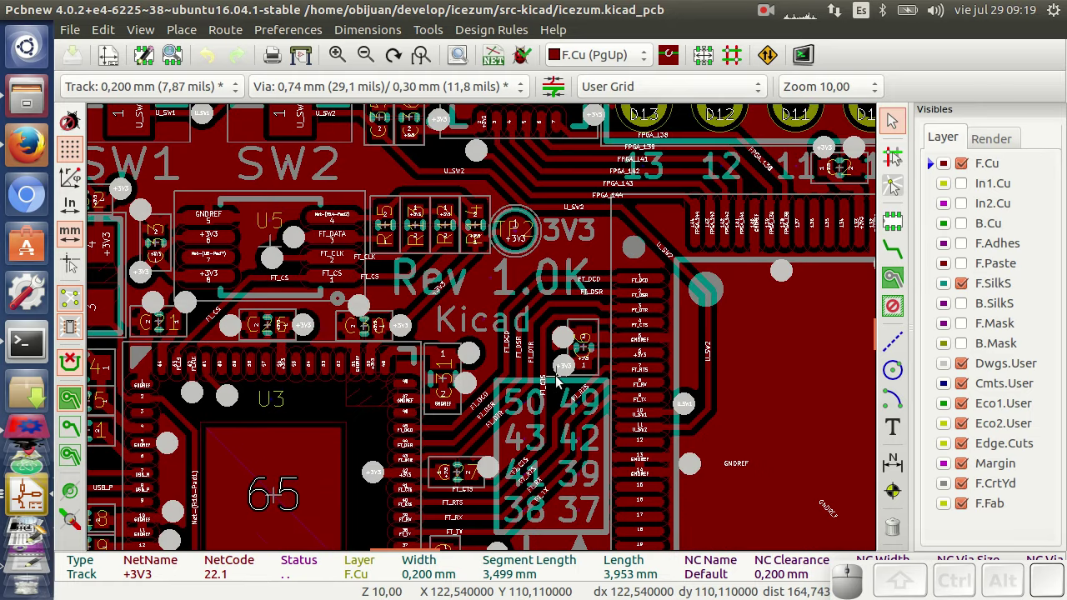
{"action": "scroll", "scroll_direction": "down", "scroll_amount": 3}
{"action": "scroll", "scroll_direction": "up", "scroll_amount": 3}
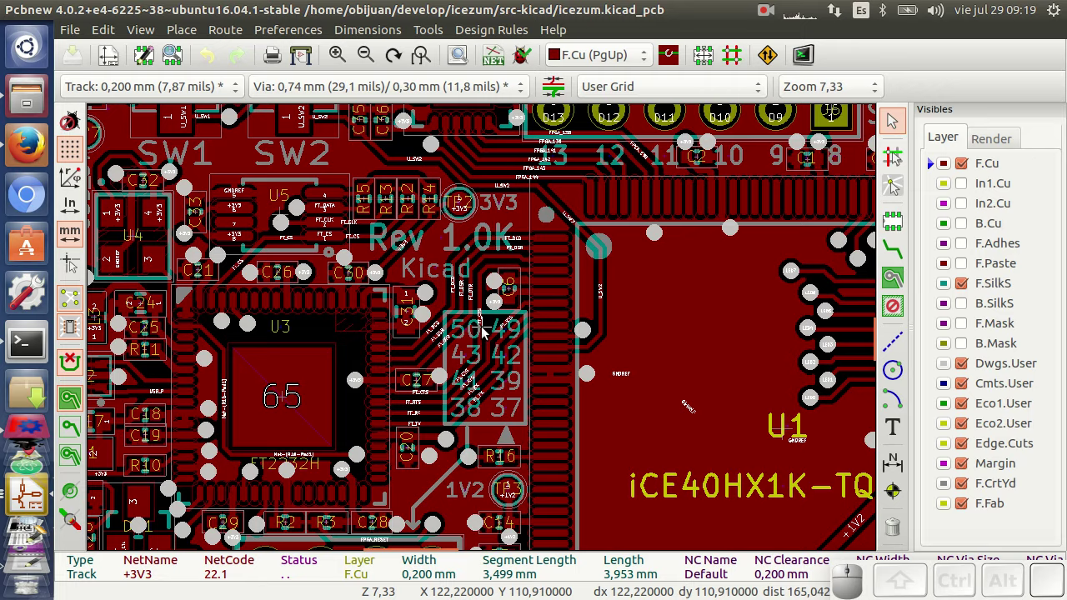
{"action": "scroll", "scroll_direction": "up", "scroll_amount": 3}
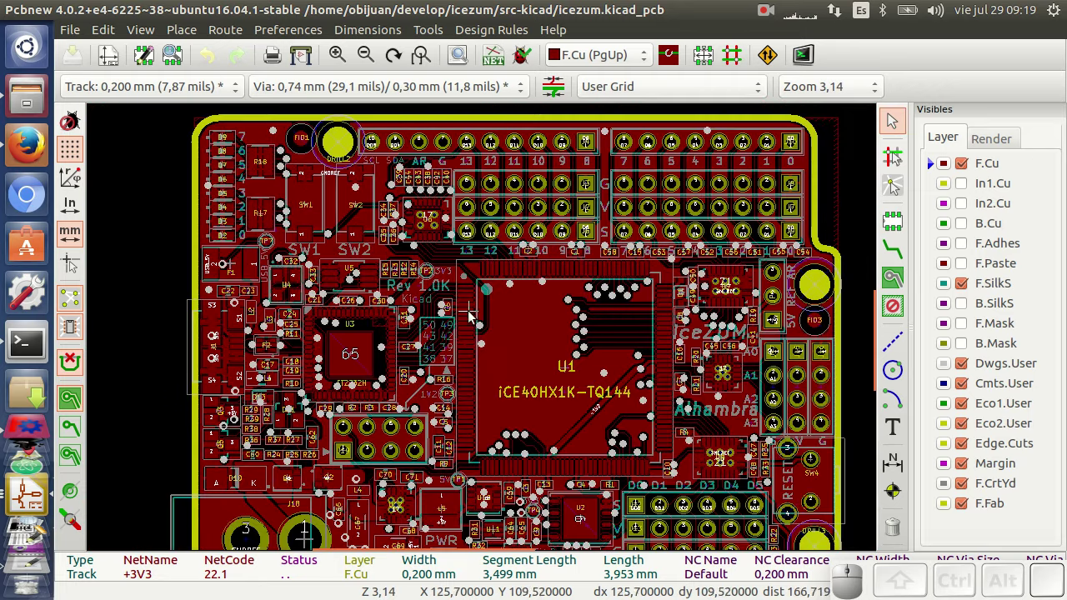
{"action": "scroll", "scroll_direction": "up", "scroll_amount": 3}
{"action": "scroll", "scroll_direction": "up", "scroll_amount": 3}
{"action": "scroll", "scroll_direction": "down", "scroll_amount": 3}
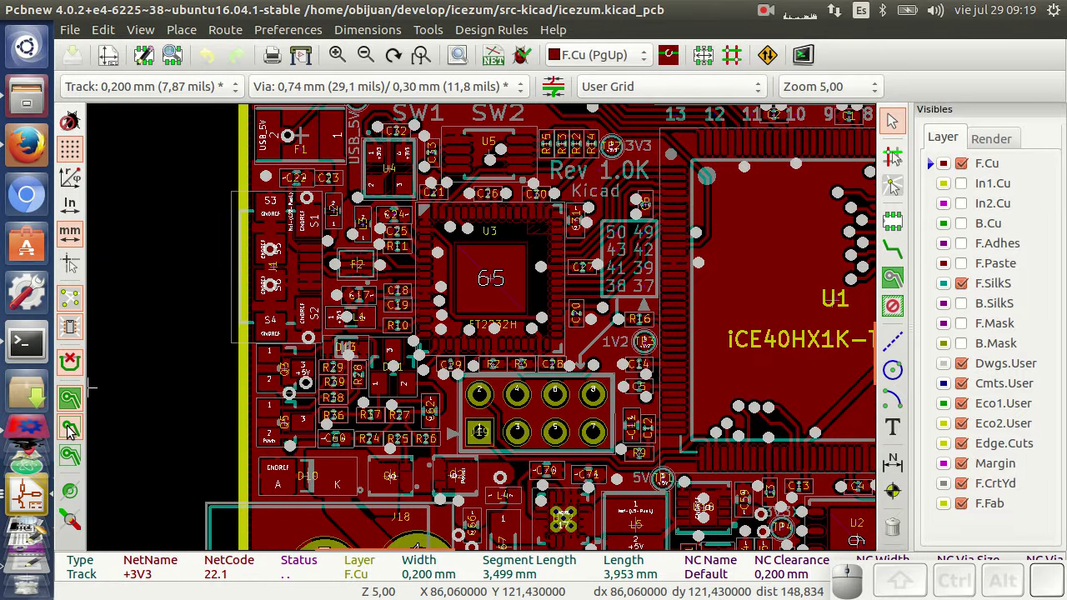
Step: Zoom around the board while toggling layers in the Visibles Layer panel
{"action": "left_click", "coordinate": [70, 430]}
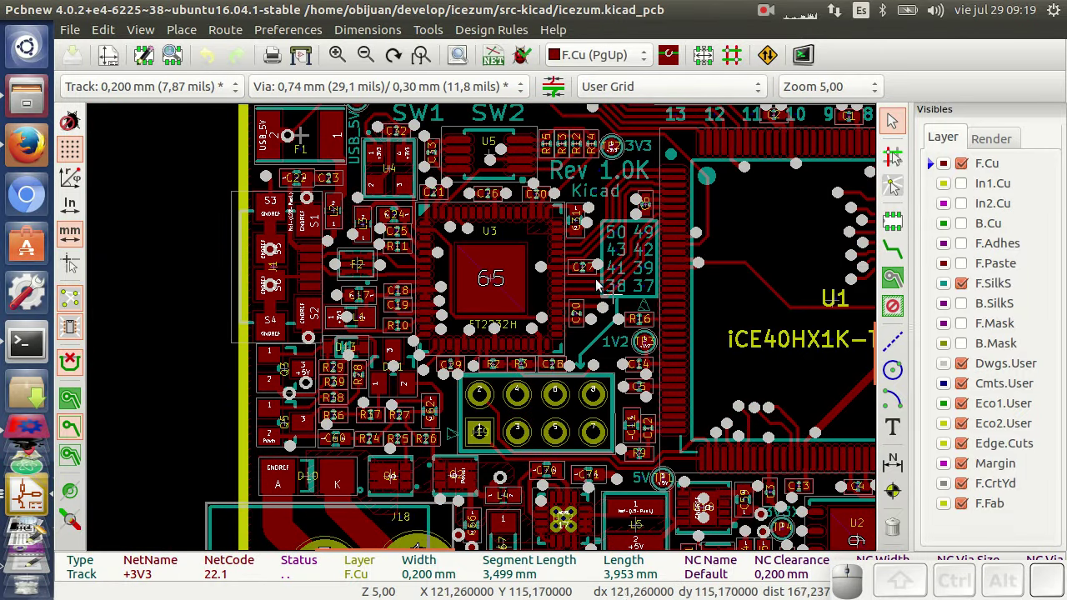
{"action": "scroll", "scroll_direction": "up", "scroll_amount": 3}
{"action": "scroll", "scroll_direction": "down", "scroll_amount": 3}
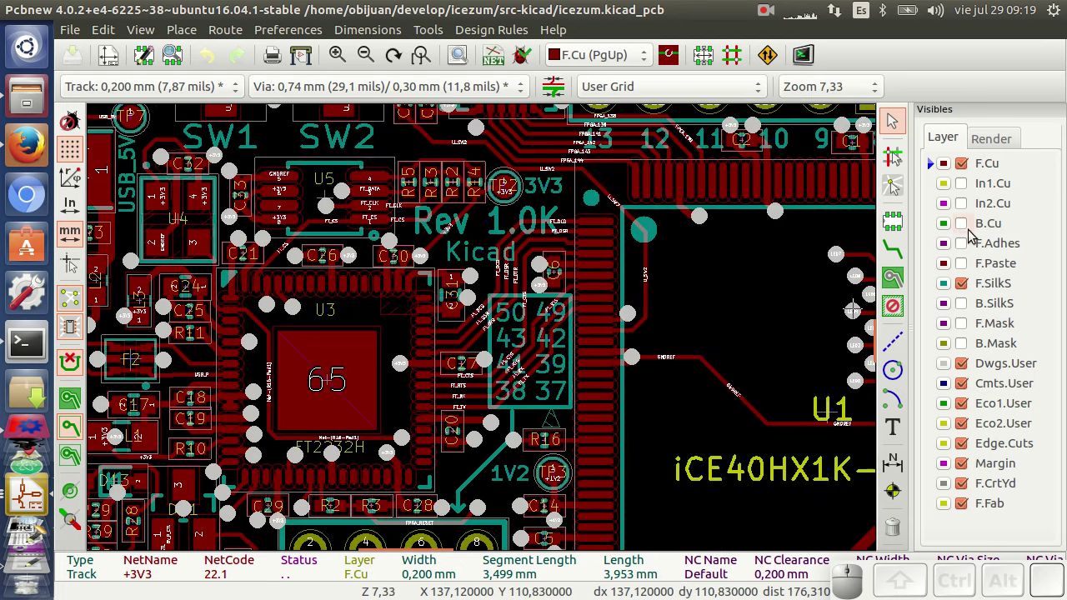
{"action": "left_click", "coordinate": [968, 230]}
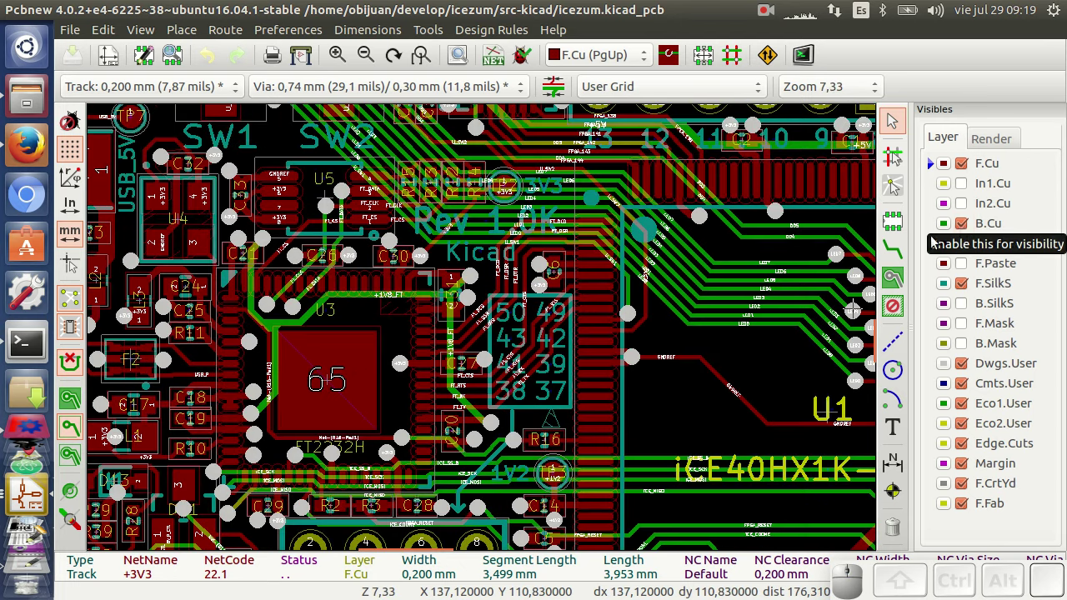
{"action": "scroll", "scroll_direction": "down", "scroll_amount": 3}
{"action": "scroll", "scroll_direction": "up", "scroll_amount": 3}
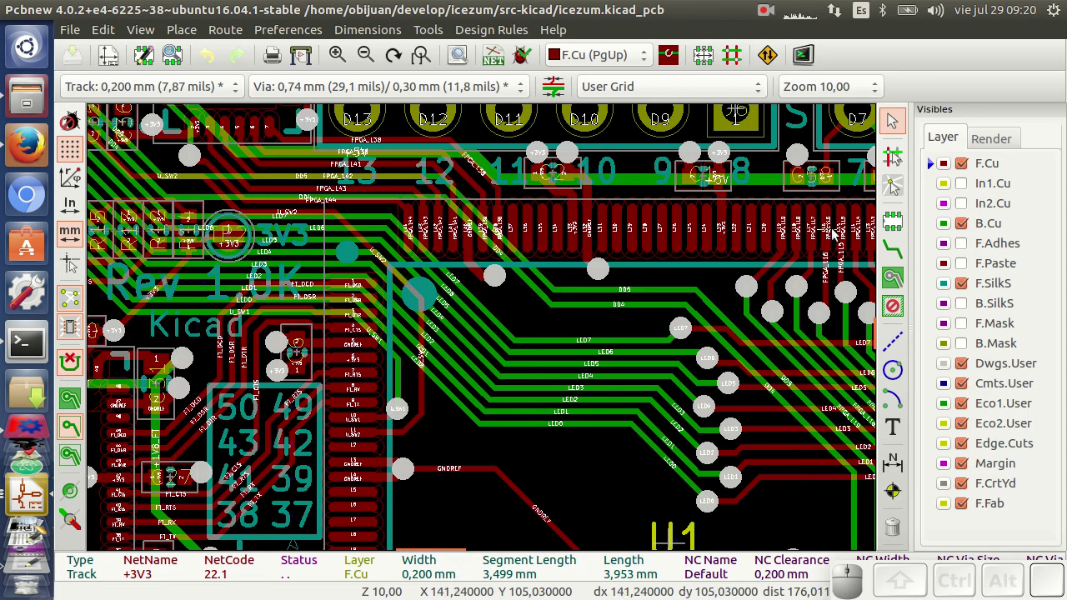
{"action": "left_click", "coordinate": [966, 191]}
{"action": "left_click", "coordinate": [968, 211]}
{"action": "scroll", "scroll_direction": "down", "scroll_amount": 3}
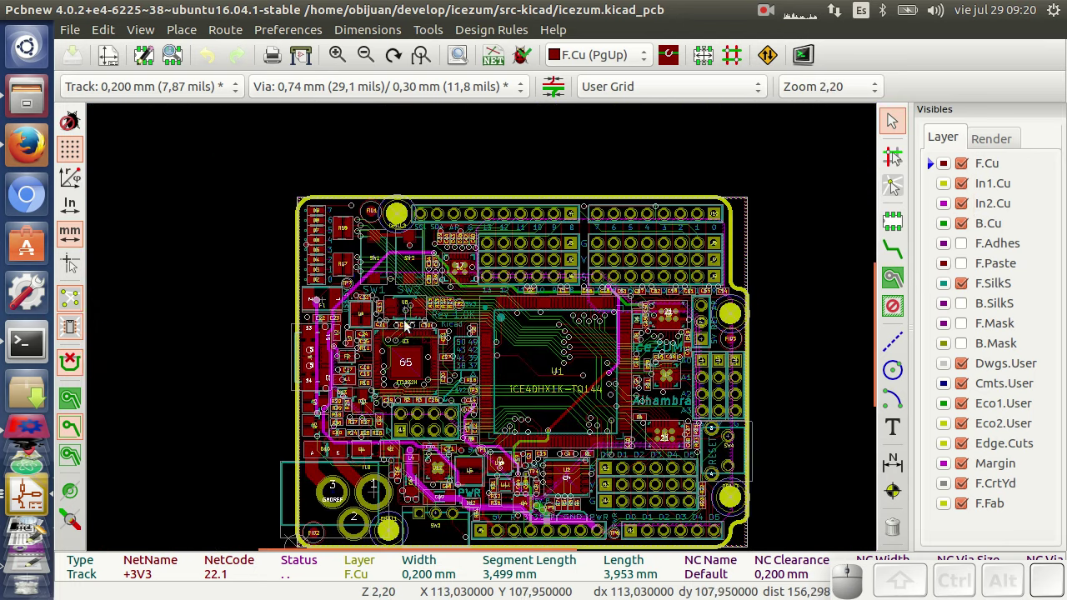
{"action": "scroll", "scroll_direction": "up", "scroll_amount": 3}
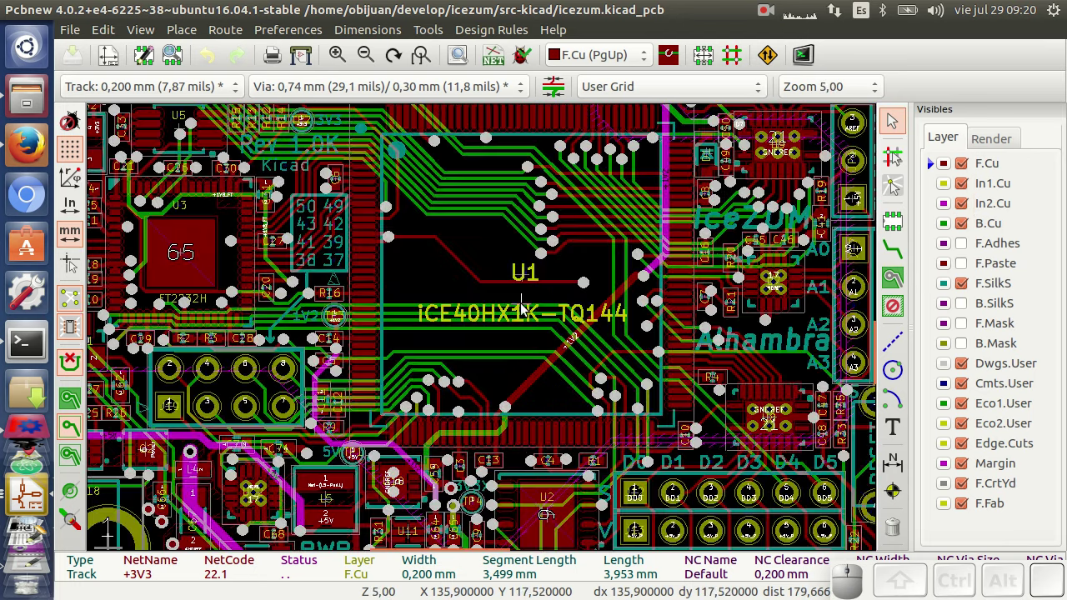
{"action": "scroll", "scroll_direction": "down", "scroll_amount": 3}
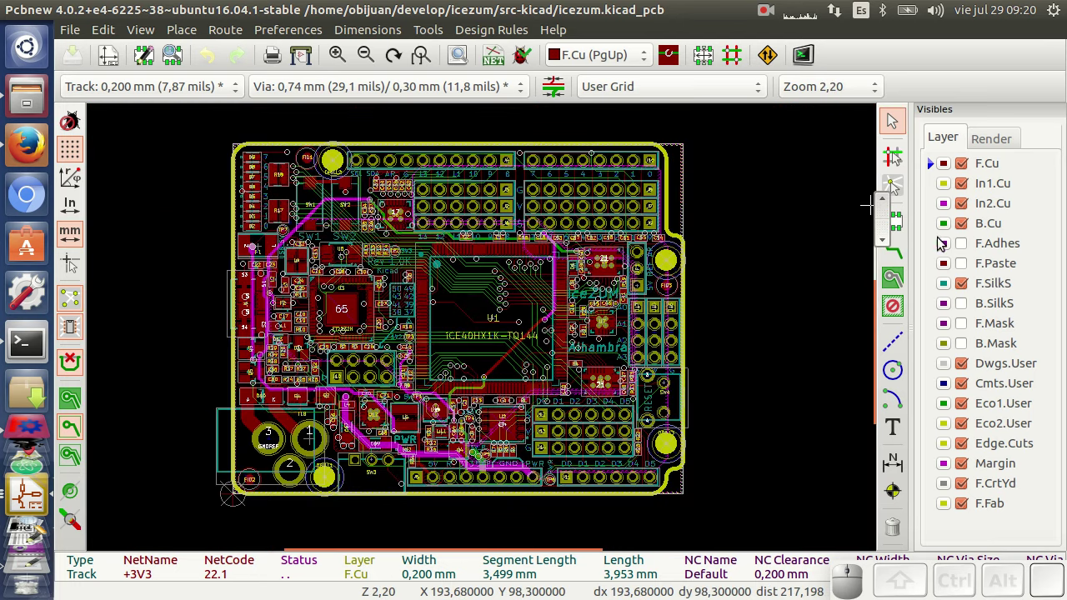
Step: Hide B.Cu, F.SilkS and inner layers so only front copper shows, close-up on the FT2232H pads
{"action": "left_click", "coordinate": [967, 229]}
{"action": "left_click", "coordinate": [961, 208]}
{"action": "left_click", "coordinate": [963, 186]}
{"action": "left_click", "coordinate": [967, 289]}
{"action": "scroll", "scroll_direction": "up", "scroll_amount": 3}
{"action": "scroll", "scroll_direction": "down", "scroll_amount": 3}
{"action": "scroll", "scroll_direction": "down", "scroll_amount": 3}
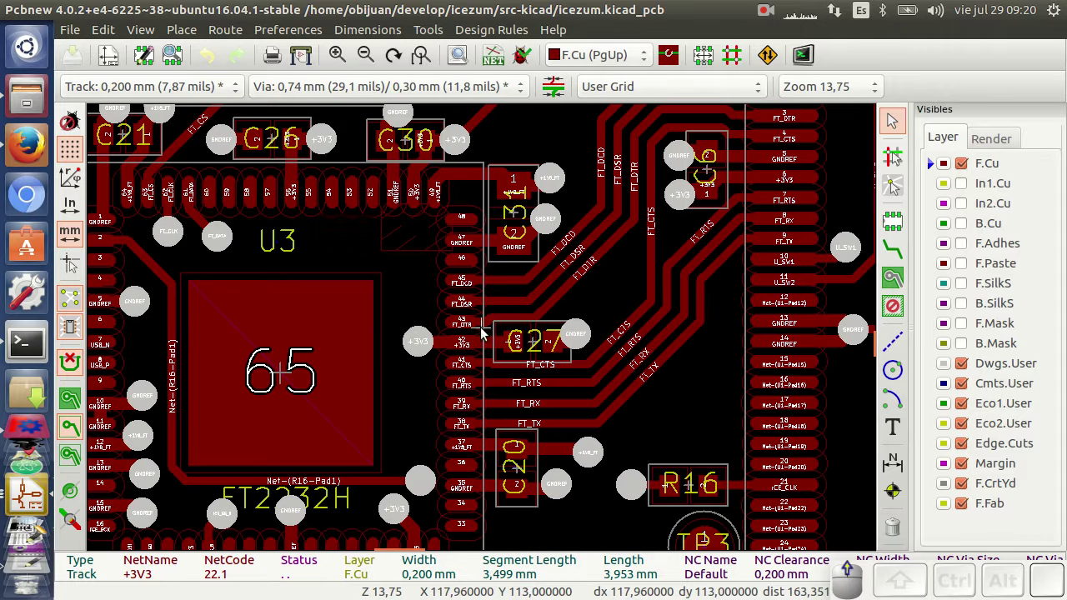
Step: Show footprint U3's details — an FT2232H with 65 pads on F.Cu — and zoom out
{"action": "left_click", "coordinate": [346, 237]}
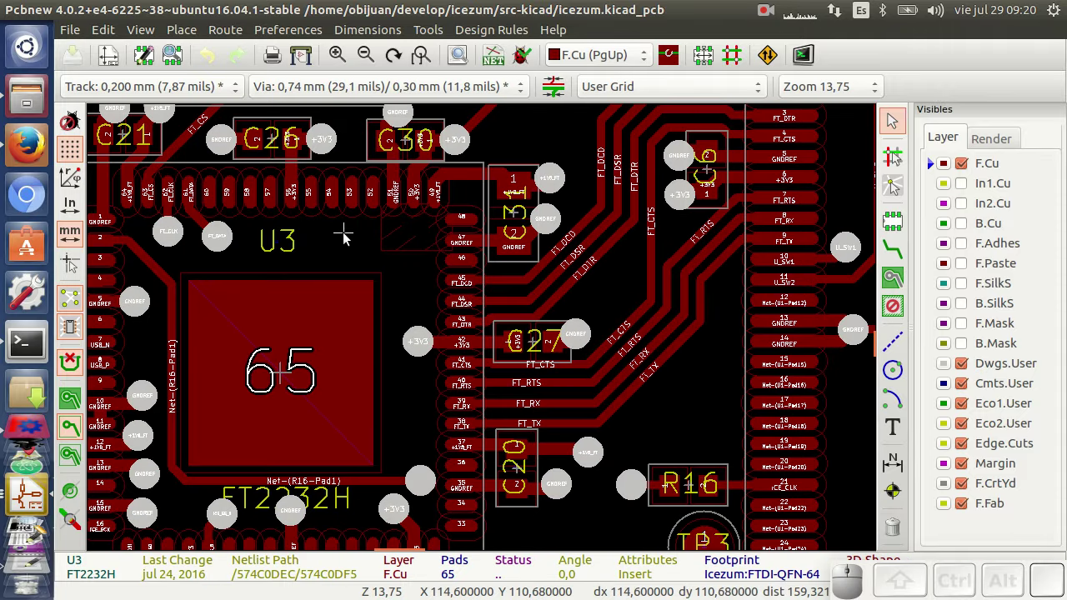
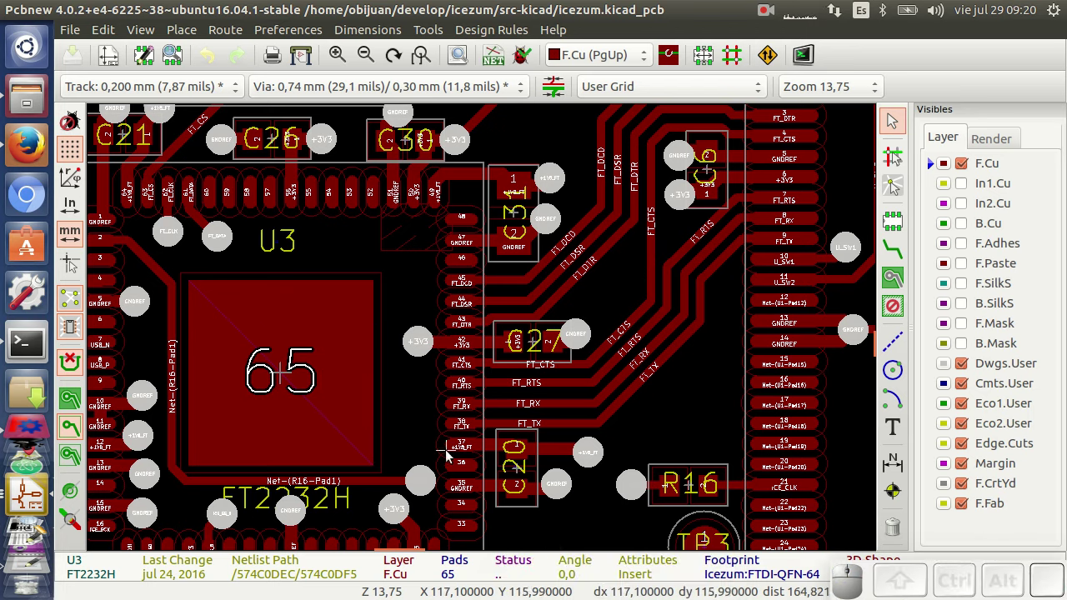
{"action": "scroll", "scroll_direction": "down", "scroll_amount": 3}
{"action": "scroll", "scroll_direction": "up", "scroll_amount": 3}
{"action": "left_click", "coordinate": [143, 35]}
Step: Open the board in the 3D Viewer and orbit the rendered model to an angled view
{"action": "left_click", "coordinate": [185, 134]}
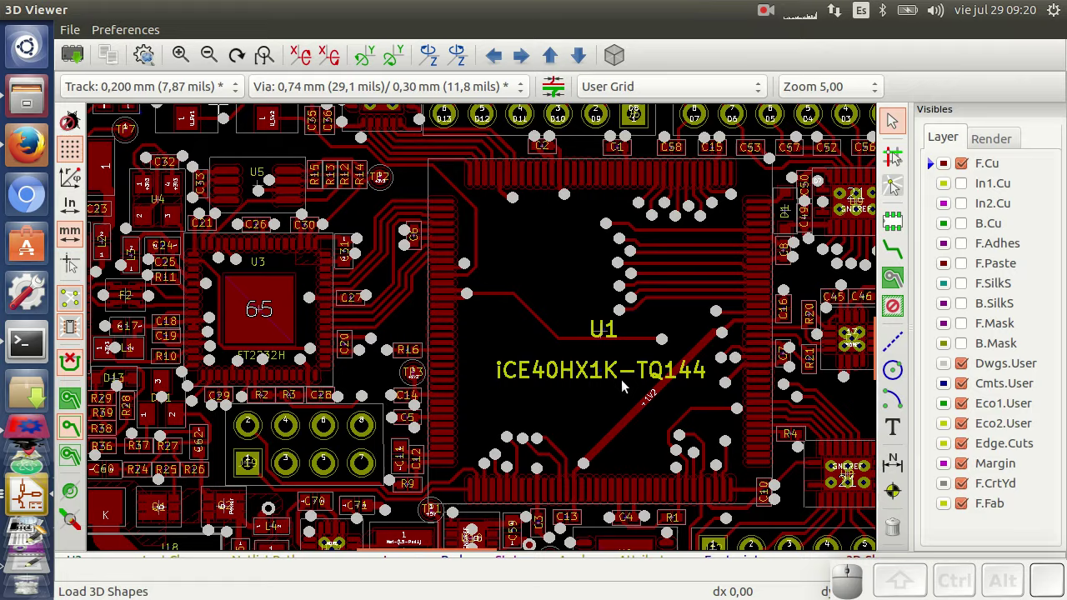
{"action": "scroll", "scroll_direction": "up", "scroll_amount": 3}
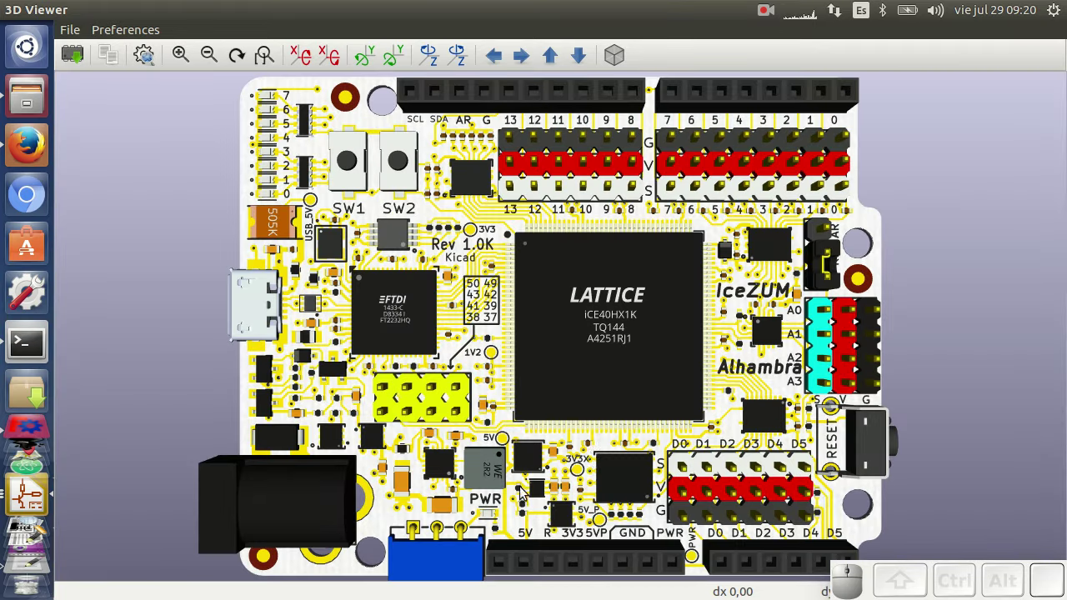
{"action": "left_click_drag", "start_coordinate": [557, 471], "coordinate": [696, 344]}
{"action": "left_click_drag", "start_coordinate": [721, 387], "coordinate": [768, 426]}
{"action": "left_click_drag", "start_coordinate": [405, 429], "coordinate": [657, 370]}
{"action": "left_click_drag", "start_coordinate": [661, 377], "coordinate": [493, 271]}
{"action": "left_click_drag", "start_coordinate": [402, 186], "coordinate": [738, 340]}
{"action": "left_click_drag", "start_coordinate": [894, 350], "coordinate": [662, 387]}
{"action": "left_click_drag", "start_coordinate": [371, 370], "coordinate": [550, 362]}
{"action": "scroll", "scroll_direction": "up", "scroll_amount": 3}
Step: Browse the 3D Preferences menu and turn the board around to view the power jack side
{"action": "left_click", "coordinate": [147, 29]}
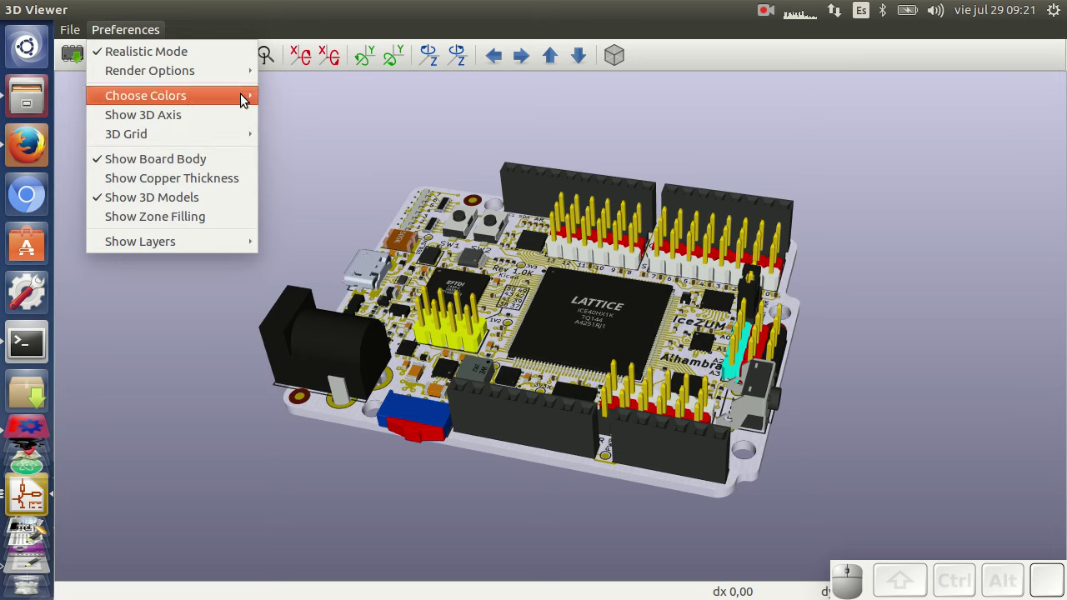
{"action": "left_click", "coordinate": [417, 113]}
{"action": "left_click_drag", "start_coordinate": [503, 417], "coordinate": [466, 417]}
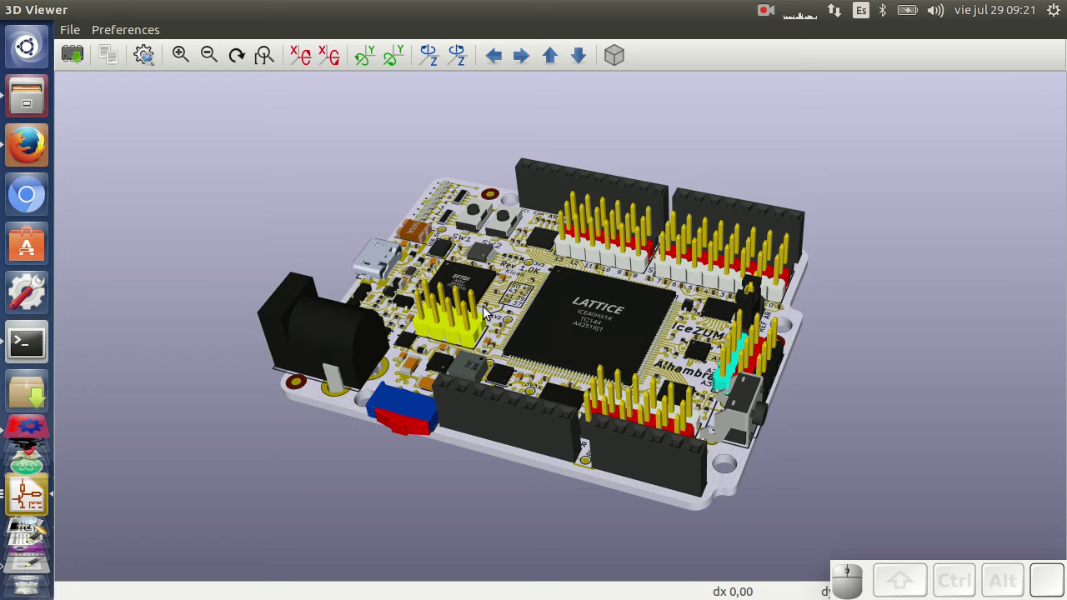
{"action": "left_click_drag", "start_coordinate": [469, 368], "coordinate": [550, 331]}
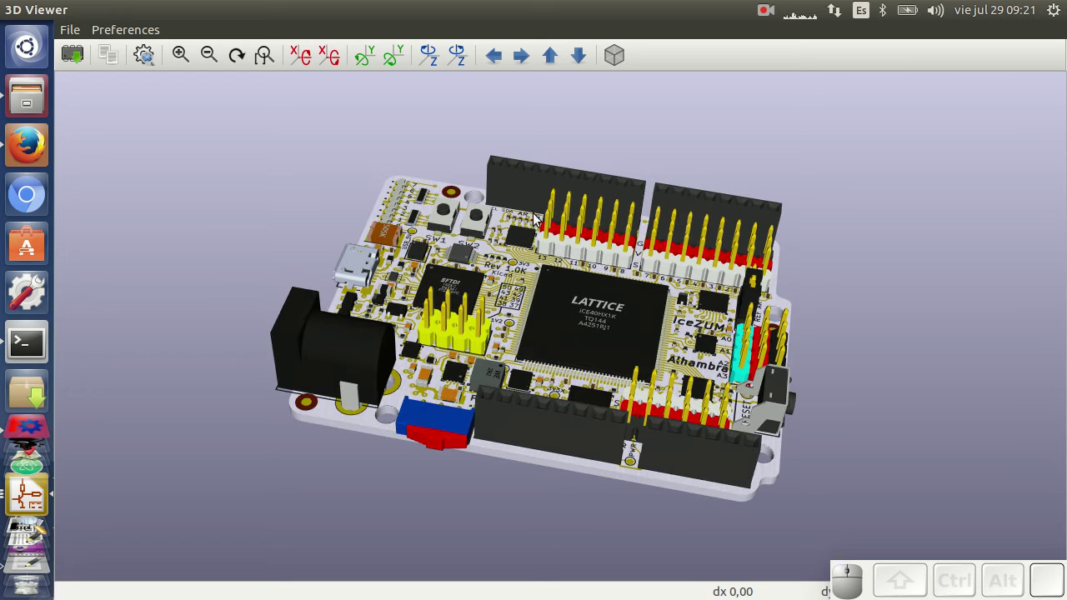
{"action": "left_click_drag", "start_coordinate": [470, 474], "coordinate": [762, 370]}
{"action": "left_click_drag", "start_coordinate": [714, 383], "coordinate": [570, 404]}
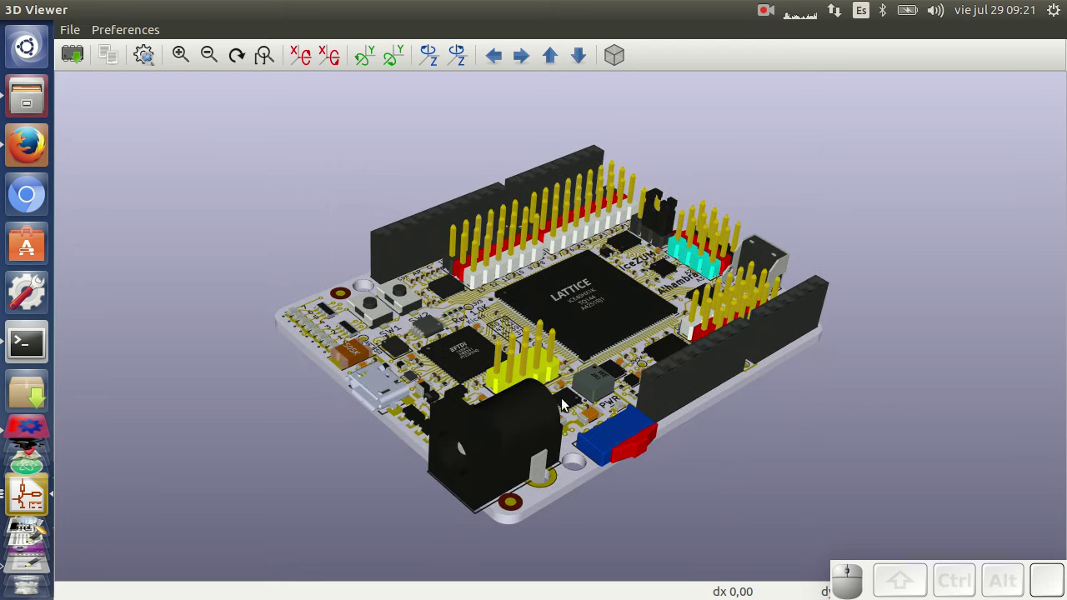
{"action": "scroll", "scroll_direction": "up", "scroll_amount": 3}
{"action": "scroll", "scroll_direction": "down", "scroll_amount": 3}
{"action": "left_click_drag", "start_coordinate": [197, 455], "coordinate": [348, 393]}
{"action": "scroll", "scroll_direction": "down", "scroll_amount": 3}
{"action": "left_click_drag", "start_coordinate": [544, 426], "coordinate": [561, 431]}
{"action": "left_click_drag", "start_coordinate": [596, 406], "coordinate": [292, 340]}
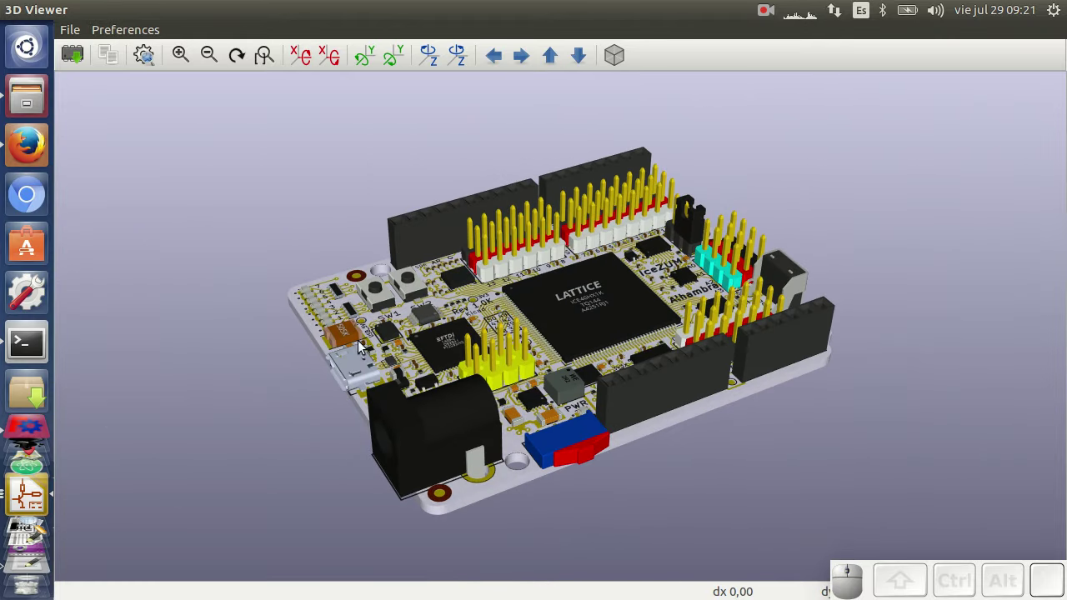
Step: Switch to Firefox and the IceZUM wiki Home page
{"action": "left_click", "coordinate": [29, 150]}
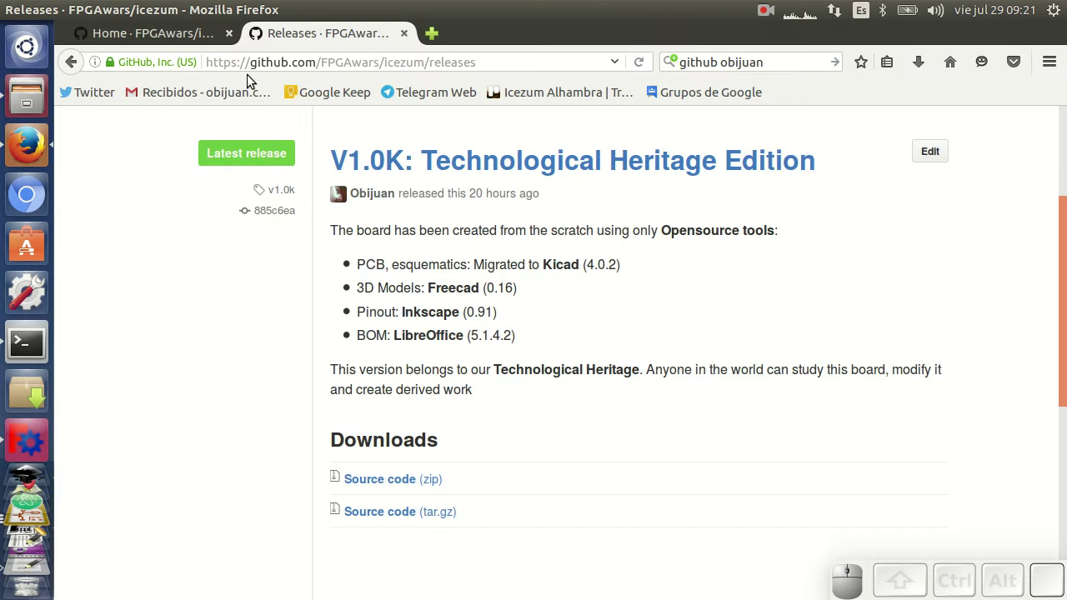
{"action": "left_click", "coordinate": [177, 179]}
{"action": "left_click", "coordinate": [174, 37]}
Step: Scroll down to the Footprints and 3D models table with its step and FreeCAD source files
{"action": "scroll", "scroll_direction": "down", "scroll_amount": 3}
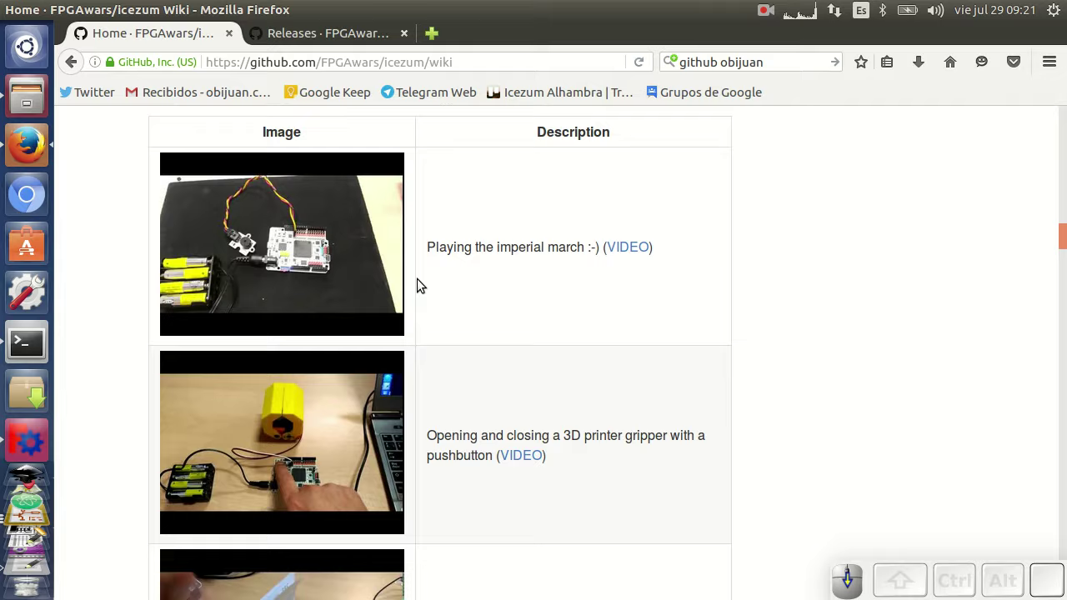
{"action": "scroll", "scroll_direction": "down", "scroll_amount": 3}
{"action": "scroll", "scroll_direction": "down", "scroll_amount": 3}
{"action": "scroll", "scroll_direction": "down", "scroll_amount": 3}
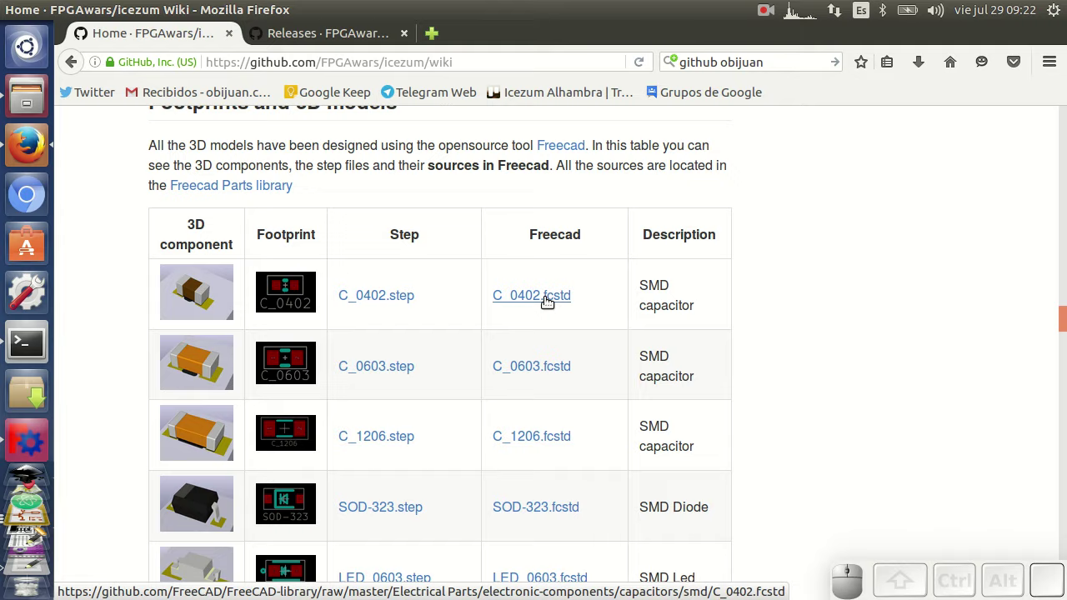
{"action": "scroll", "scroll_direction": "down", "scroll_amount": 3}
{"action": "scroll", "scroll_direction": "down", "scroll_amount": 3}
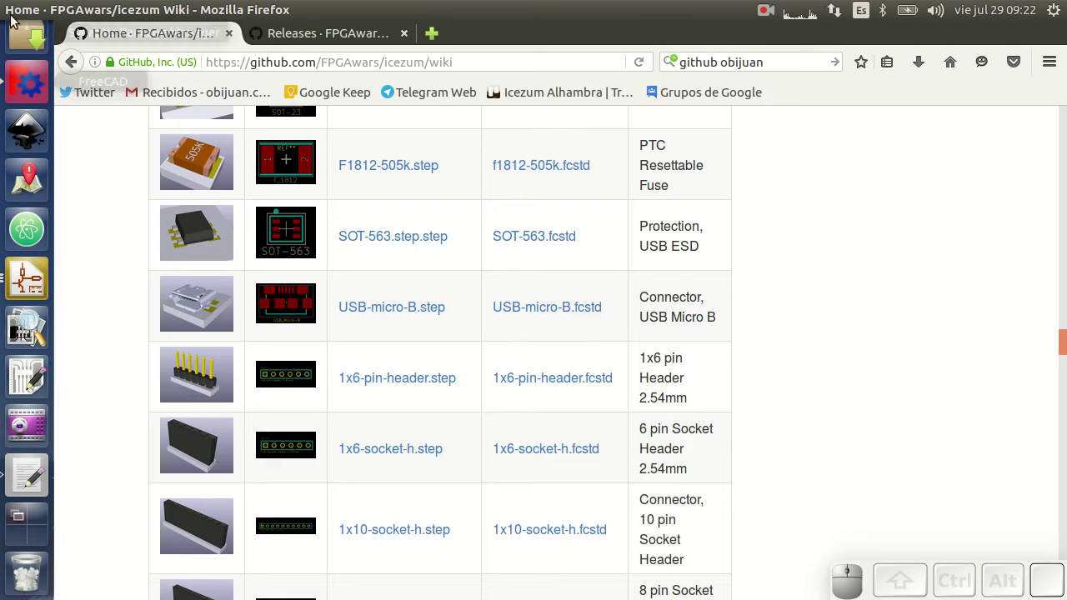
Step: Switch to FreeCAD and inspect the USB-micro-B connector model in the 3D view
{"action": "left_click", "coordinate": [21, 449]}
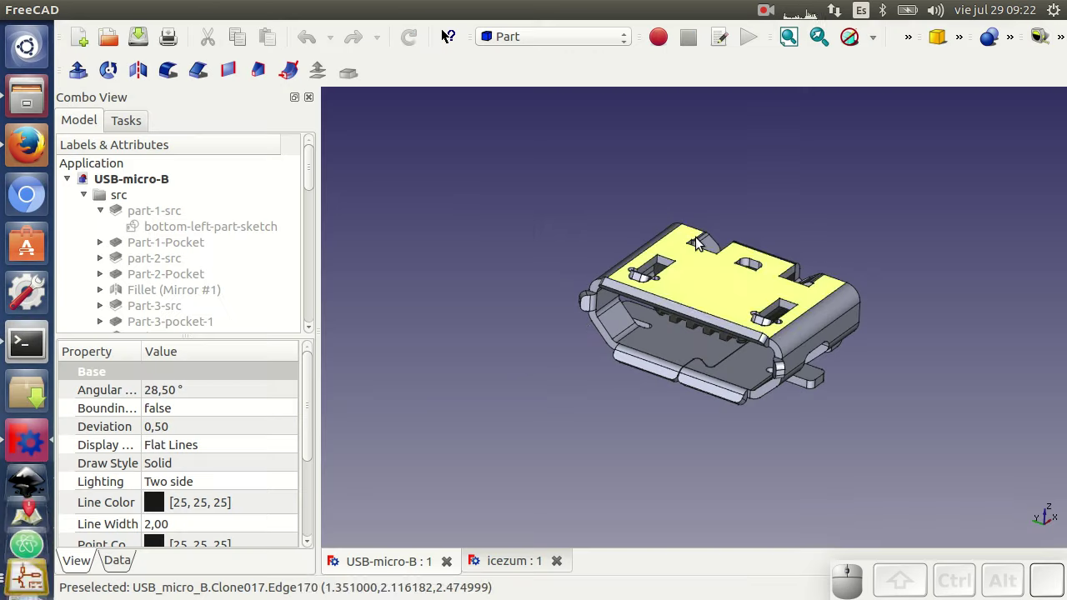
{"action": "scroll", "scroll_direction": "up", "scroll_amount": 3}
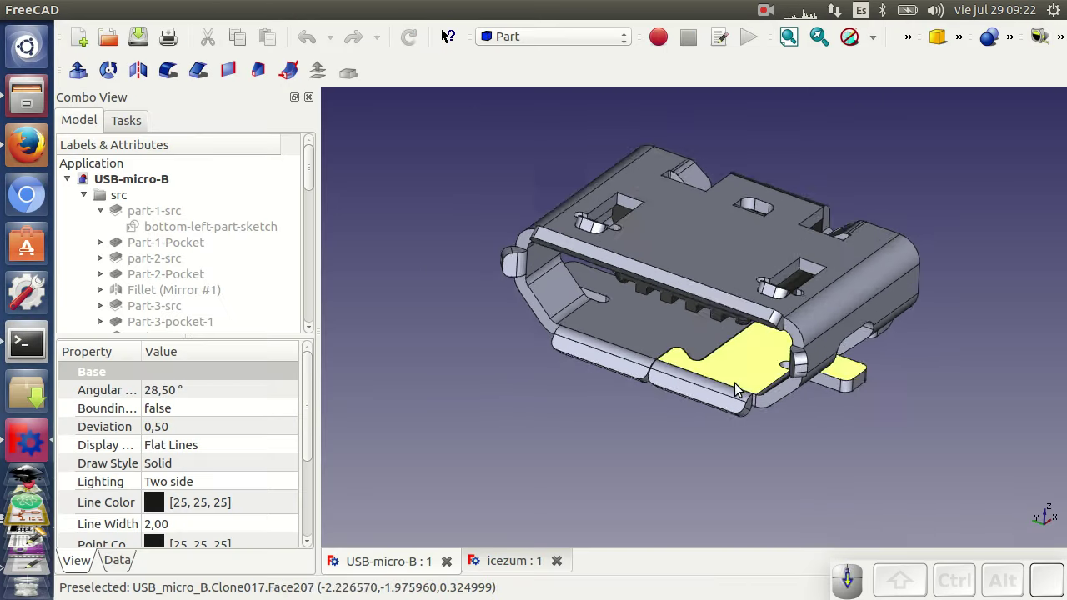
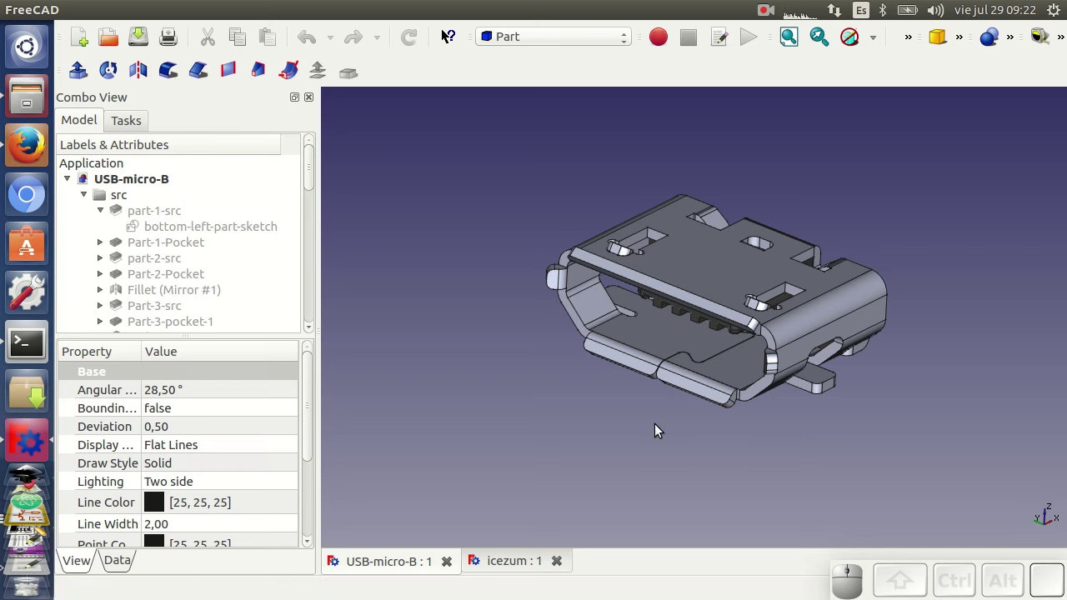
{"action": "left_click_drag", "start_coordinate": [624, 422], "coordinate": [621, 420]}
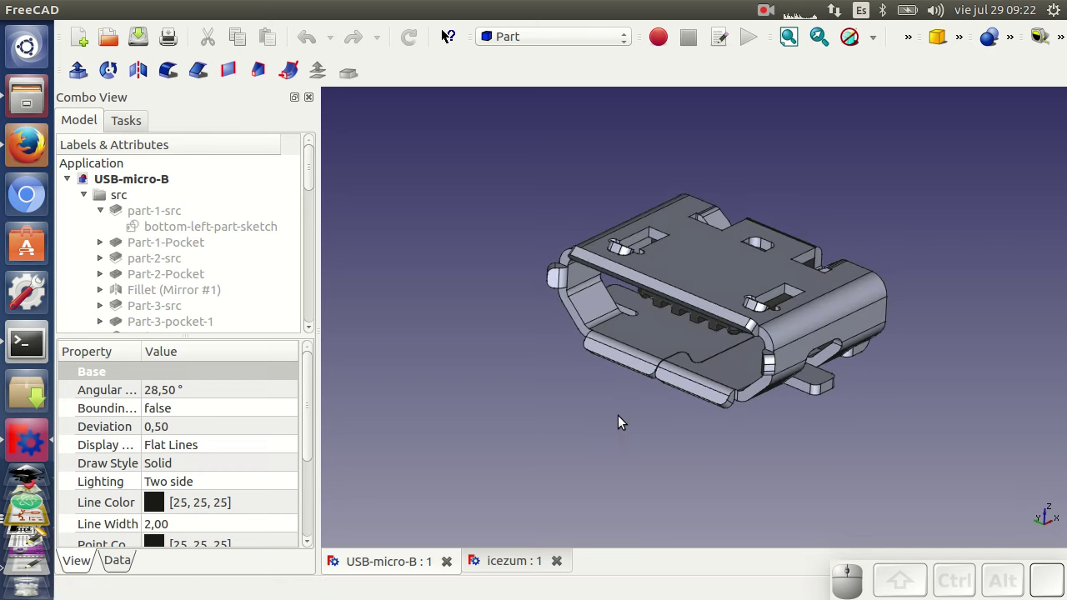
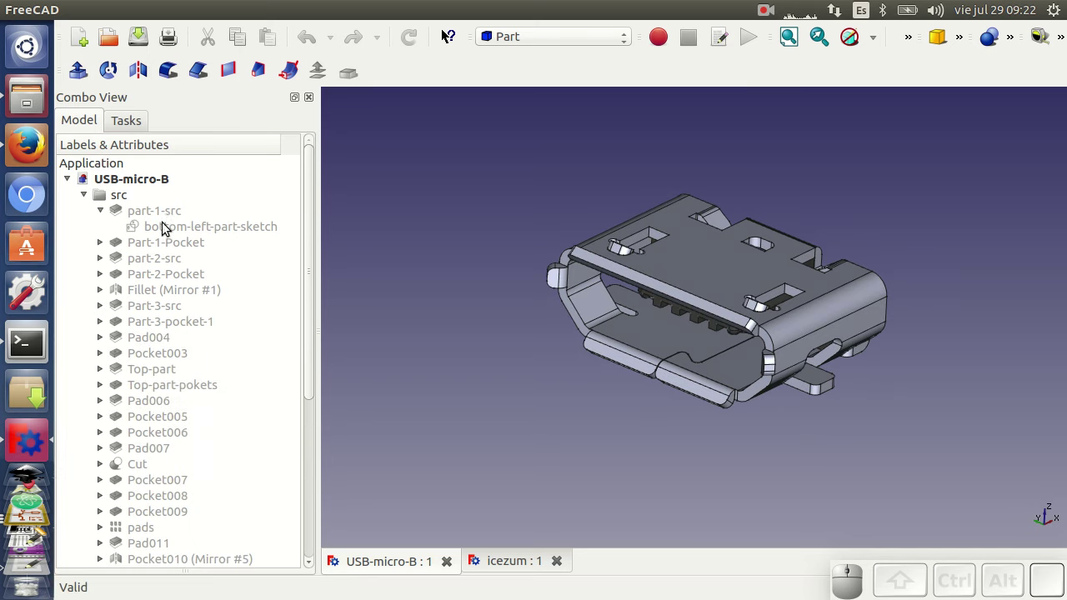
{"action": "scroll", "scroll_direction": "down", "scroll_amount": 3}
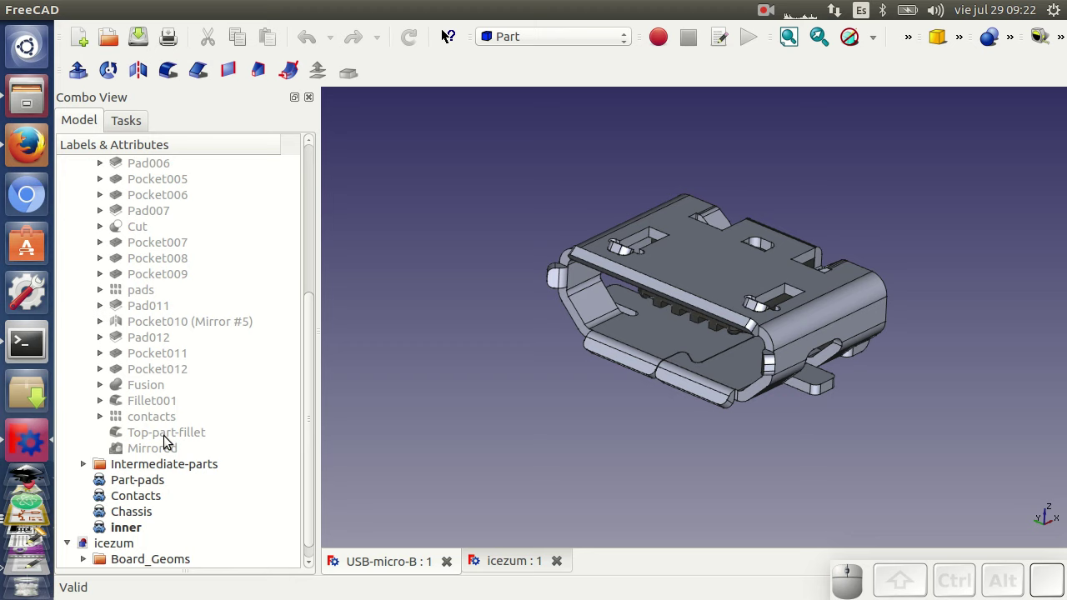
{"action": "scroll", "scroll_direction": "up", "scroll_amount": 3}
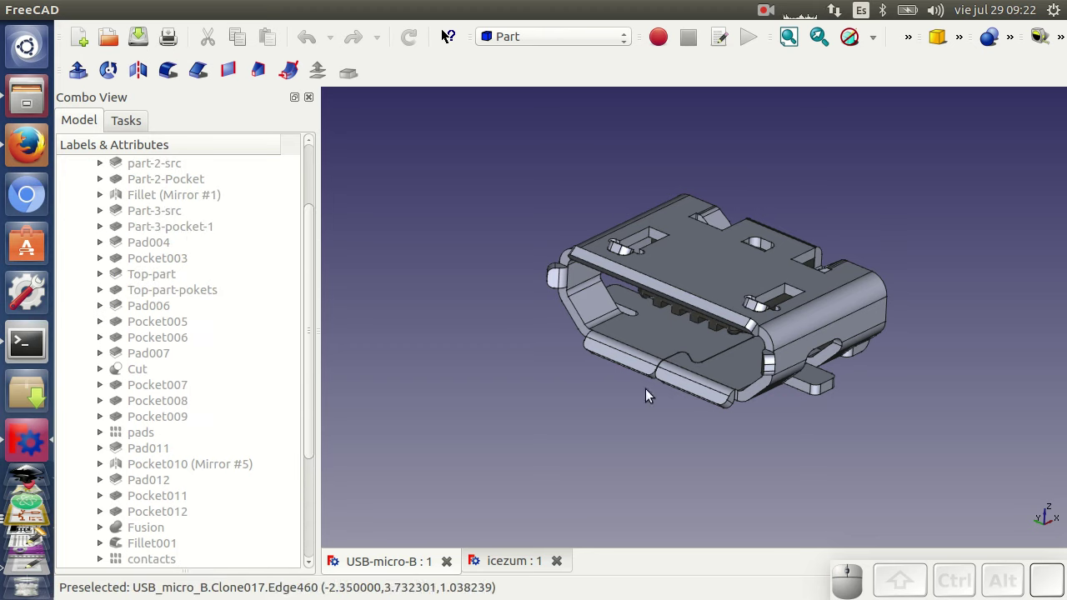
{"action": "scroll", "scroll_direction": "up", "scroll_amount": 3}
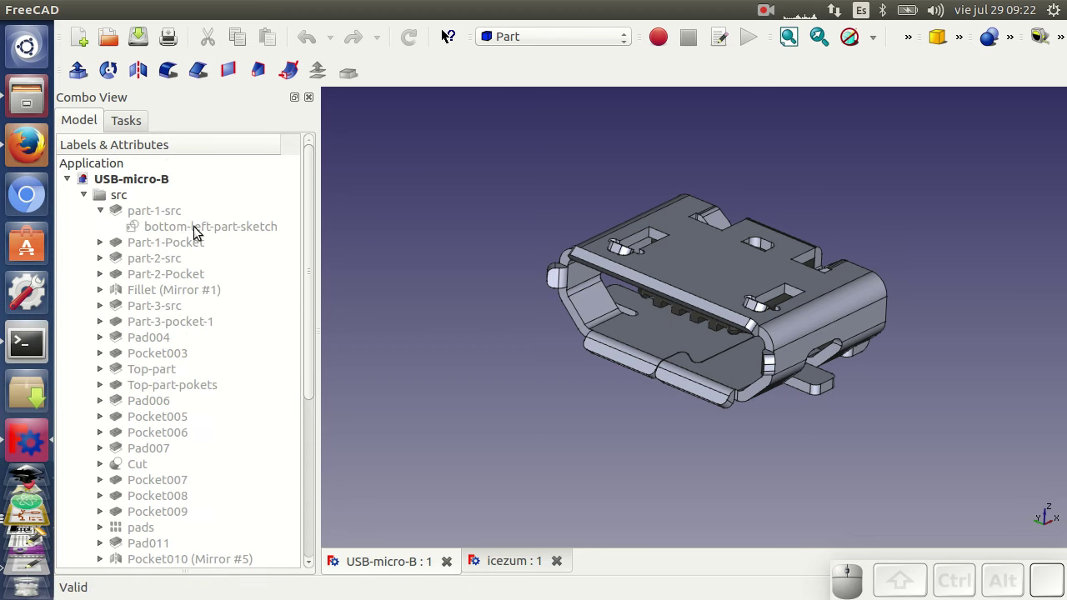
Step: Select bottom-left-part-sketch in the Model tree, orbit the connector and browse its feature tree
{"action": "left_click", "coordinate": [198, 227]}
{"action": "scroll", "scroll_direction": "up", "scroll_amount": 3}
{"action": "scroll", "scroll_direction": "down", "scroll_amount": 3}
{"action": "left_click_drag", "start_coordinate": [638, 341], "coordinate": [701, 277]}
{"action": "scroll", "scroll_direction": "down", "scroll_amount": 3}
{"action": "left_click", "coordinate": [175, 169]}
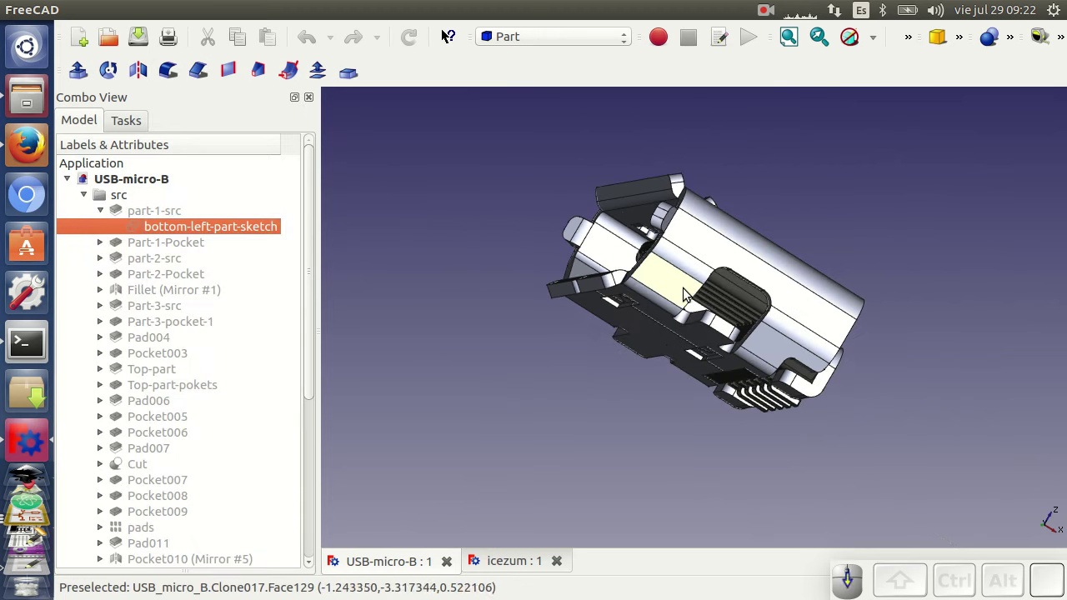
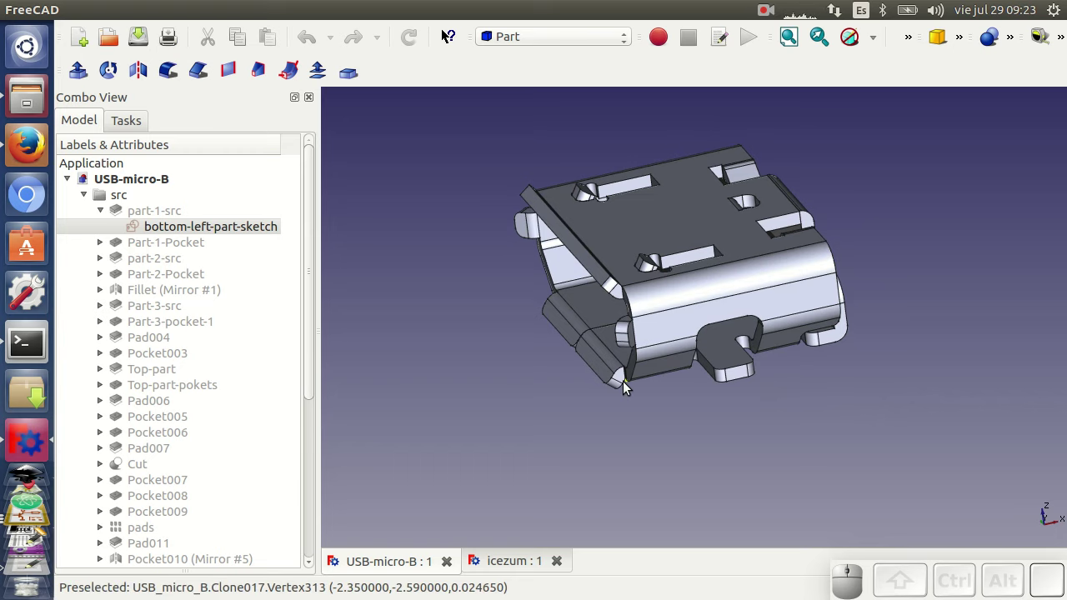
{"action": "scroll", "scroll_direction": "down", "scroll_amount": 3}
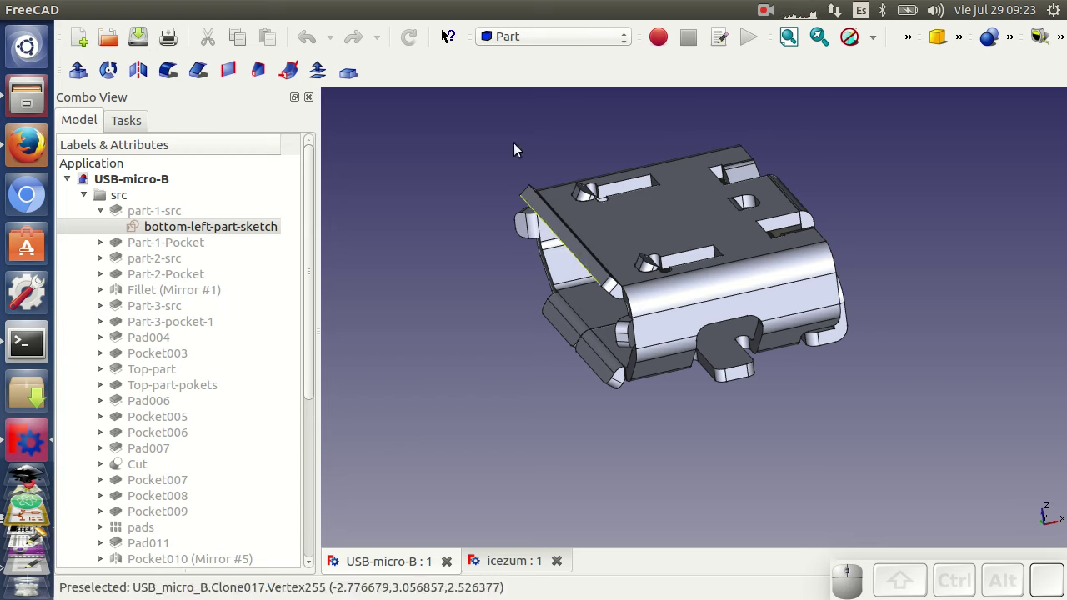
{"action": "scroll", "scroll_direction": "down", "scroll_amount": 3}
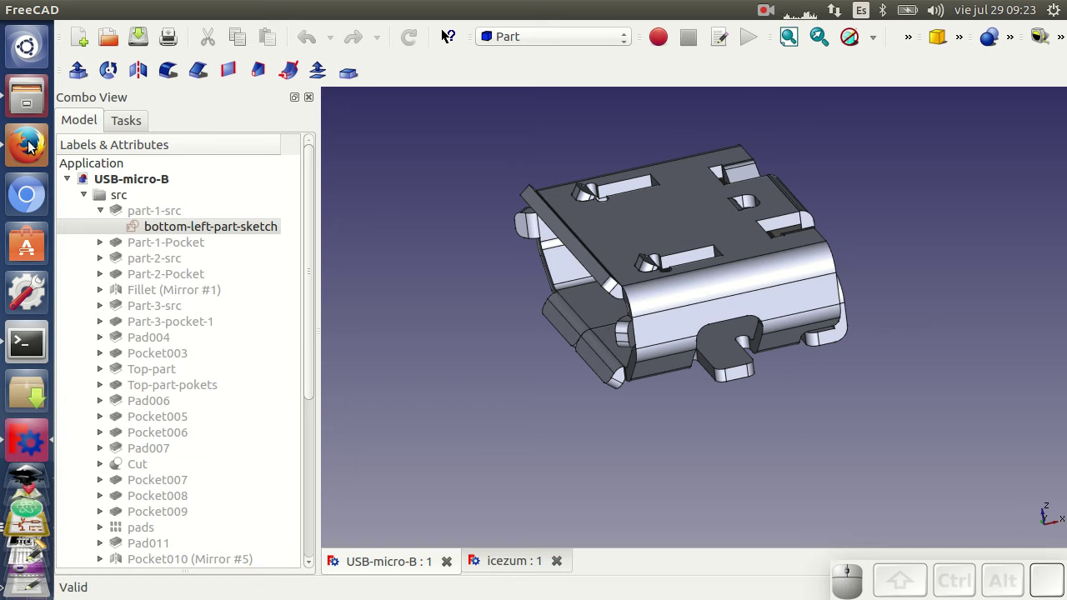
Step: Browse develop/icezum/3D in Files, then show the icezum board assembly document in FreeCAD
{"action": "left_click", "coordinate": [28, 100]}
{"action": "left_click", "coordinate": [277, 72]}
{"action": "left_click", "coordinate": [287, 116]}
{"action": "left_click", "coordinate": [287, 116]}
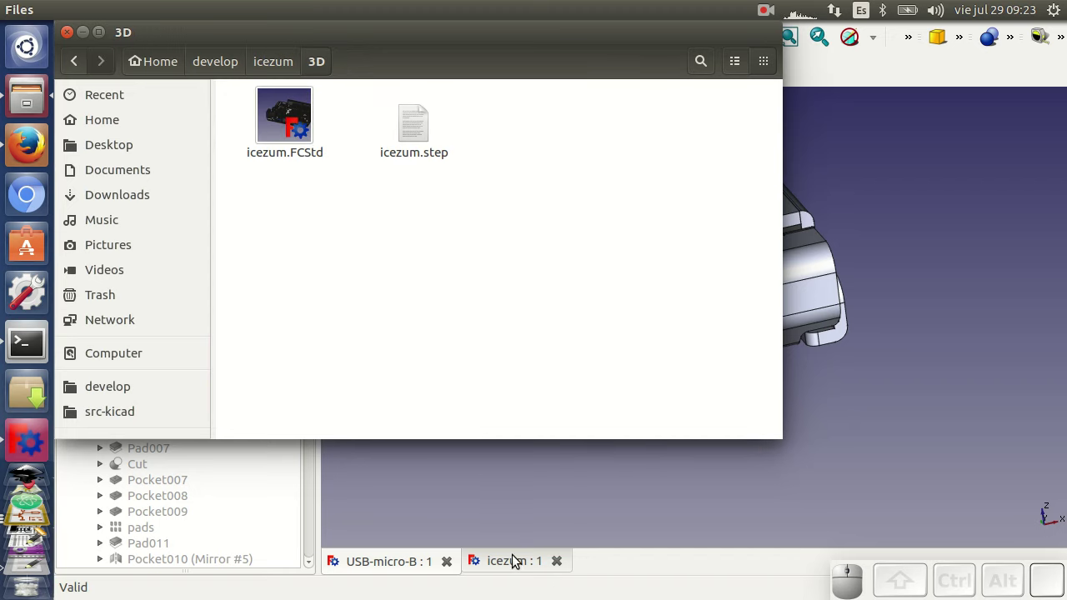
{"action": "left_click", "coordinate": [517, 563]}
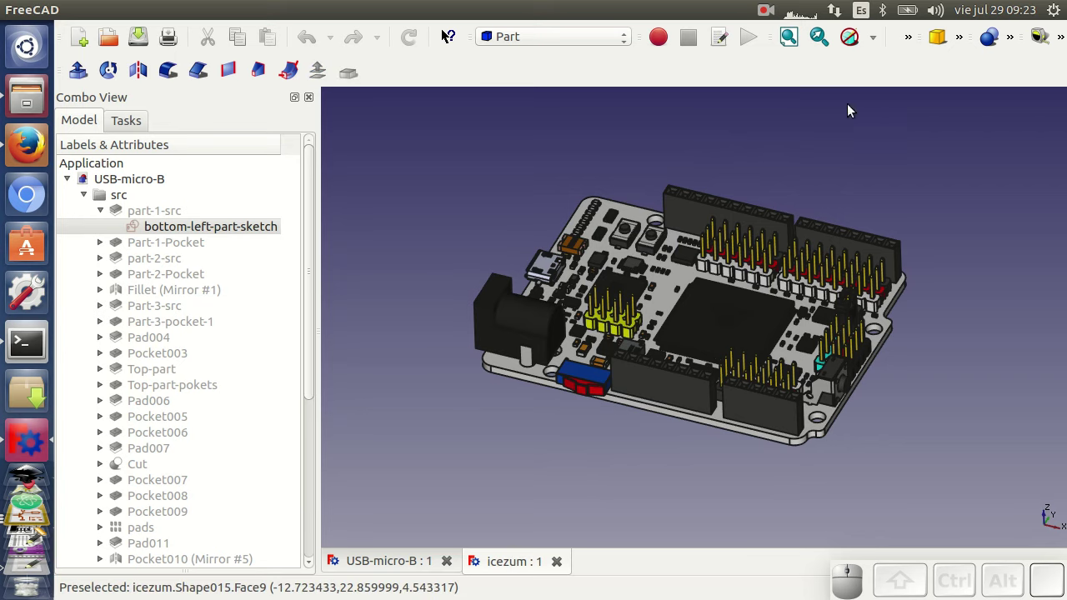
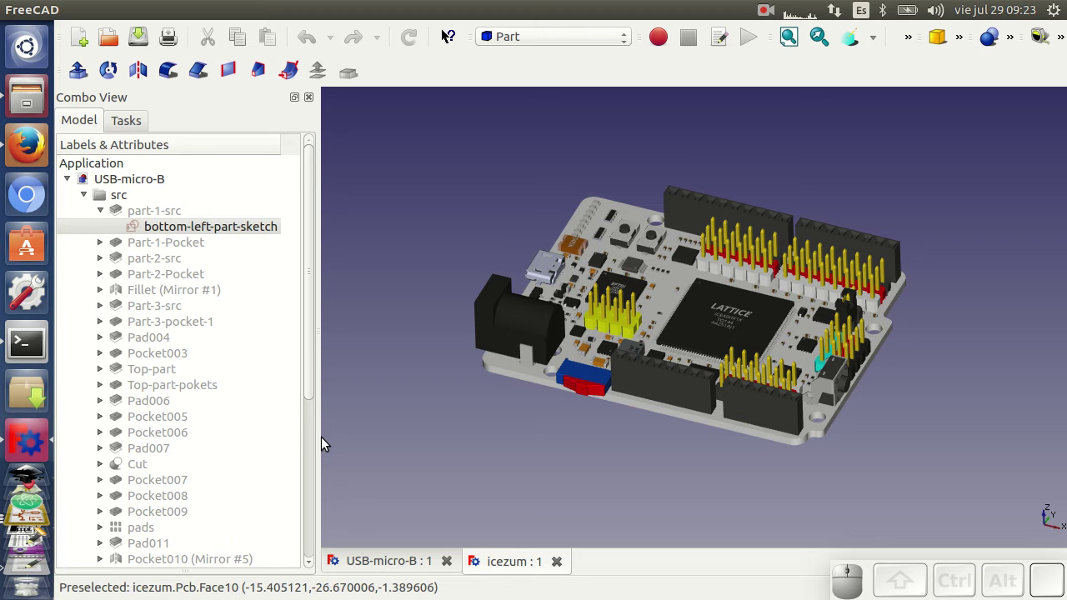
Step: Expand the icezum model and its Step_Models group in the FreeCAD tree
{"action": "left_click_drag", "start_coordinate": [309, 345], "coordinate": [206, 530]}
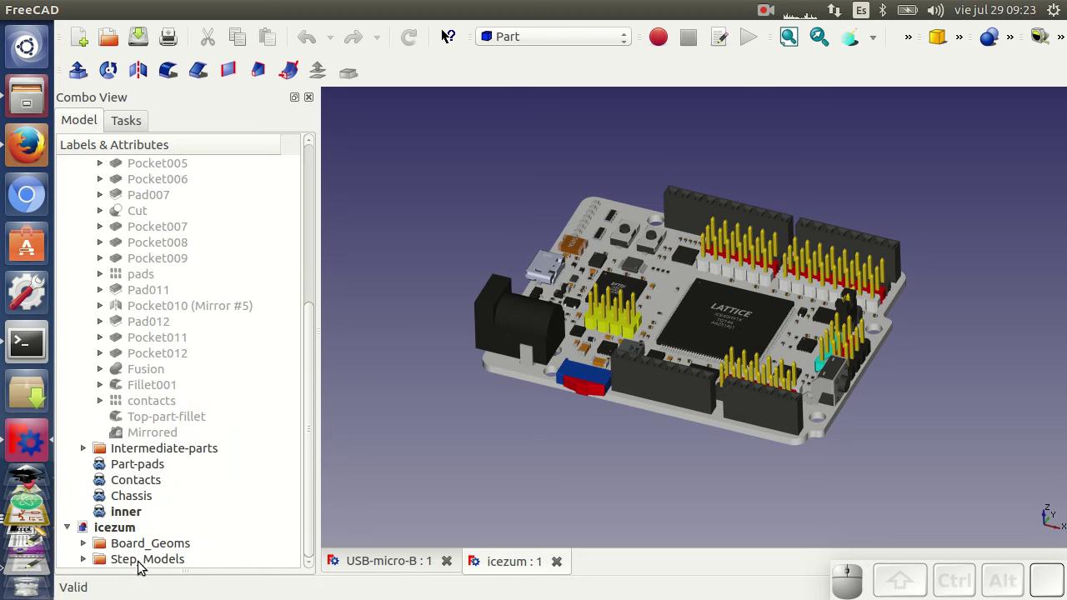
{"action": "left_click", "coordinate": [125, 544]}
{"action": "left_click", "coordinate": [84, 564]}
{"action": "scroll", "scroll_direction": "down", "scroll_amount": 3}
Step: Orbit the 3D board to inspect it from several angles
{"action": "left_click_drag", "start_coordinate": [587, 417], "coordinate": [549, 406]}
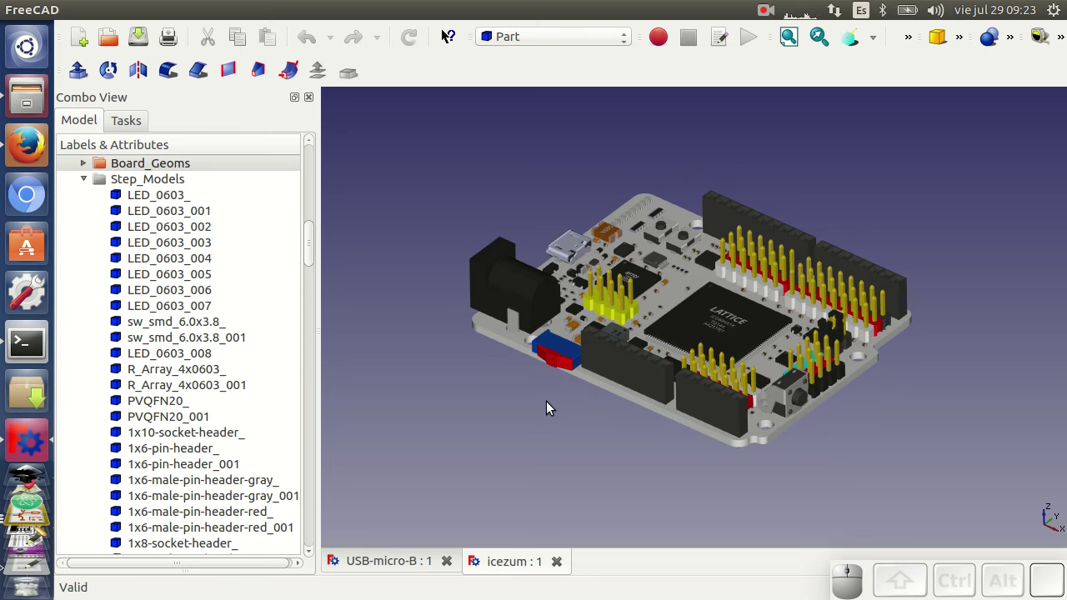
{"action": "left_click_drag", "start_coordinate": [559, 417], "coordinate": [556, 435]}
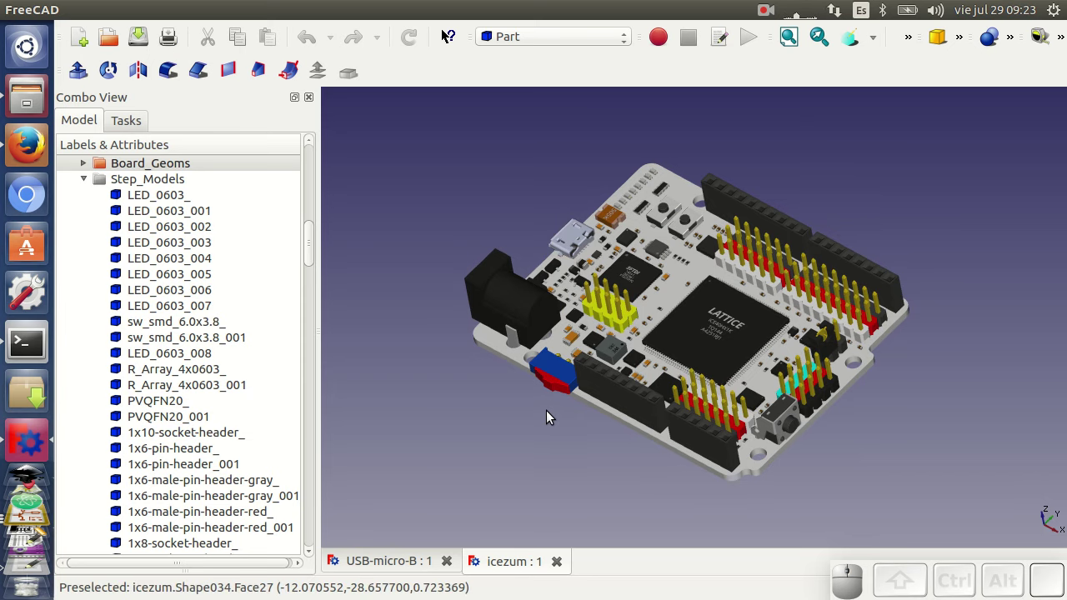
{"action": "left_click_drag", "start_coordinate": [550, 422], "coordinate": [617, 422]}
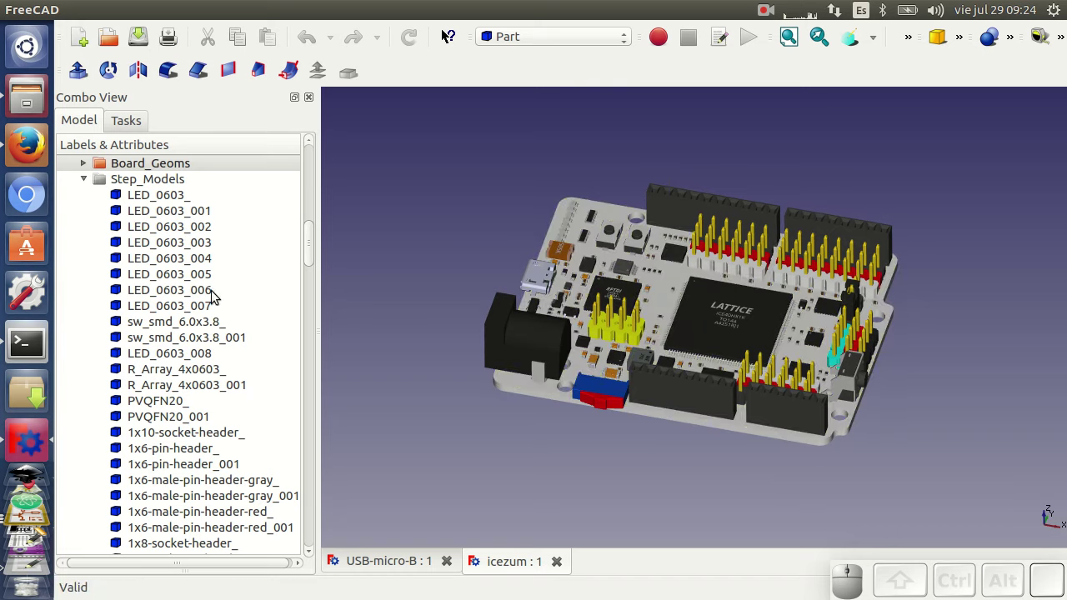
Step: Highlight the LED_0603_004 and LED_0603_007 parts on the board, then clear the selection
{"action": "left_click", "coordinate": [184, 268]}
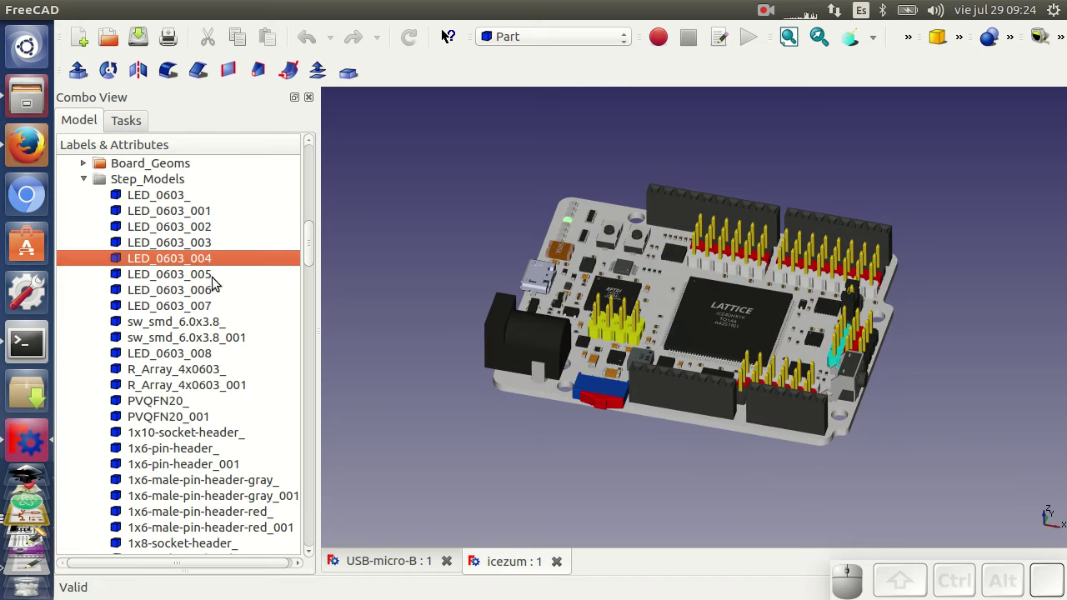
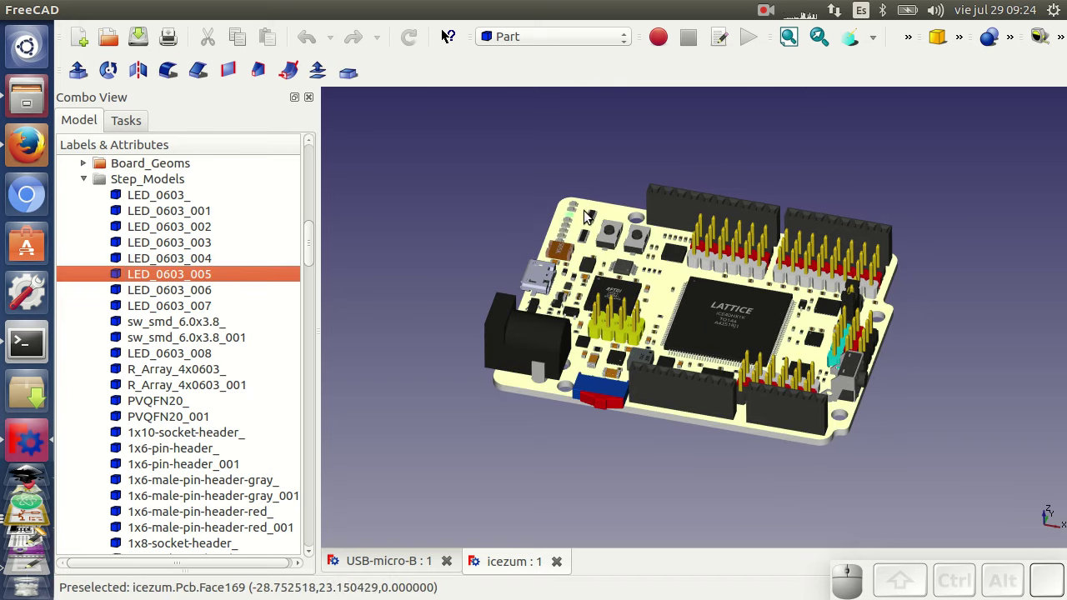
{"action": "left_click", "coordinate": [202, 304]}
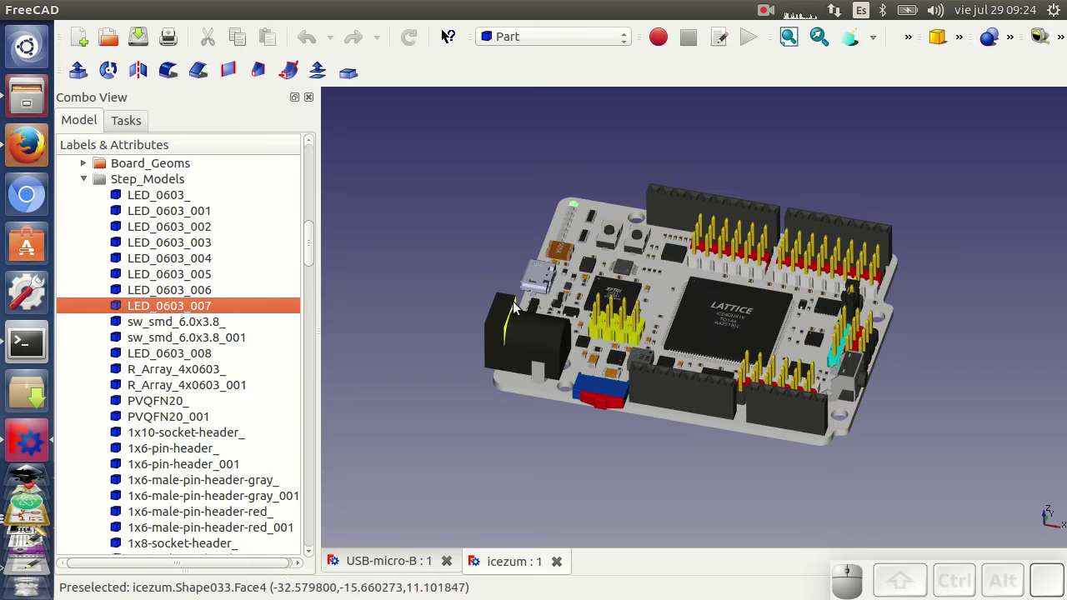
{"action": "left_click", "coordinate": [458, 335]}
{"action": "scroll", "scroll_direction": "down", "scroll_amount": 3}
{"action": "scroll", "scroll_direction": "up", "scroll_amount": 3}
Step: Browse in Files to icezum > Manufacturing-GERBERs > from-kicad Gerber files
{"action": "left_click", "coordinate": [27, 94]}
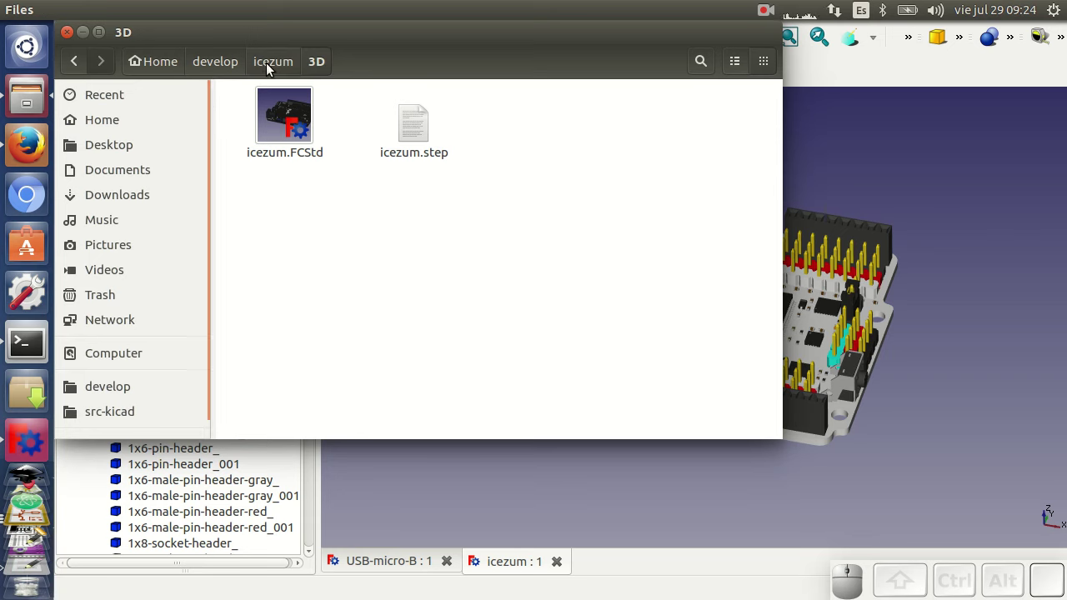
{"action": "left_click", "coordinate": [270, 68]}
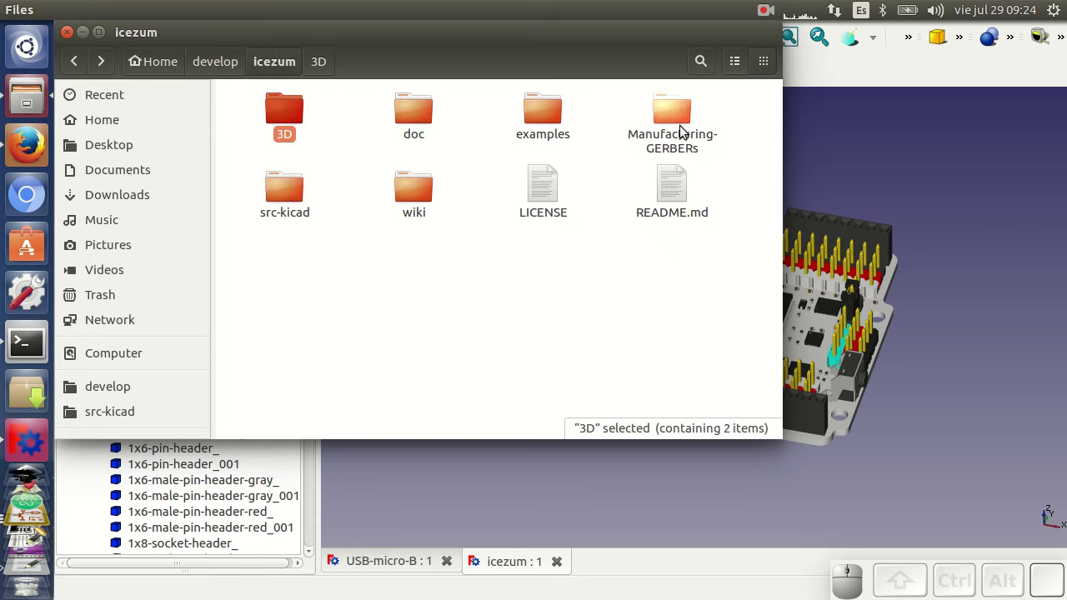
{"action": "left_click", "coordinate": [676, 124]}
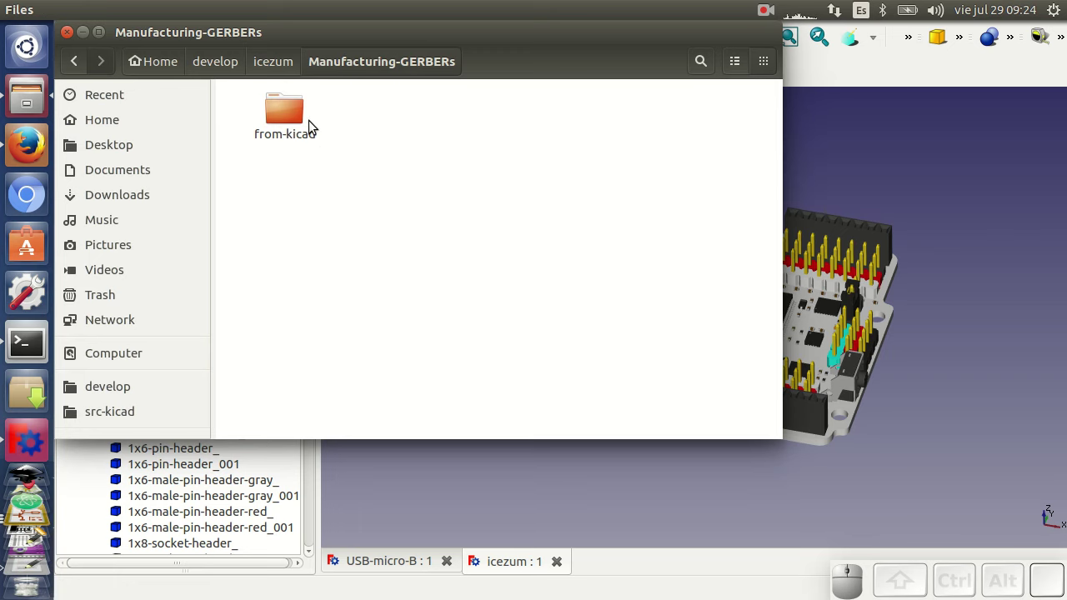
{"action": "left_click", "coordinate": [296, 120]}
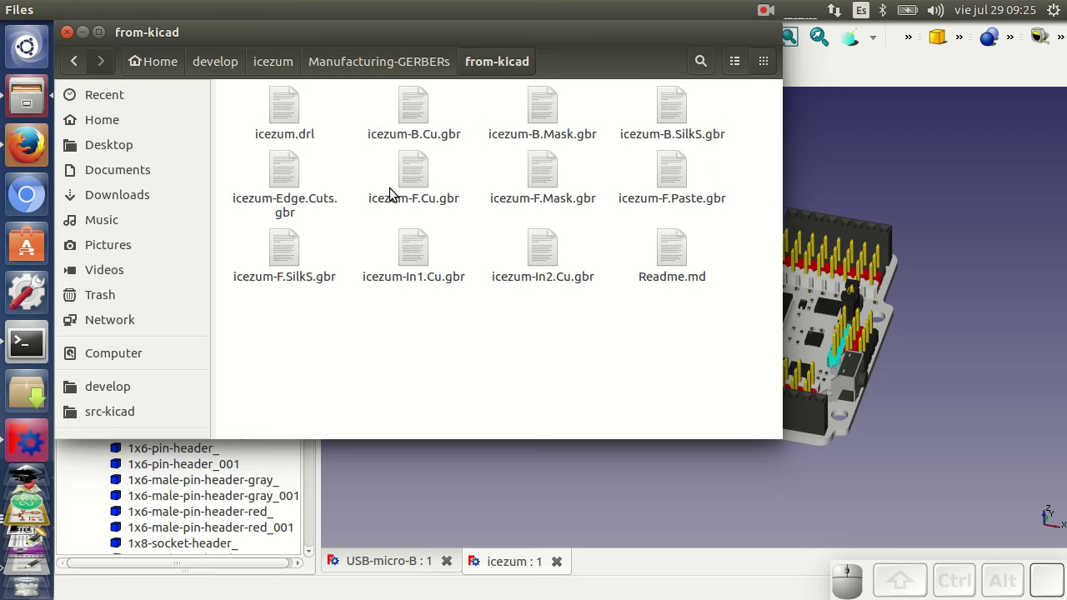
Step: Launch GerbView from the KiCad project manager
{"action": "left_click", "coordinate": [41, 548]}
{"action": "left_click", "coordinate": [47, 549]}
{"action": "left_click", "coordinate": [396, 235]}
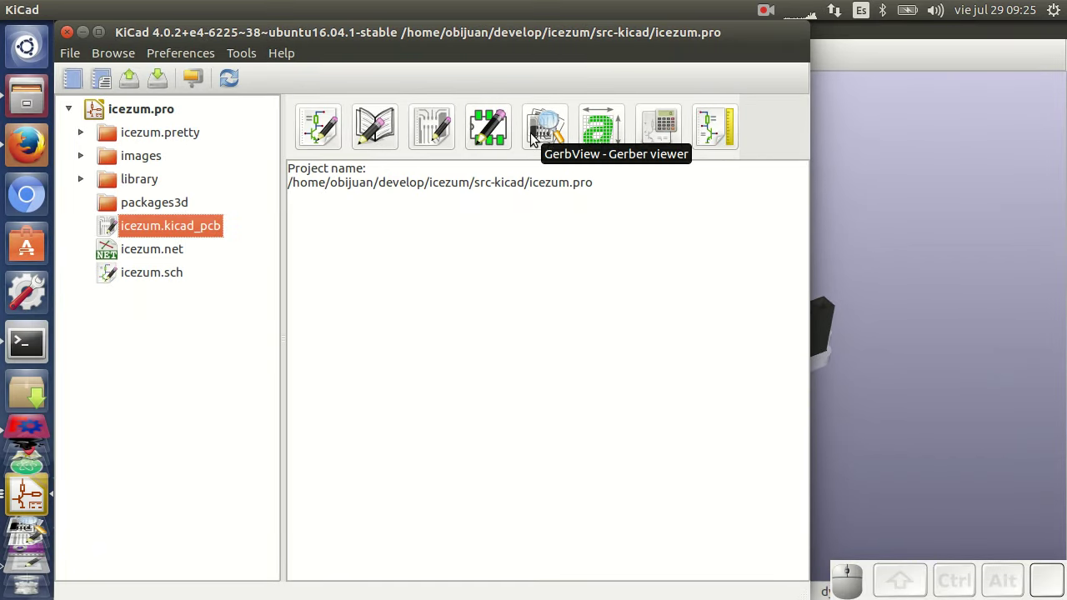
{"action": "left_click", "coordinate": [547, 143]}
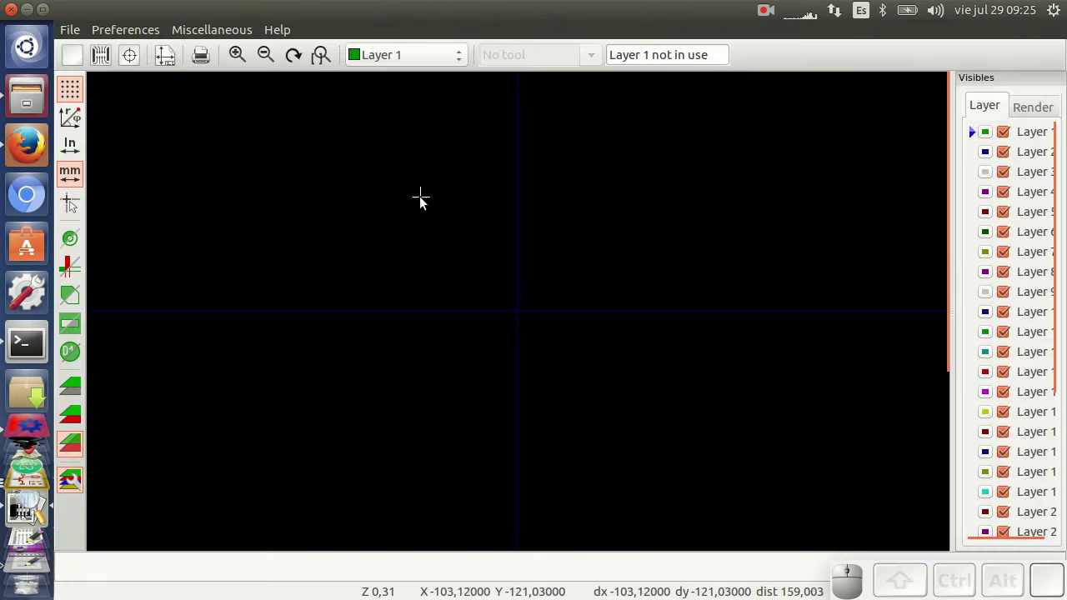
Step: Load icezum-B.Cu.gbr from Manufacturing-GERBERs/from-kicad into GerbView
{"action": "left_click", "coordinate": [76, 33]}
{"action": "left_click", "coordinate": [90, 50]}
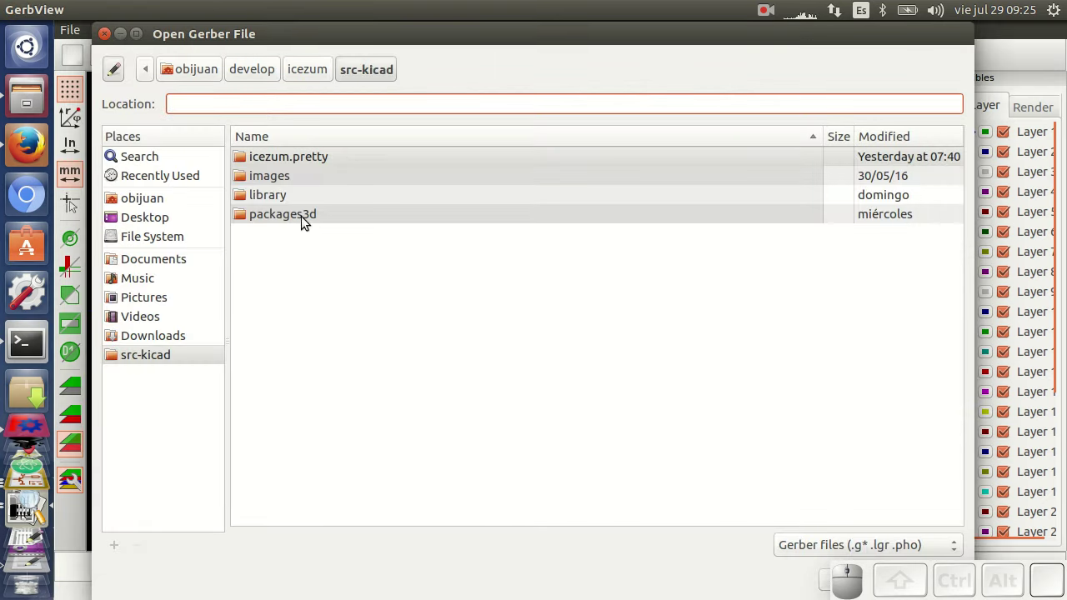
{"action": "left_click", "coordinate": [314, 76]}
{"action": "left_click", "coordinate": [301, 215]}
{"action": "left_click", "coordinate": [286, 161]}
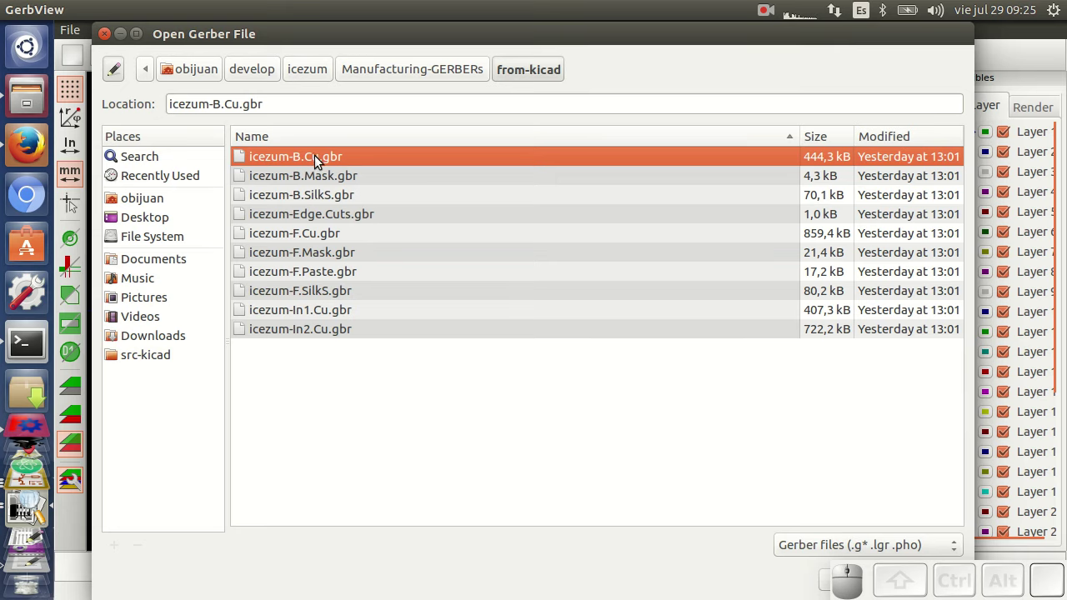
{"action": "left_click", "coordinate": [319, 240]}
{"action": "left_click", "coordinate": [311, 240]}
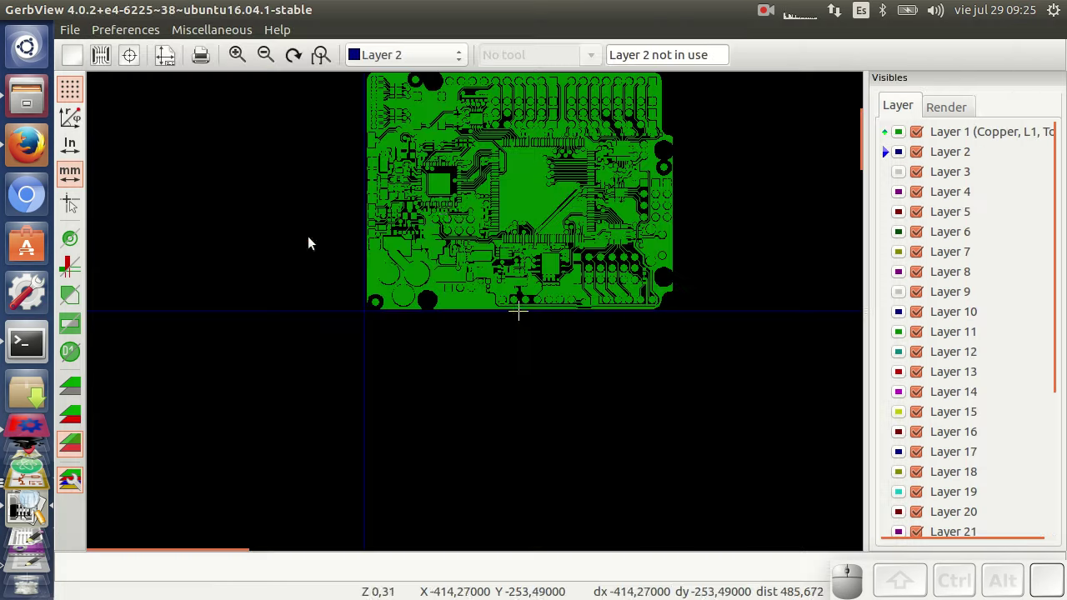
Step: Zoom in and out on the loaded copper layer to inspect traces and pads
{"action": "scroll", "scroll_direction": "up", "scroll_amount": 3}
{"action": "scroll", "scroll_direction": "up", "scroll_amount": 3}
{"action": "scroll", "scroll_direction": "up", "scroll_amount": 3}
{"action": "scroll", "scroll_direction": "down", "scroll_amount": 3}
{"action": "scroll", "scroll_direction": "up", "scroll_amount": 3}
{"action": "scroll", "scroll_direction": "down", "scroll_amount": 3}
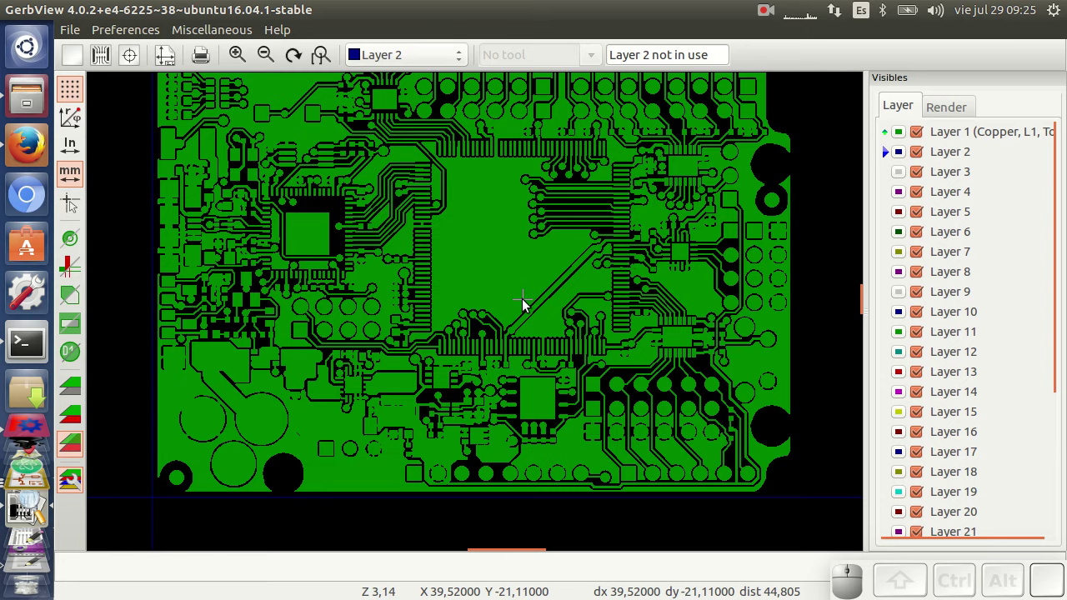
{"action": "scroll", "scroll_direction": "down", "scroll_amount": 3}
{"action": "scroll", "scroll_direction": "up", "scroll_amount": 3}
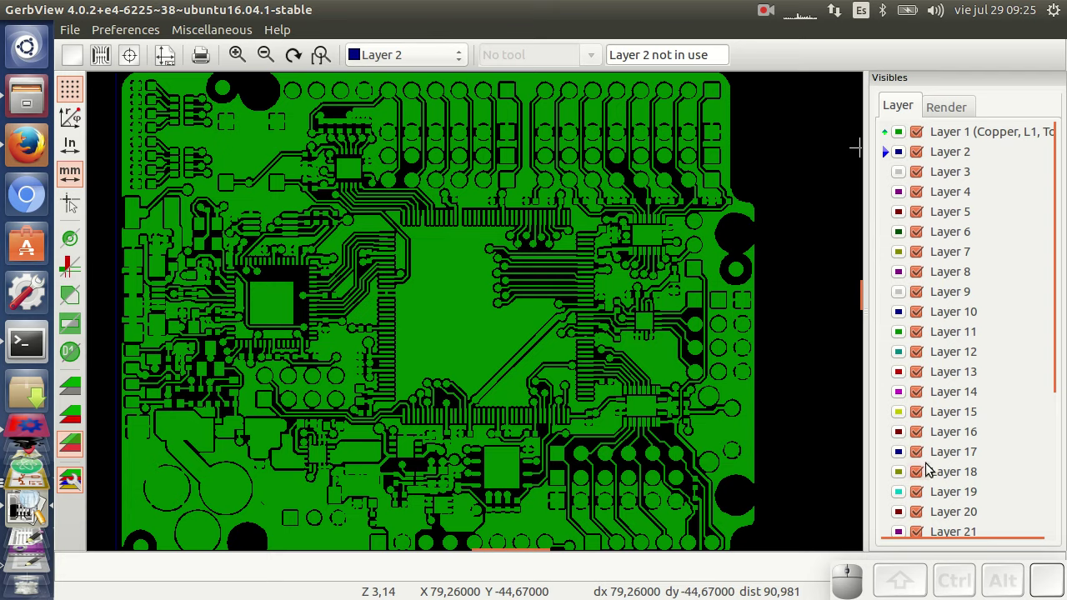
{"action": "scroll", "scroll_direction": "down", "scroll_amount": 3}
{"action": "scroll", "scroll_direction": "up", "scroll_amount": 3}
{"action": "scroll", "scroll_direction": "down", "scroll_amount": 3}
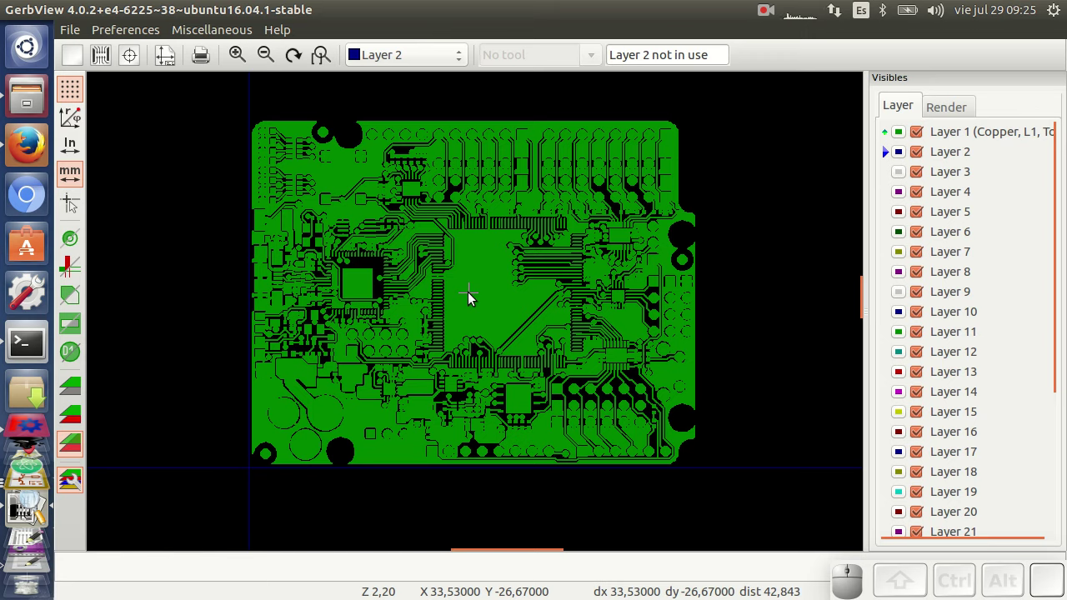
{"action": "scroll", "scroll_direction": "down", "scroll_amount": 3}
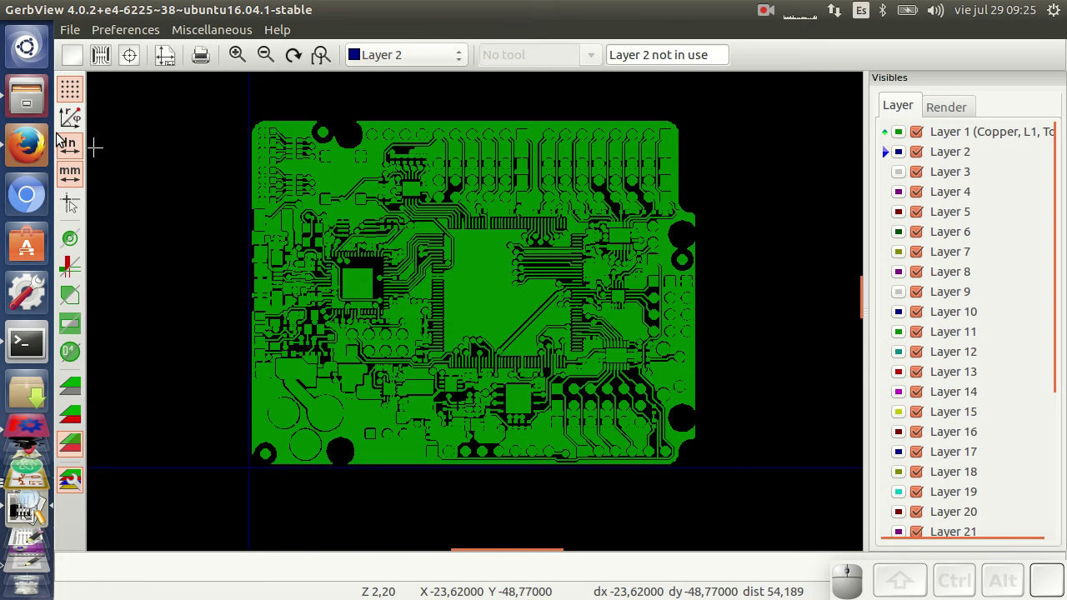
Step: Browse to icezum > doc > schematics > SVG and bring up Open With for icezum-Peripherals.svg
{"action": "left_click", "coordinate": [27, 102]}
{"action": "left_click", "coordinate": [287, 59]}
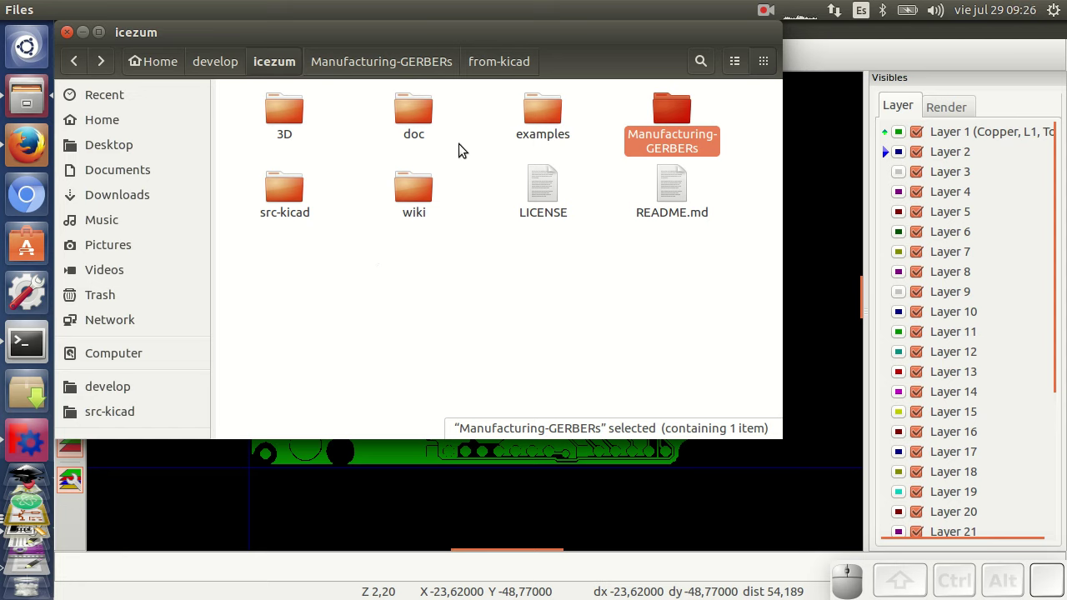
{"action": "left_click", "coordinate": [410, 120]}
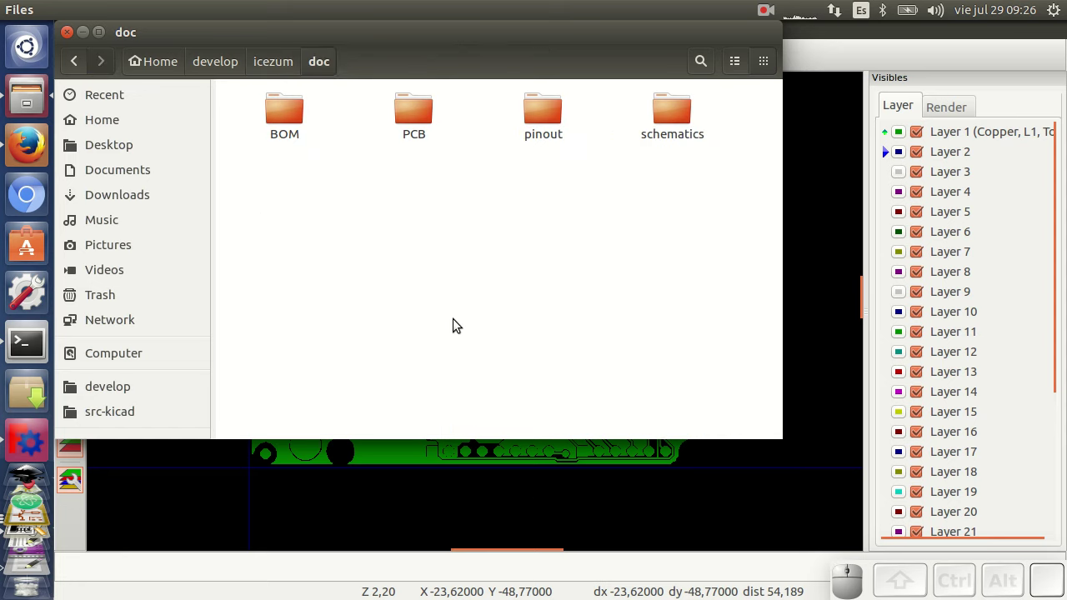
{"action": "left_click", "coordinate": [673, 117]}
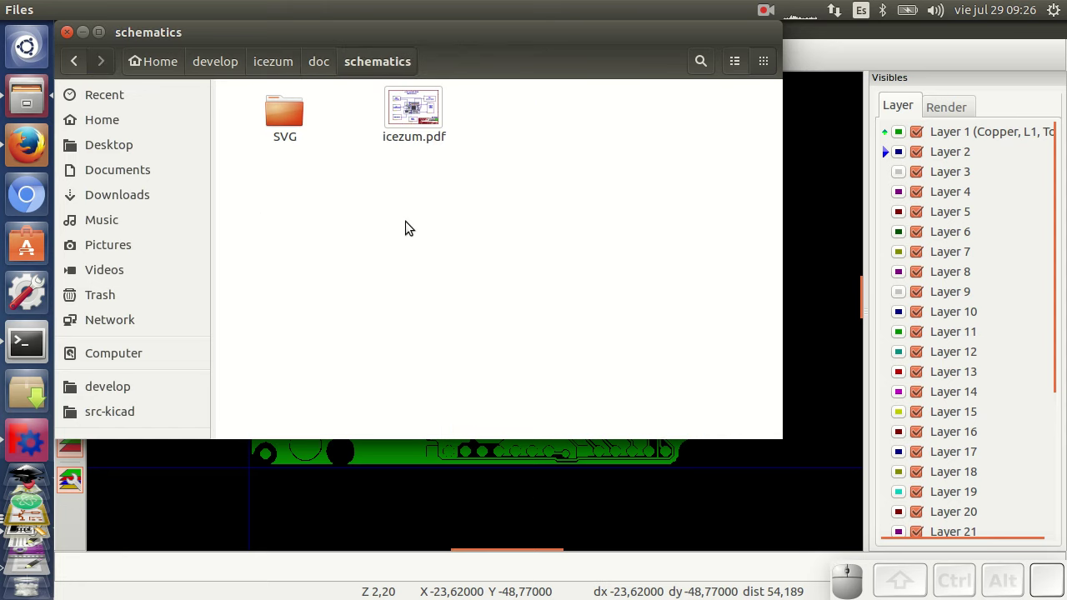
{"action": "left_click", "coordinate": [288, 121]}
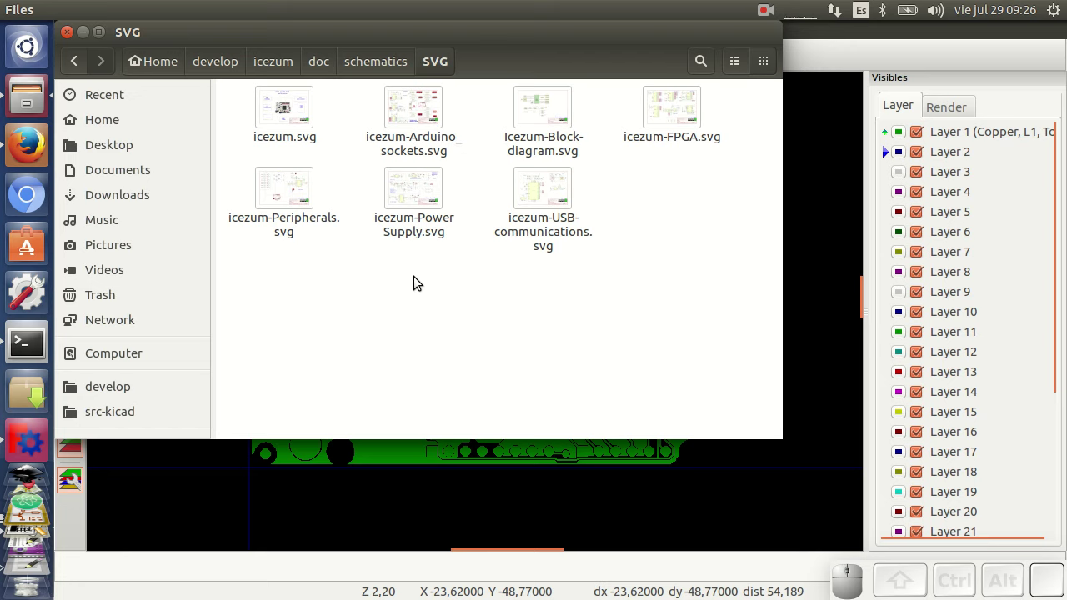
{"action": "left_click", "coordinate": [298, 190]}
{"action": "left_click_drag", "start_coordinate": [298, 191], "coordinate": [554, 346]}
{"action": "left_click", "coordinate": [553, 347]}
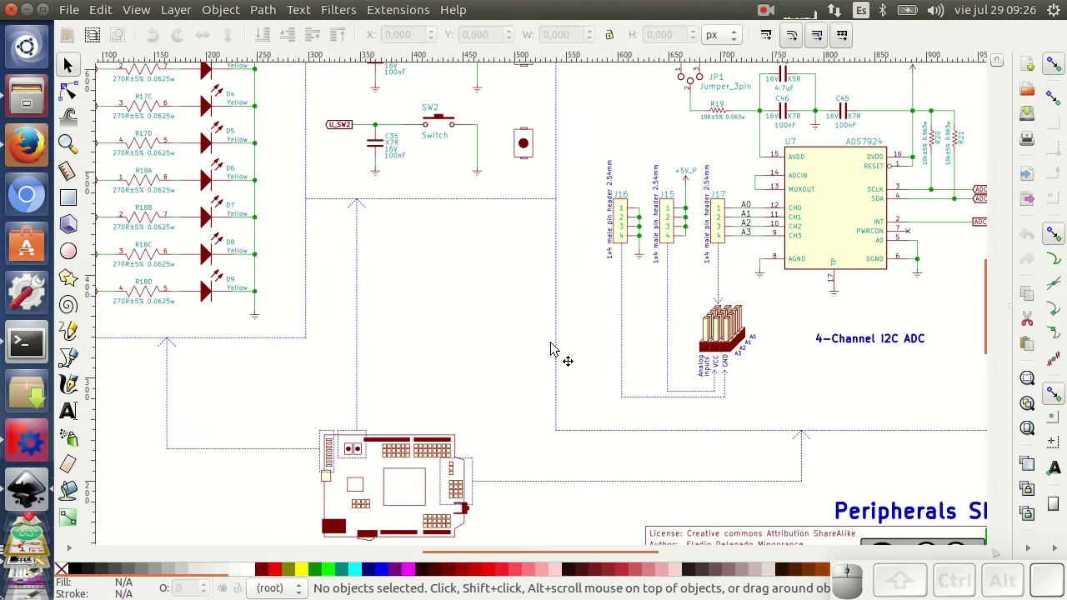
{"action": "scroll", "scroll_direction": "down", "scroll_amount": 3}
{"action": "scroll", "scroll_direction": "up", "scroll_amount": 3}
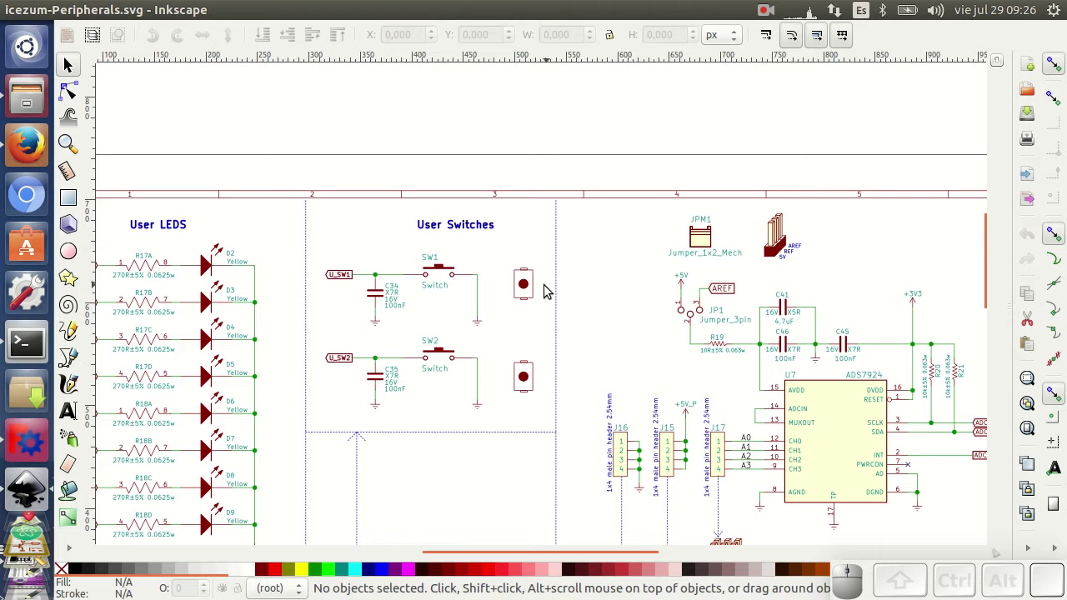
{"action": "scroll", "scroll_direction": "down", "scroll_amount": 3}
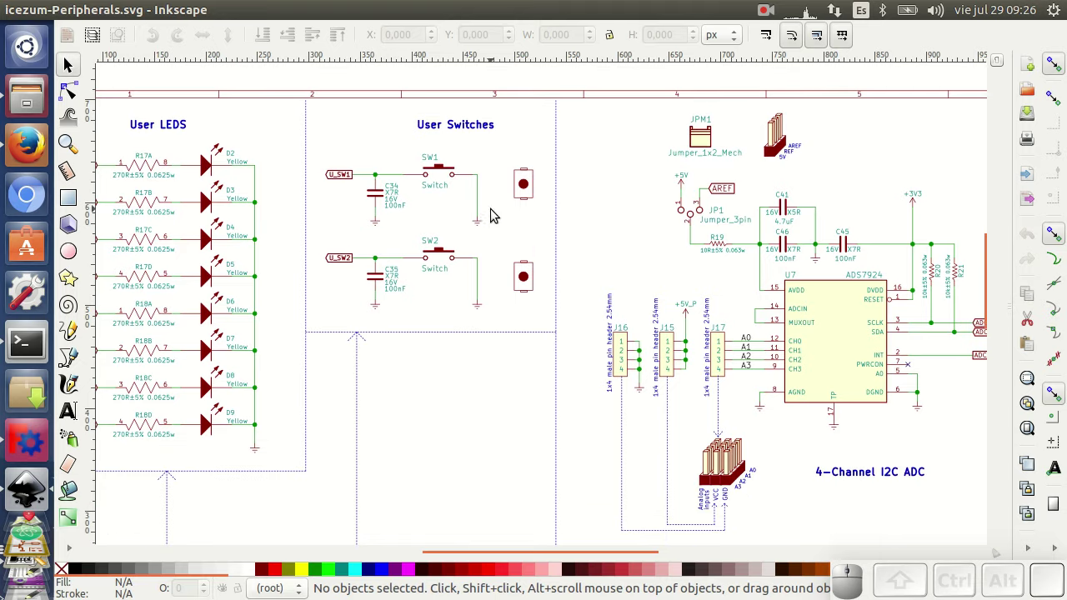
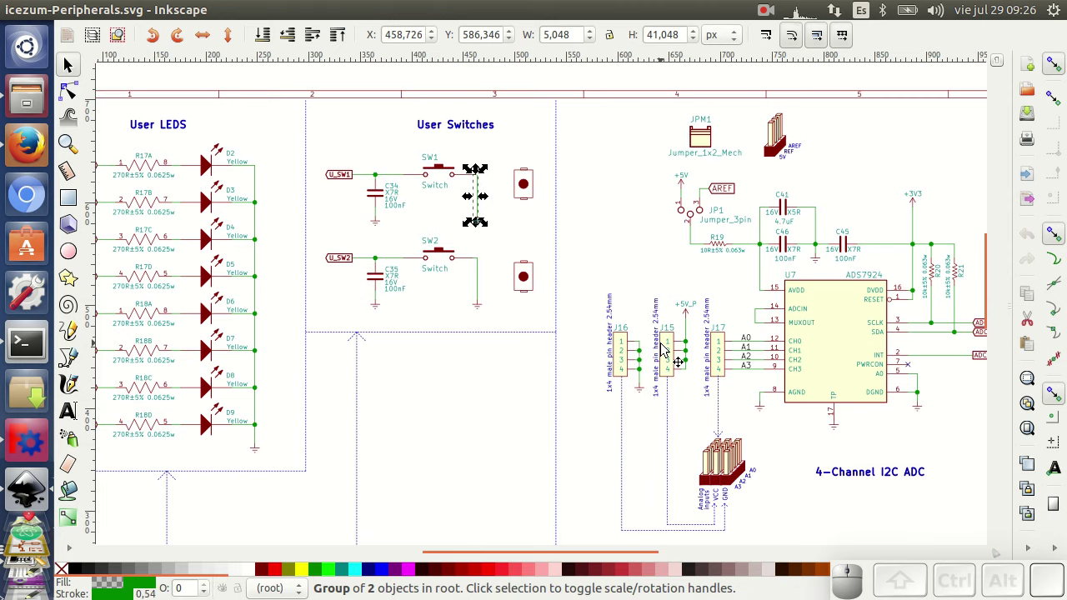
{"action": "scroll", "scroll_direction": "down", "scroll_amount": 3}
{"action": "scroll", "scroll_direction": "up", "scroll_amount": 3}
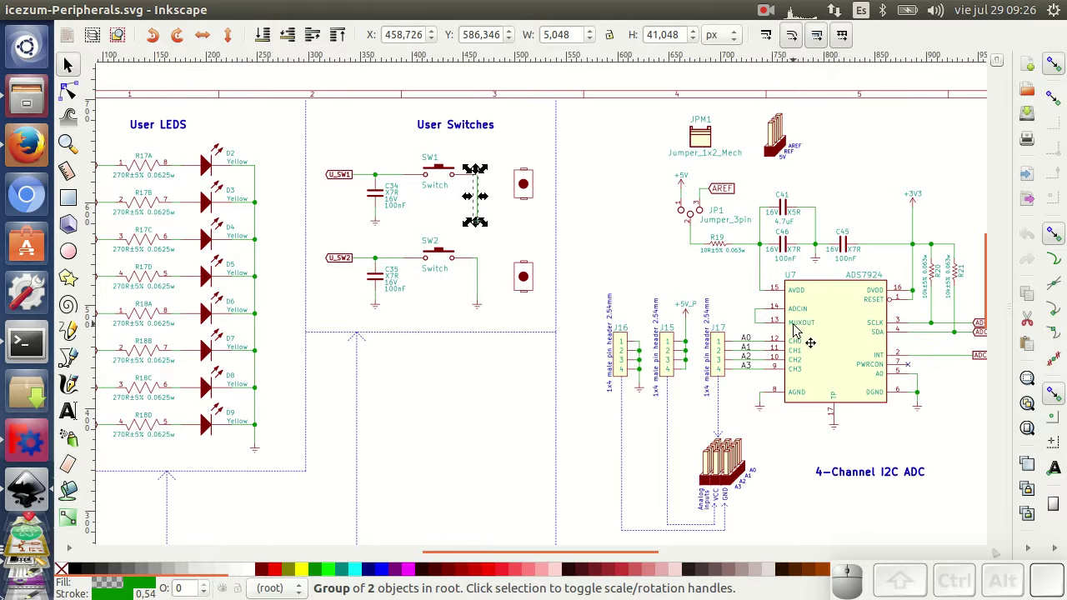
{"action": "left_click", "coordinate": [479, 361]}
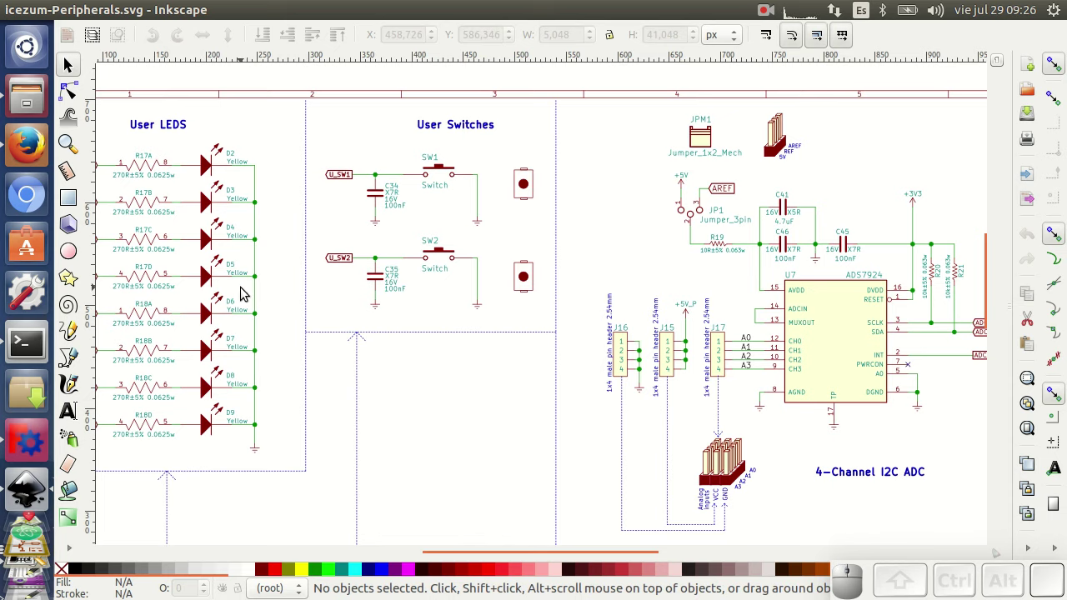
{"action": "left_click", "coordinate": [33, 100]}
Step: Open icezum-B.Cu.svg from doc/PCB/SVG in Inkscape
{"action": "left_click", "coordinate": [332, 60]}
{"action": "left_click", "coordinate": [415, 110]}
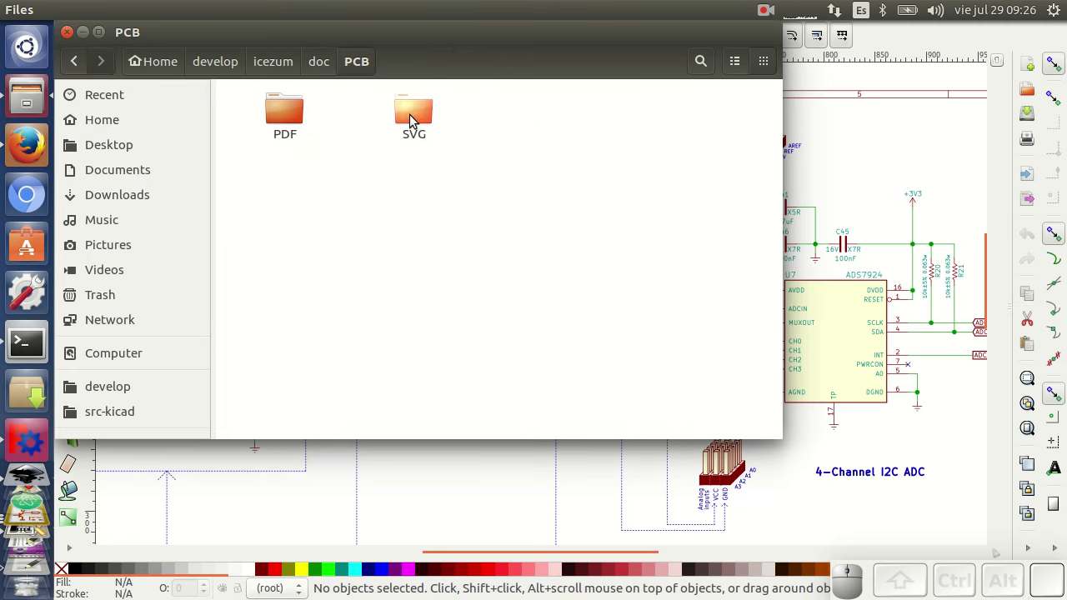
{"action": "left_click", "coordinate": [414, 115]}
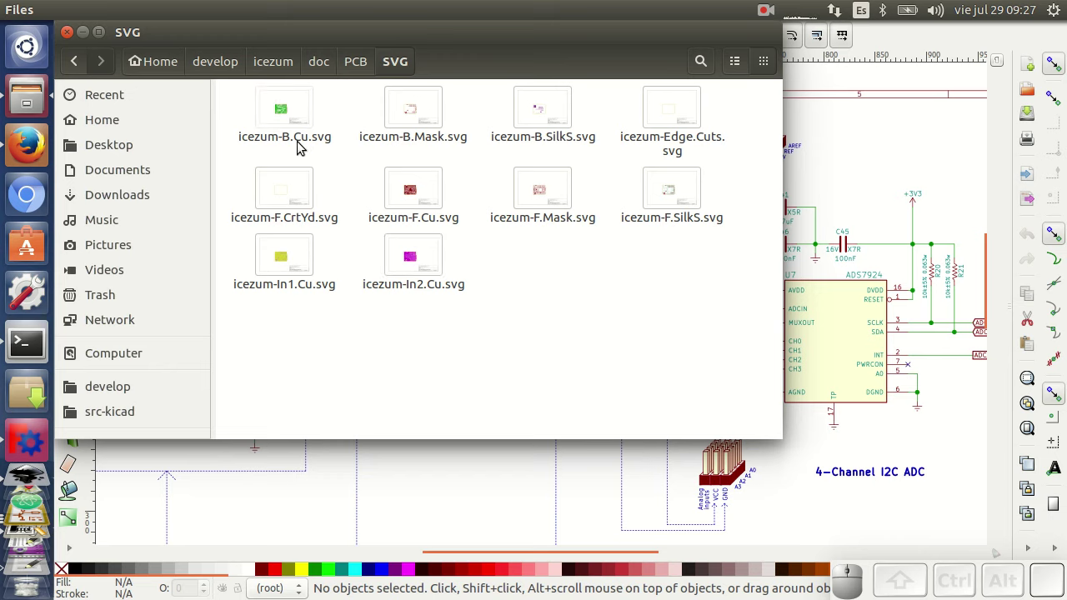
{"action": "left_click", "coordinate": [284, 107]}
{"action": "right_click", "coordinate": [284, 108]}
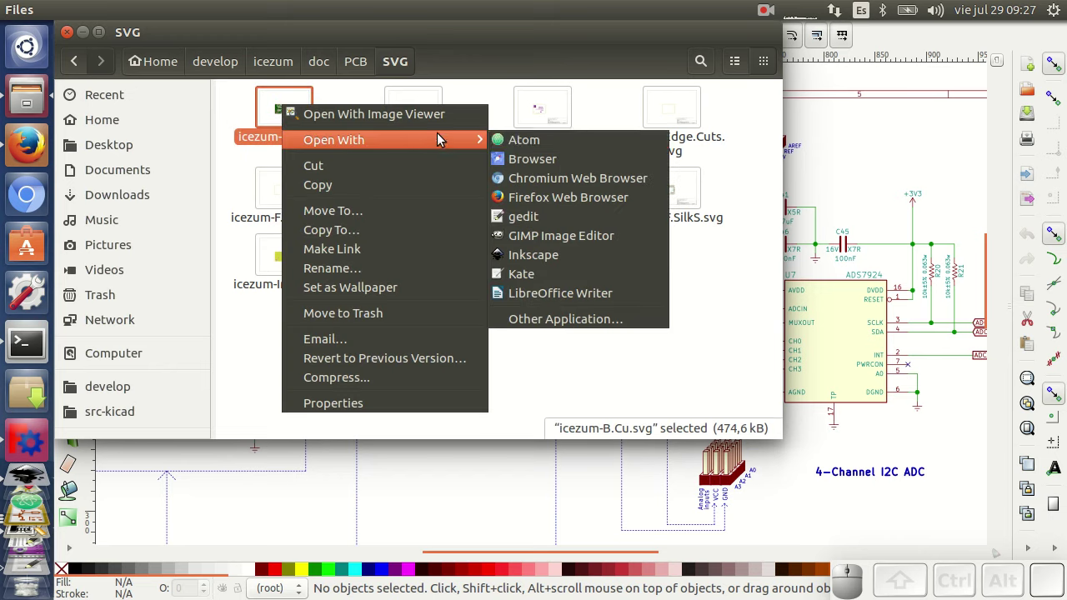
{"action": "left_click", "coordinate": [549, 265]}
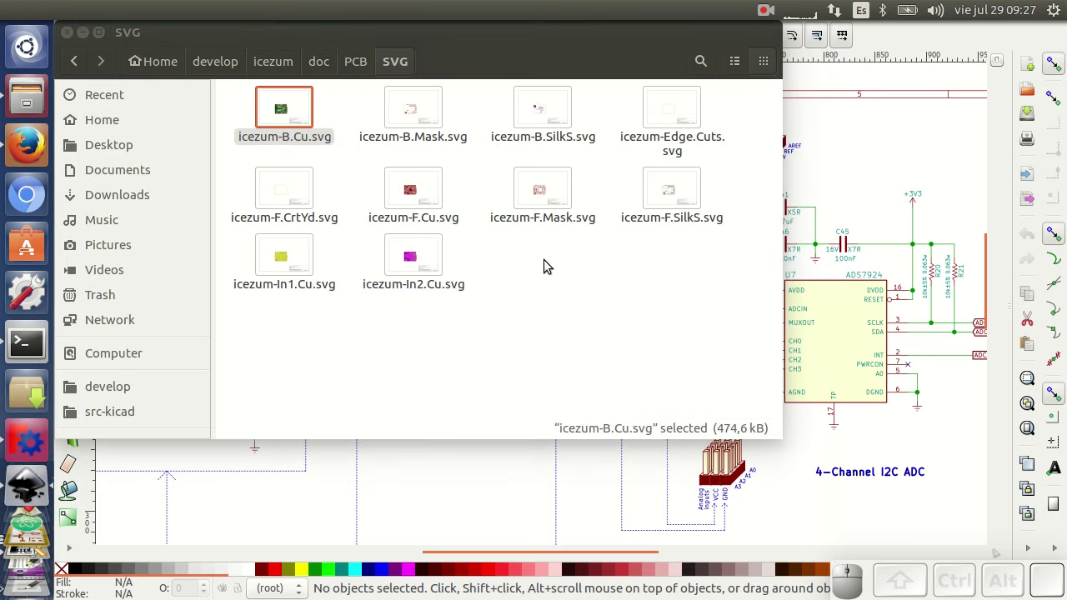
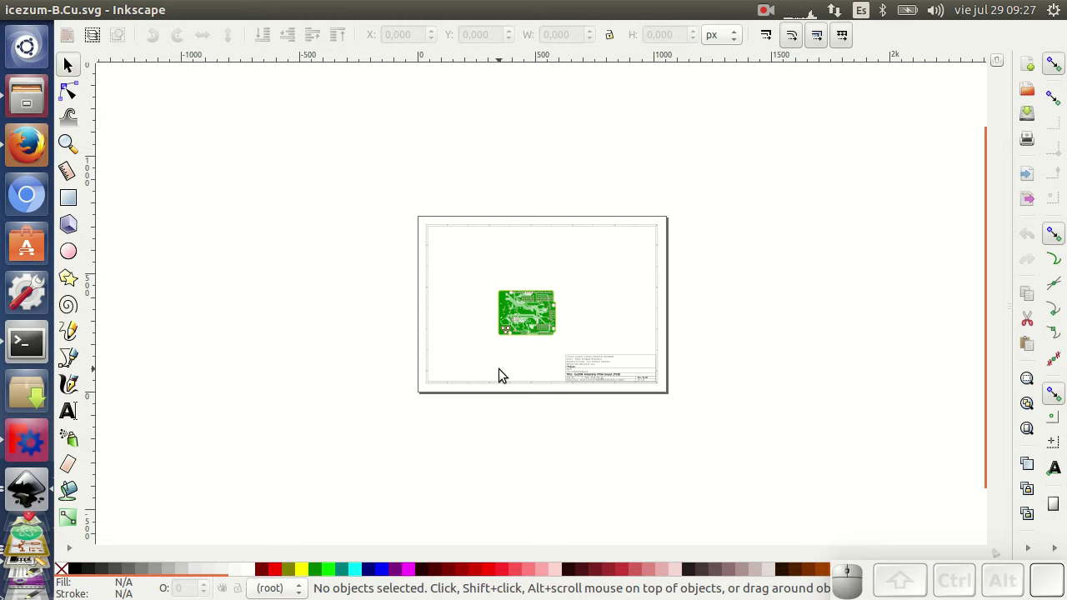
Step: Zoom in on the bottom copper drawing and select the board artwork group
{"action": "scroll", "scroll_direction": "up", "scroll_amount": 3}
{"action": "scroll", "scroll_direction": "up", "scroll_amount": 3}
{"action": "scroll", "scroll_direction": "down", "scroll_amount": 3}
{"action": "scroll", "scroll_direction": "up", "scroll_amount": 3}
{"action": "left_click", "coordinate": [556, 234]}
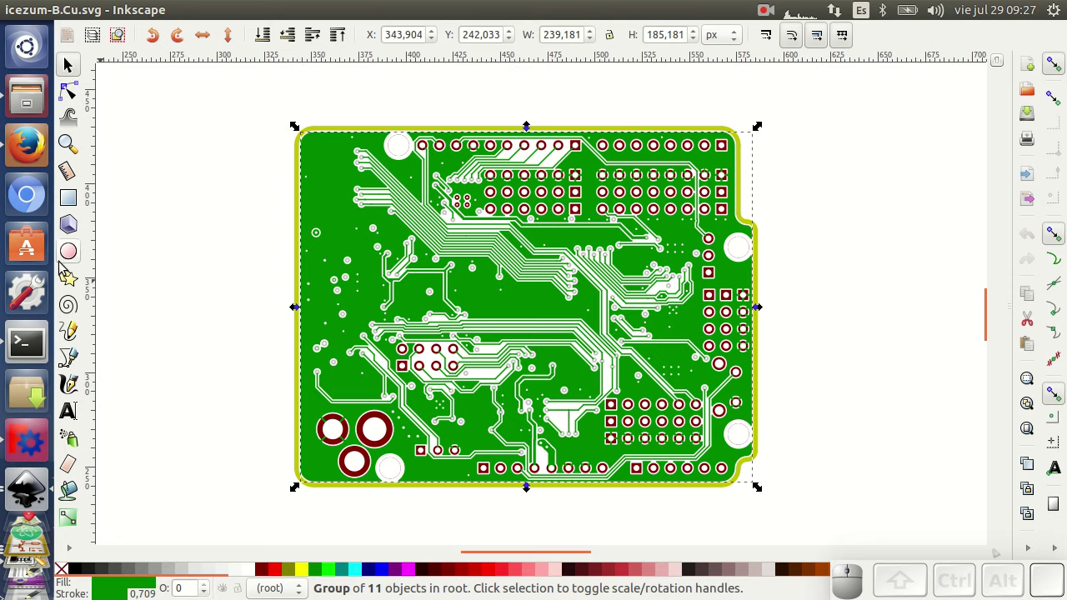
Step: Return to Files and go up to the doc folder
{"action": "left_click", "coordinate": [32, 95]}
{"action": "left_click", "coordinate": [316, 68]}
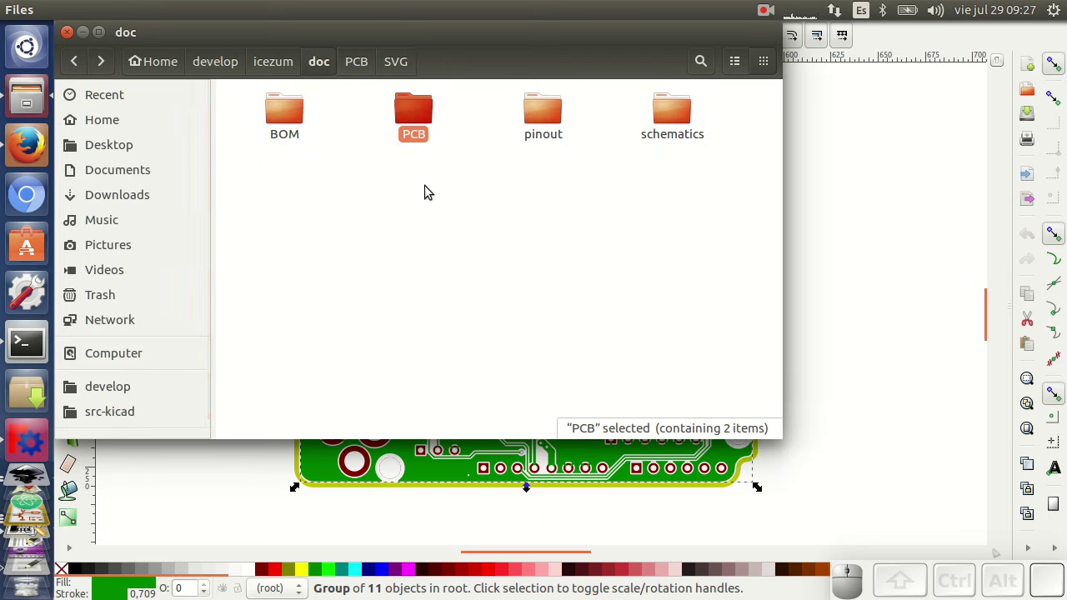
Step: Open the pinout folder and bring up options for Icezum-alhambra-pinout.svg
{"action": "left_click", "coordinate": [539, 113]}
{"action": "left_click", "coordinate": [538, 114]}
{"action": "left_click", "coordinate": [539, 113]}
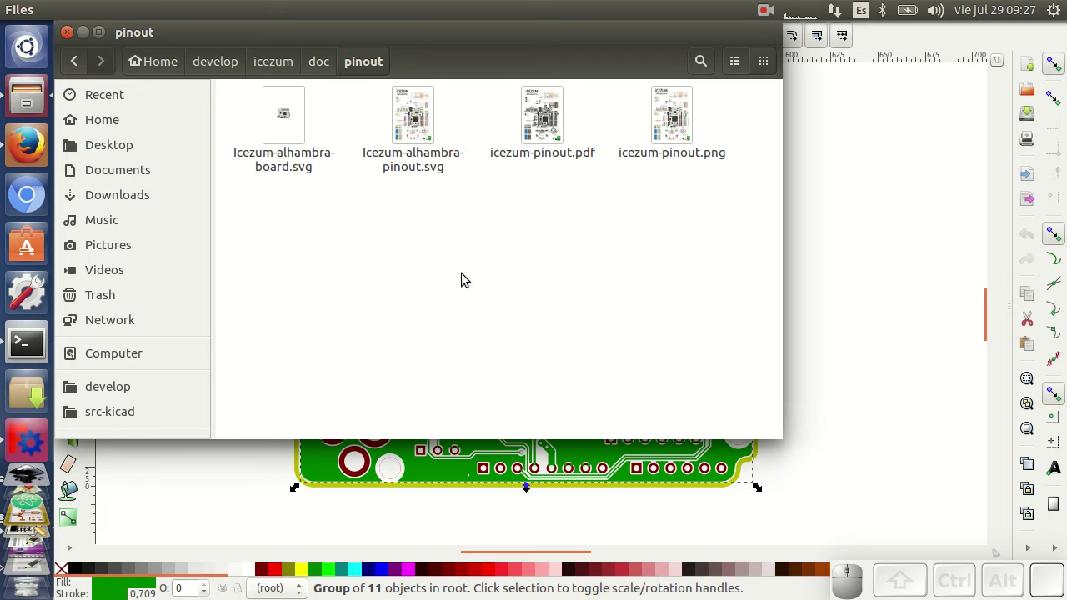
{"action": "left_click", "coordinate": [419, 120]}
{"action": "right_click", "coordinate": [419, 120]}
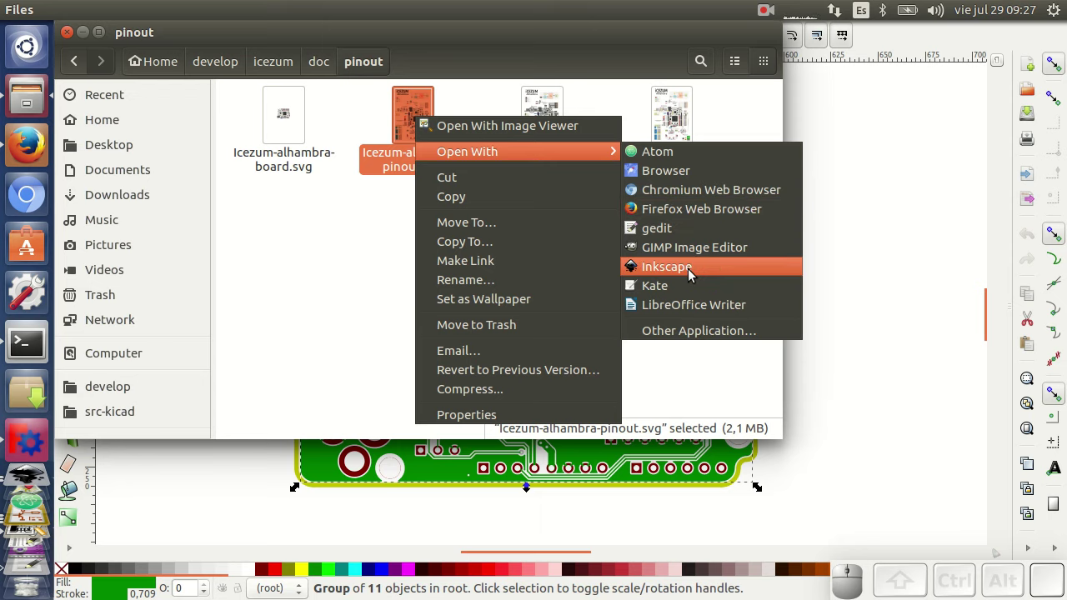
Step: Open the pinout SVG in Inkscape and scroll around the labelled FPGA pin diagram
{"action": "left_click", "coordinate": [693, 274]}
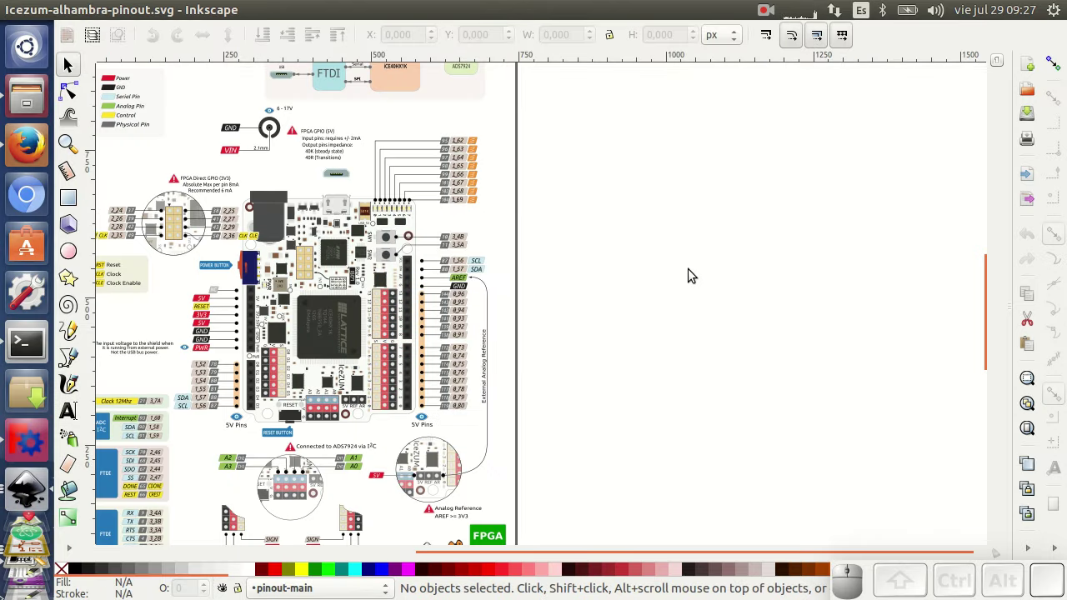
{"action": "scroll", "scroll_direction": "down", "scroll_amount": 3}
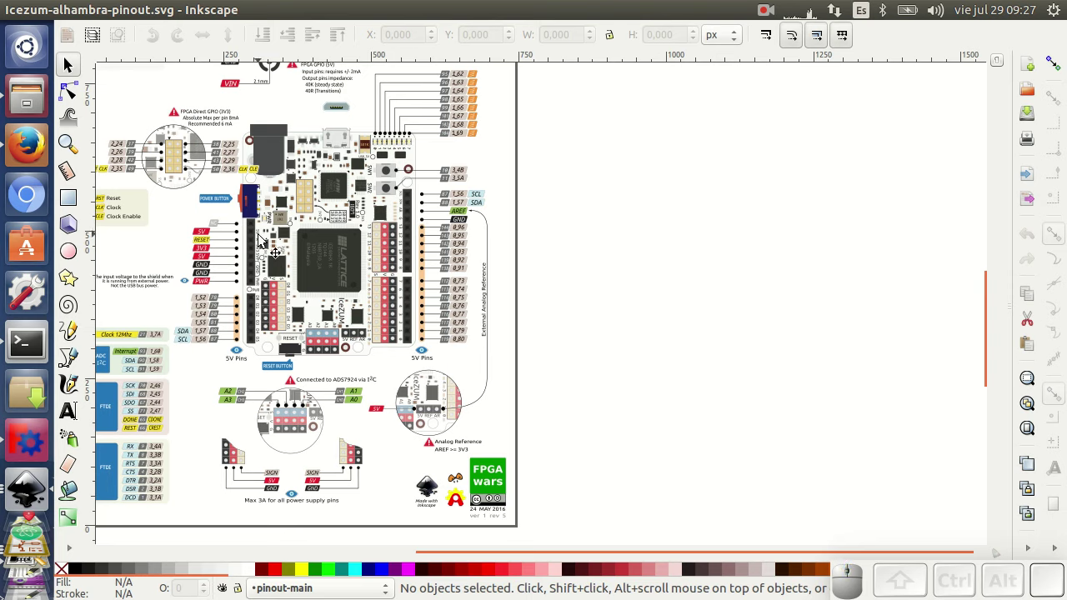
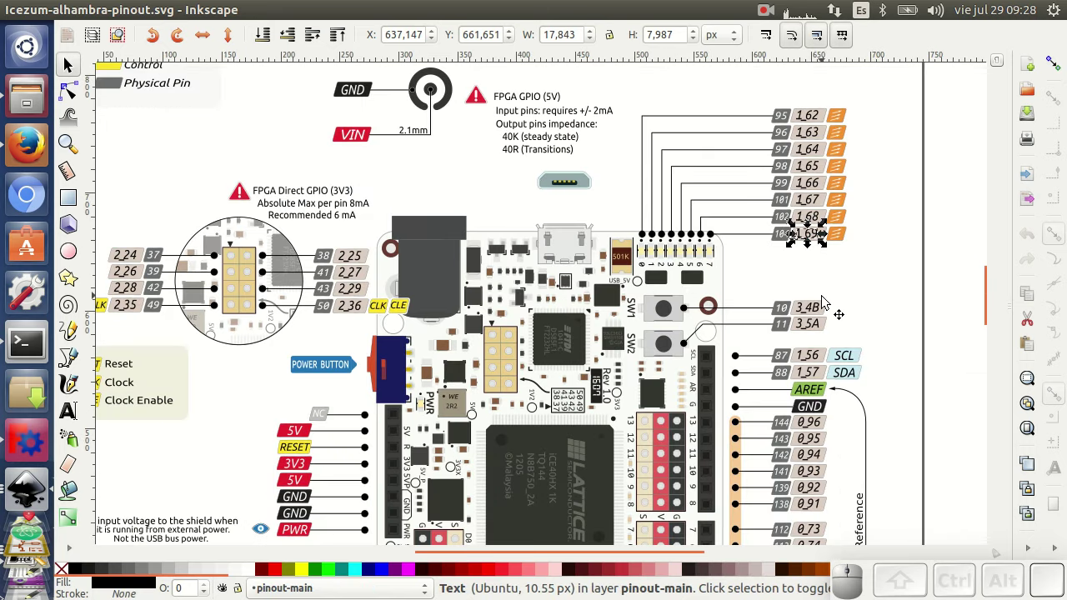
{"action": "scroll", "scroll_direction": "down", "scroll_amount": 3}
{"action": "scroll", "scroll_direction": "up", "scroll_amount": 3}
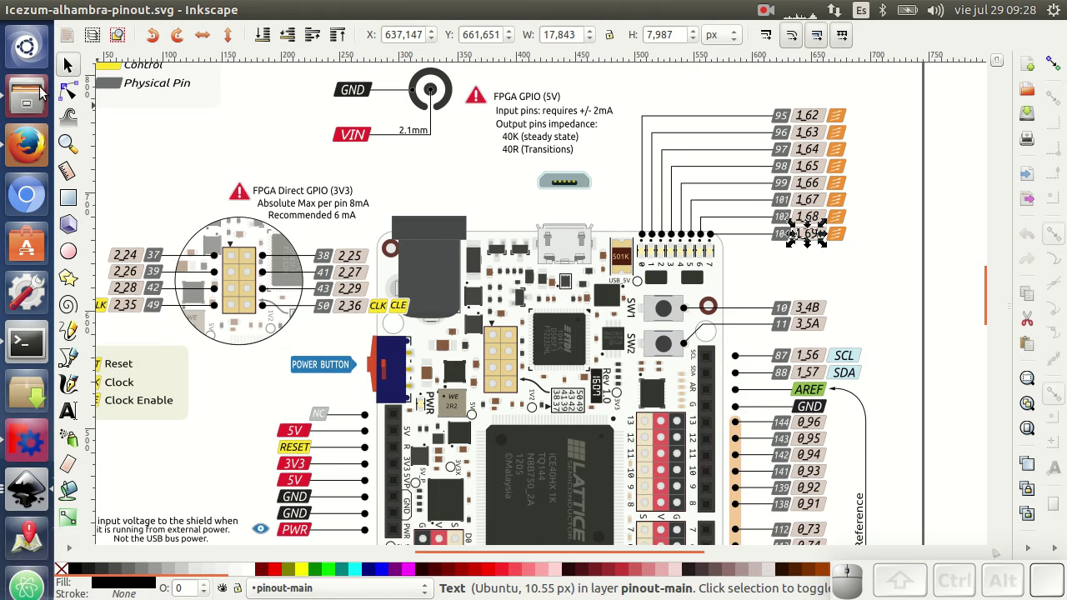
Step: Browse to doc/BOM in Files and pick the icezum-bom.ods spreadsheet
{"action": "left_click", "coordinate": [36, 88]}
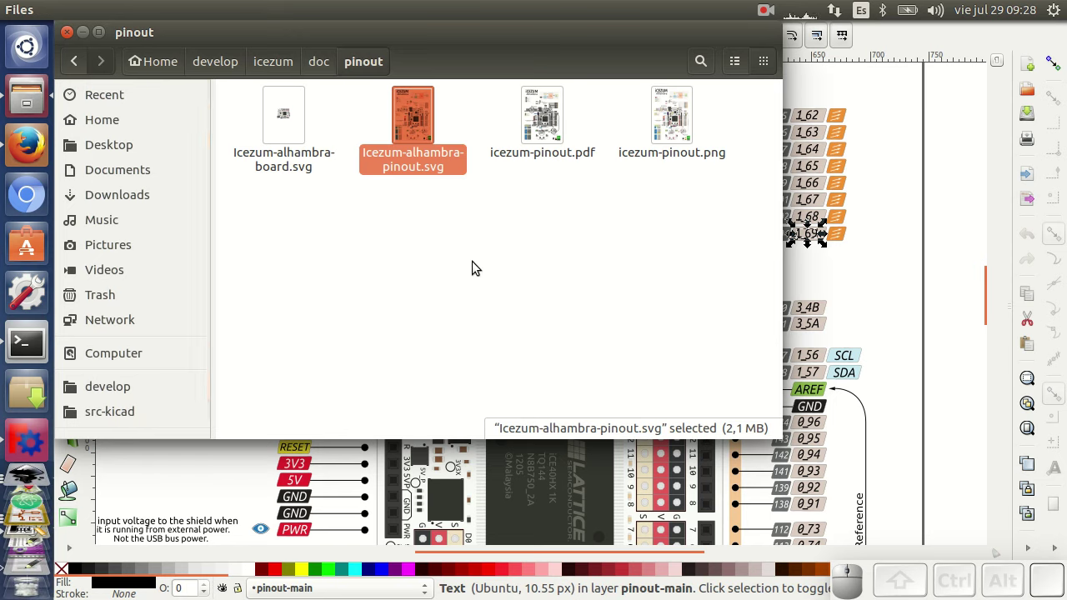
{"action": "left_click", "coordinate": [318, 70]}
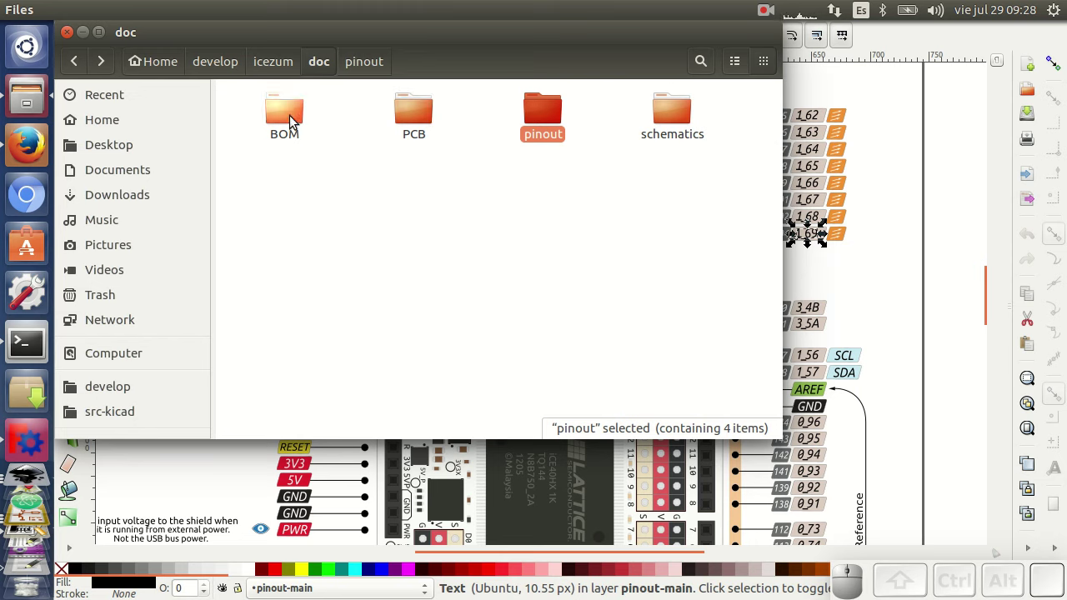
{"action": "left_click", "coordinate": [291, 121]}
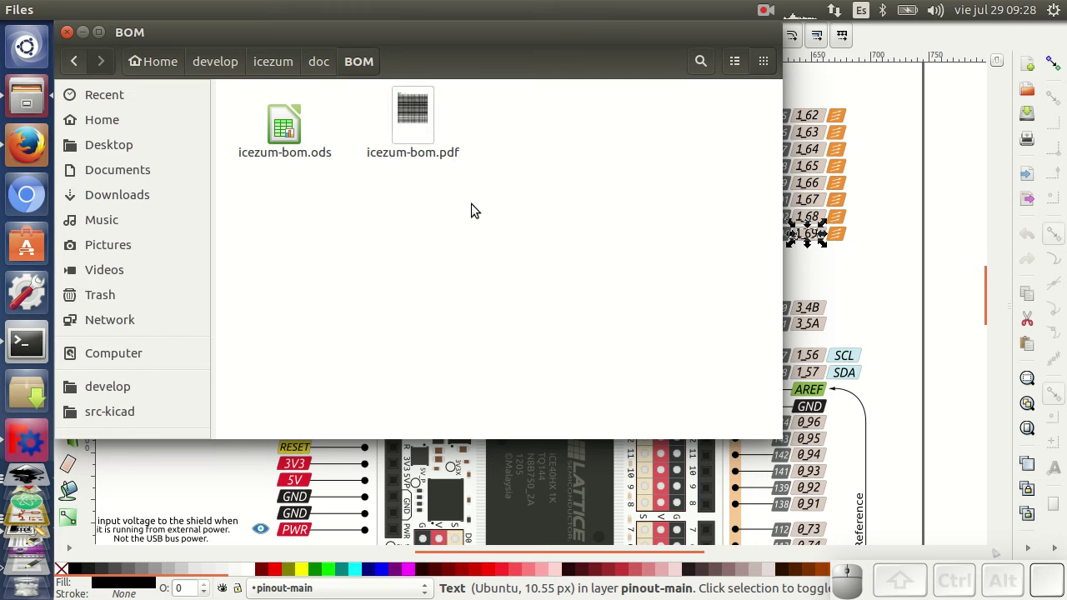
{"action": "left_click", "coordinate": [289, 144]}
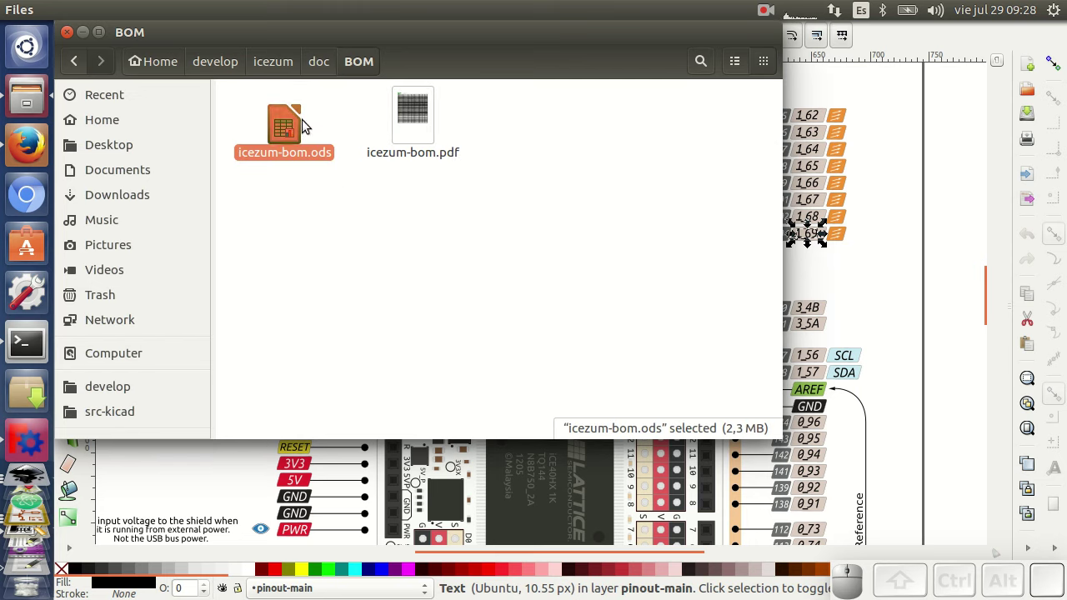
{"action": "left_click", "coordinate": [289, 131]}
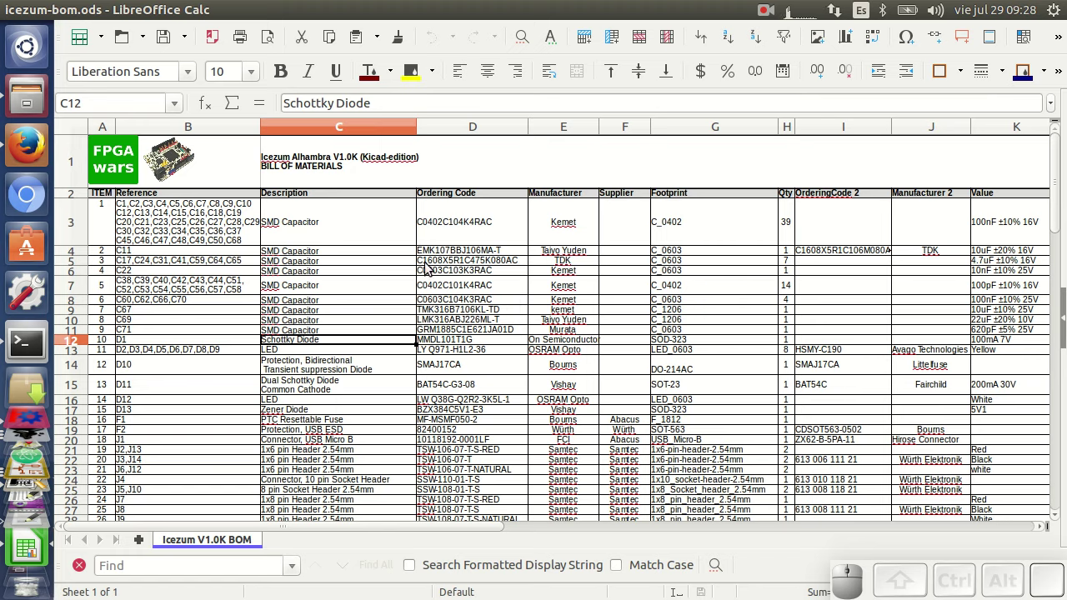
{"action": "scroll", "scroll_direction": "down", "scroll_amount": 3}
{"action": "scroll", "scroll_direction": "down", "scroll_amount": 3}
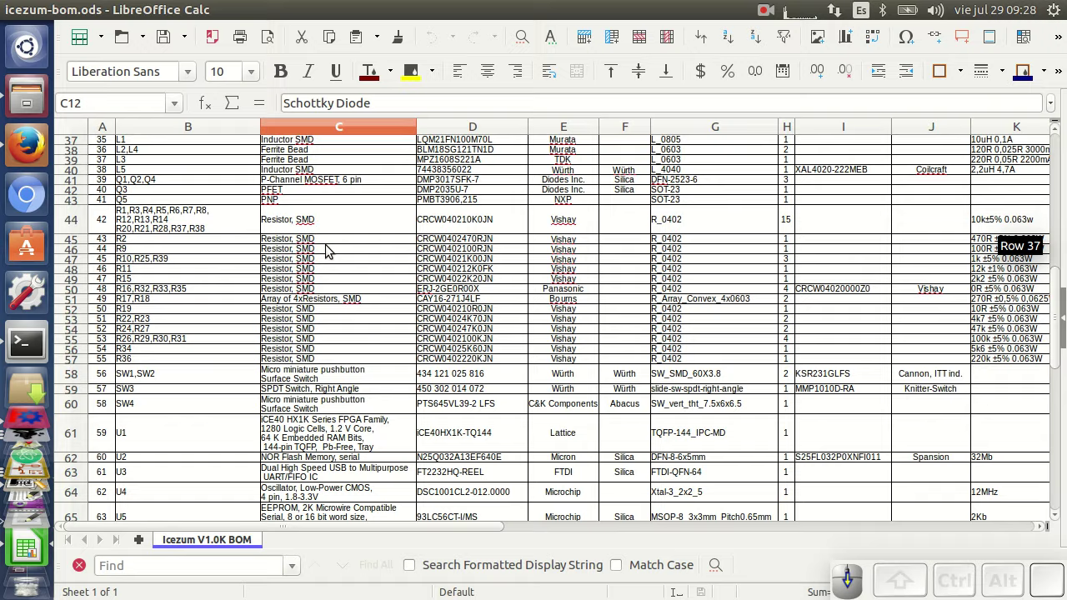
{"action": "scroll", "scroll_direction": "down", "scroll_amount": 3}
{"action": "left_click", "coordinate": [332, 363]}
{"action": "left_click", "coordinate": [437, 362]}
{"action": "left_click", "coordinate": [480, 222]}
{"action": "left_click", "coordinate": [596, 214]}
{"action": "left_click", "coordinate": [183, 372]}
{"action": "scroll", "scroll_direction": "up", "scroll_amount": 3}
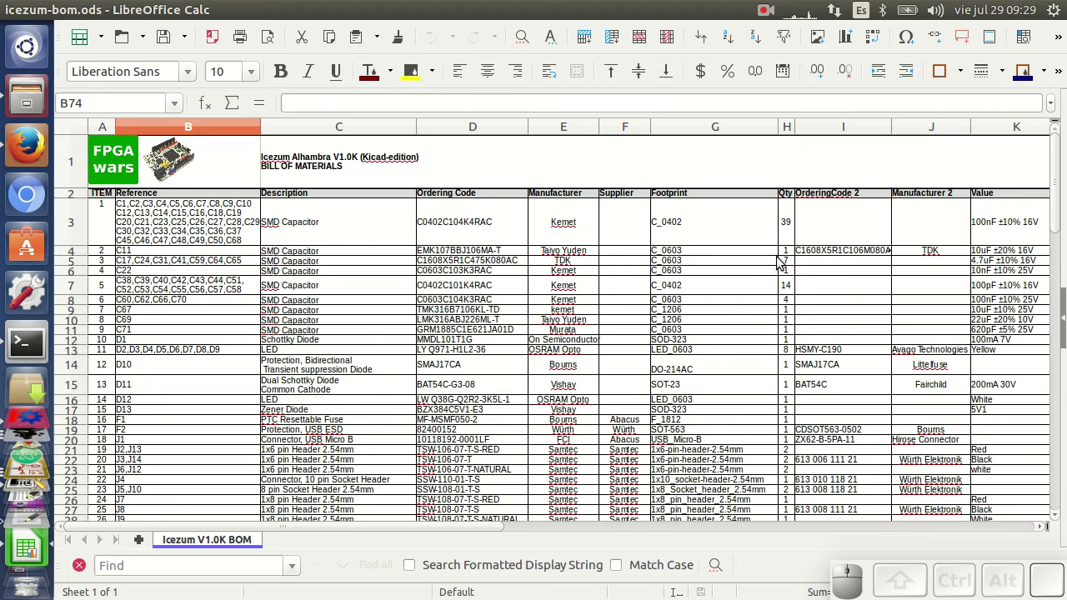
{"action": "scroll", "scroll_direction": "down", "scroll_amount": 3}
{"action": "scroll", "scroll_direction": "up", "scroll_amount": 3}
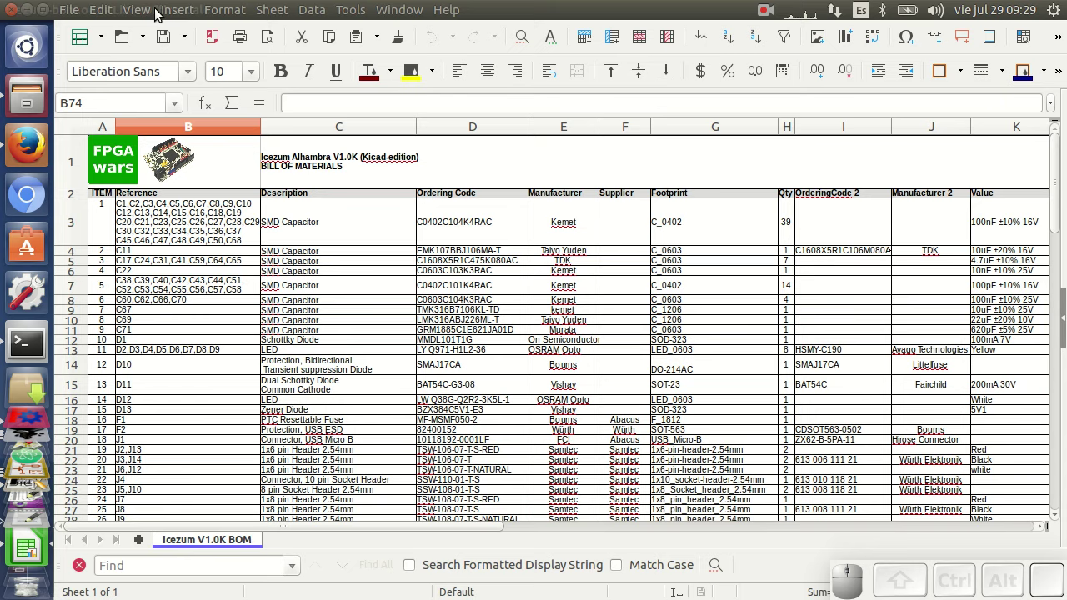
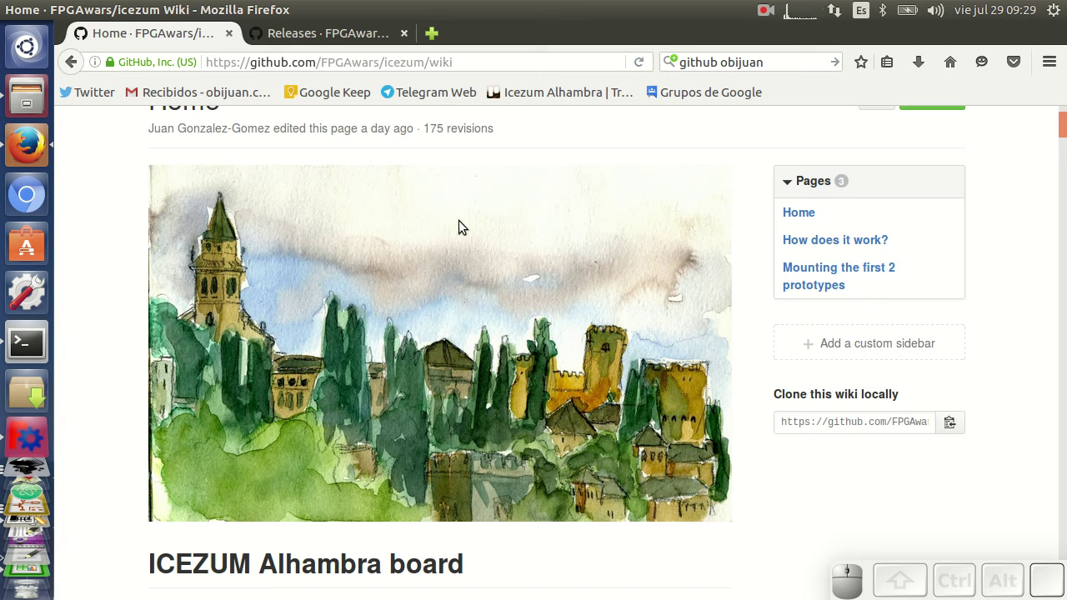
Step: Scroll the wiki Home page down to the ICEZUM Alhambra board photo
{"action": "scroll", "scroll_direction": "down", "scroll_amount": 3}
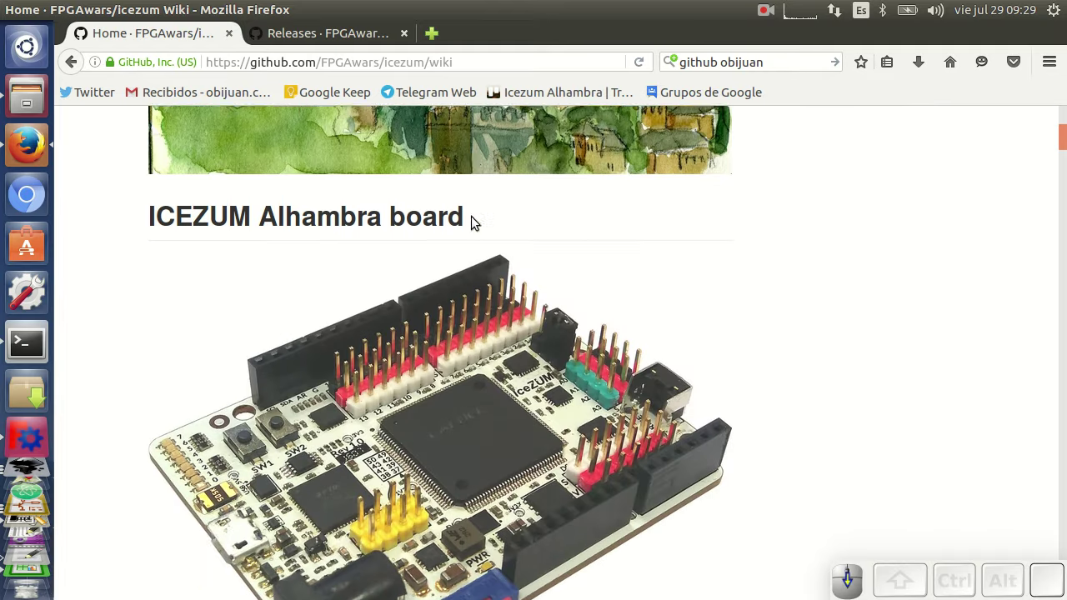